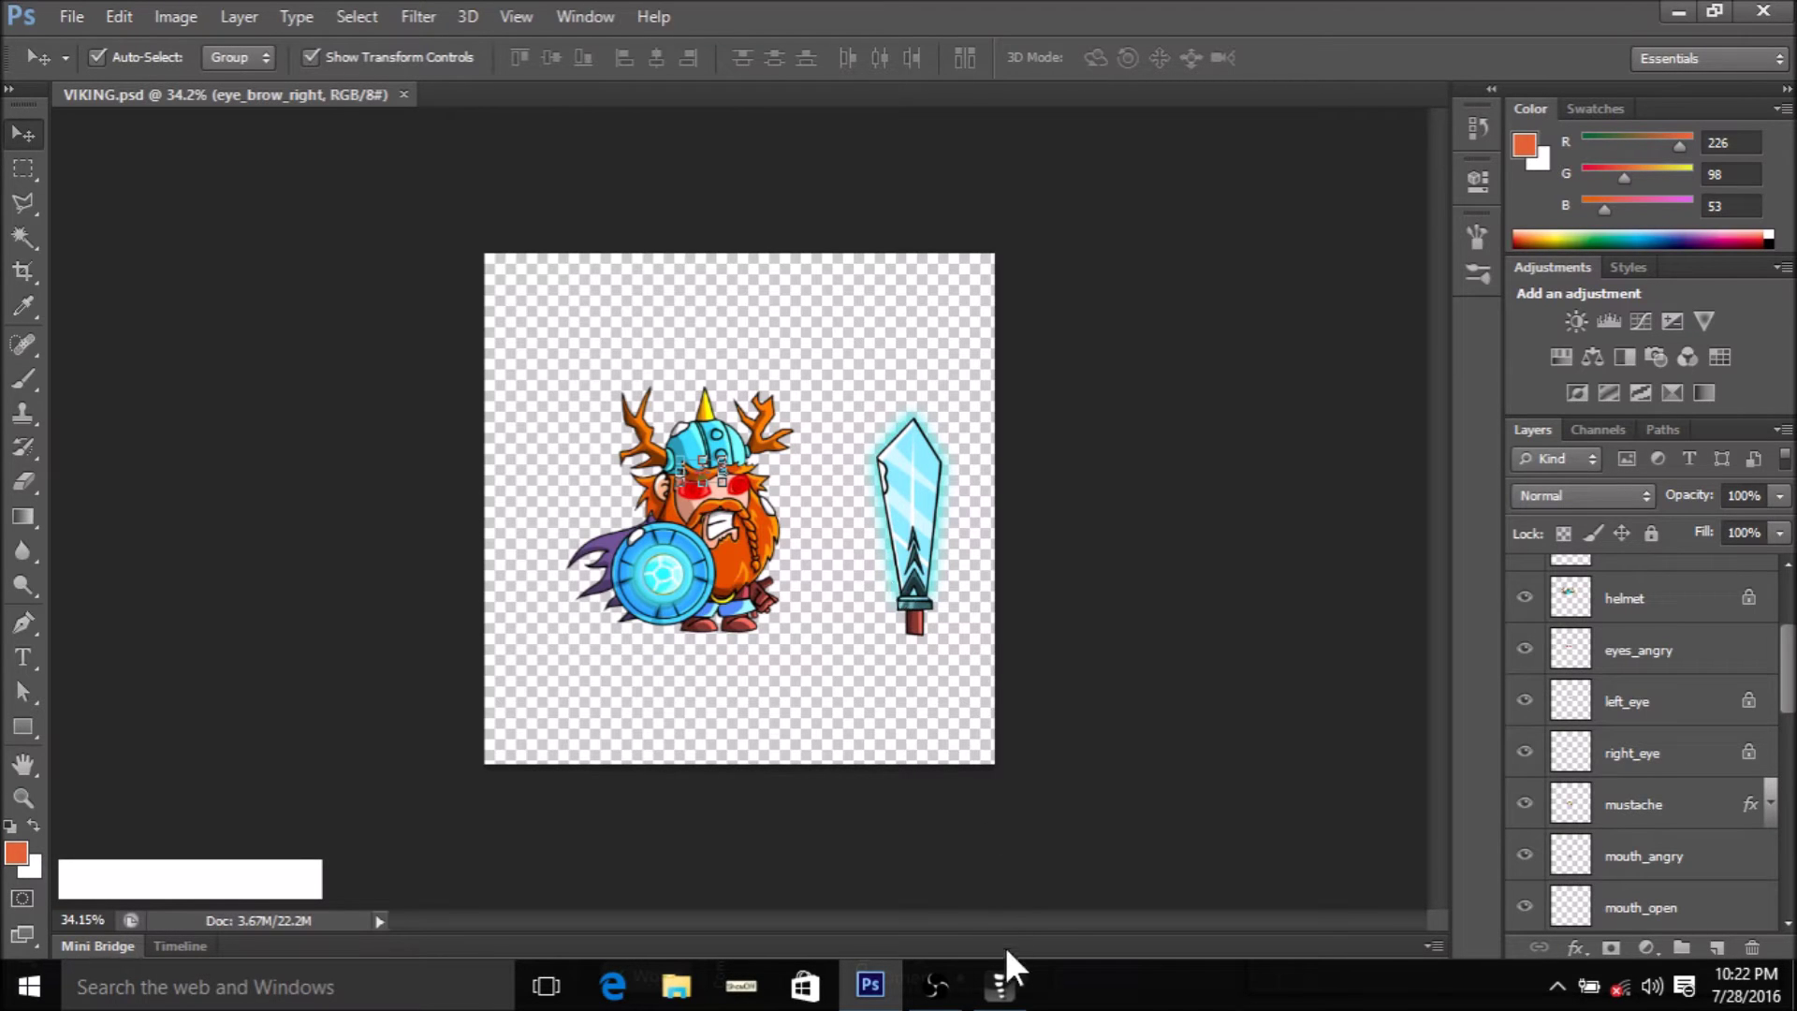
- Switch from Photoshop to Spine and bring up the main project menu
{"action": "left_click", "coordinate": [1012, 998]}
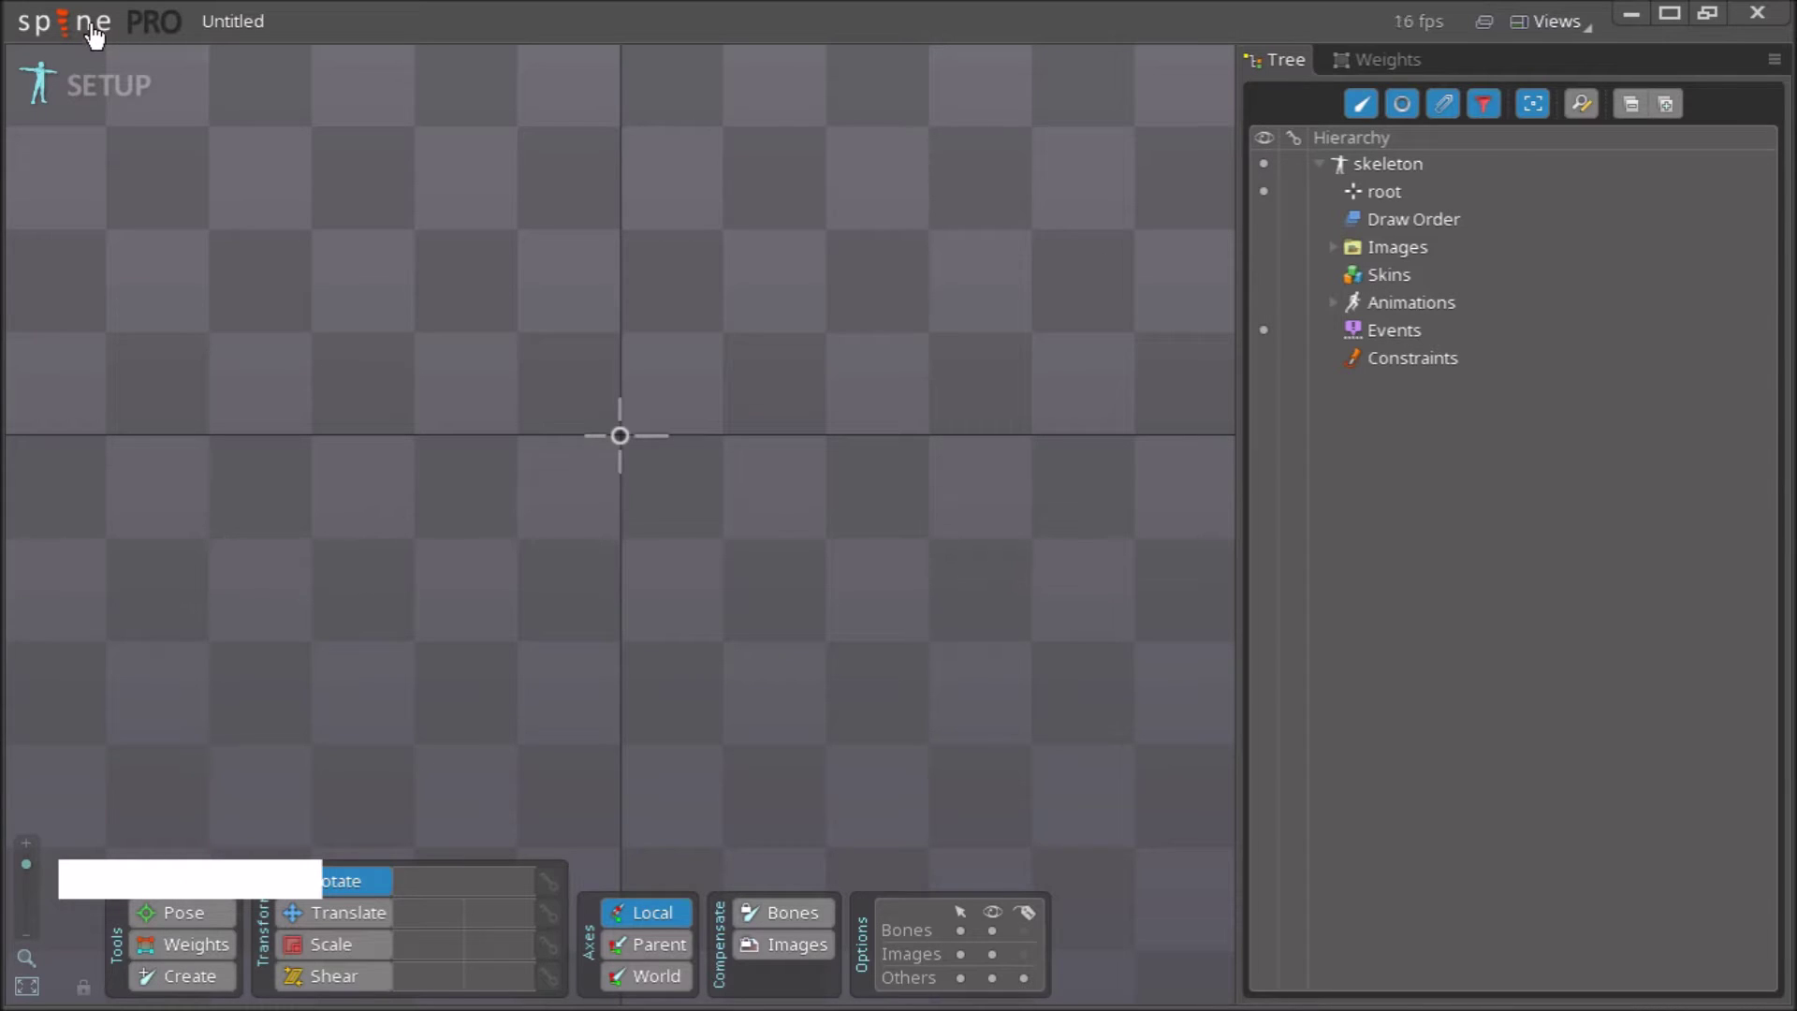
{"action": "left_click", "coordinate": [89, 34]}
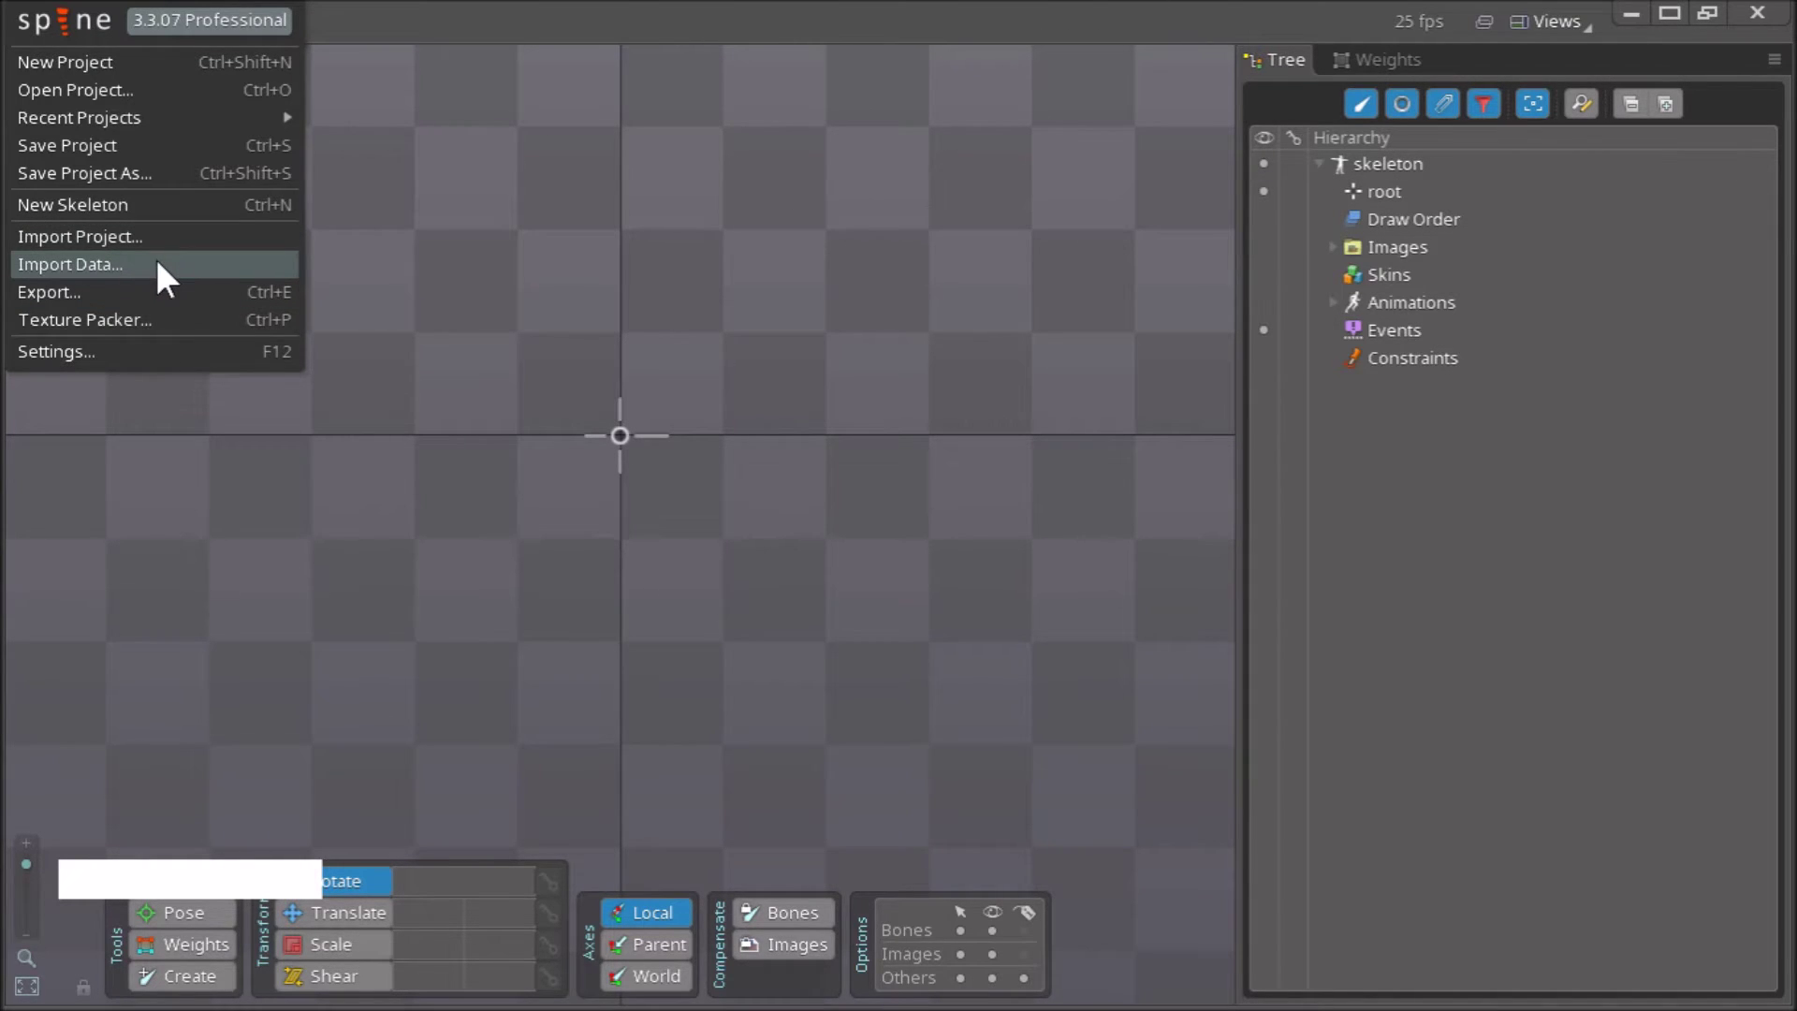
- Import E:/Spine_test/VIKING.json as a new project with skeleton VIKING
{"action": "left_click", "coordinate": [168, 278]}
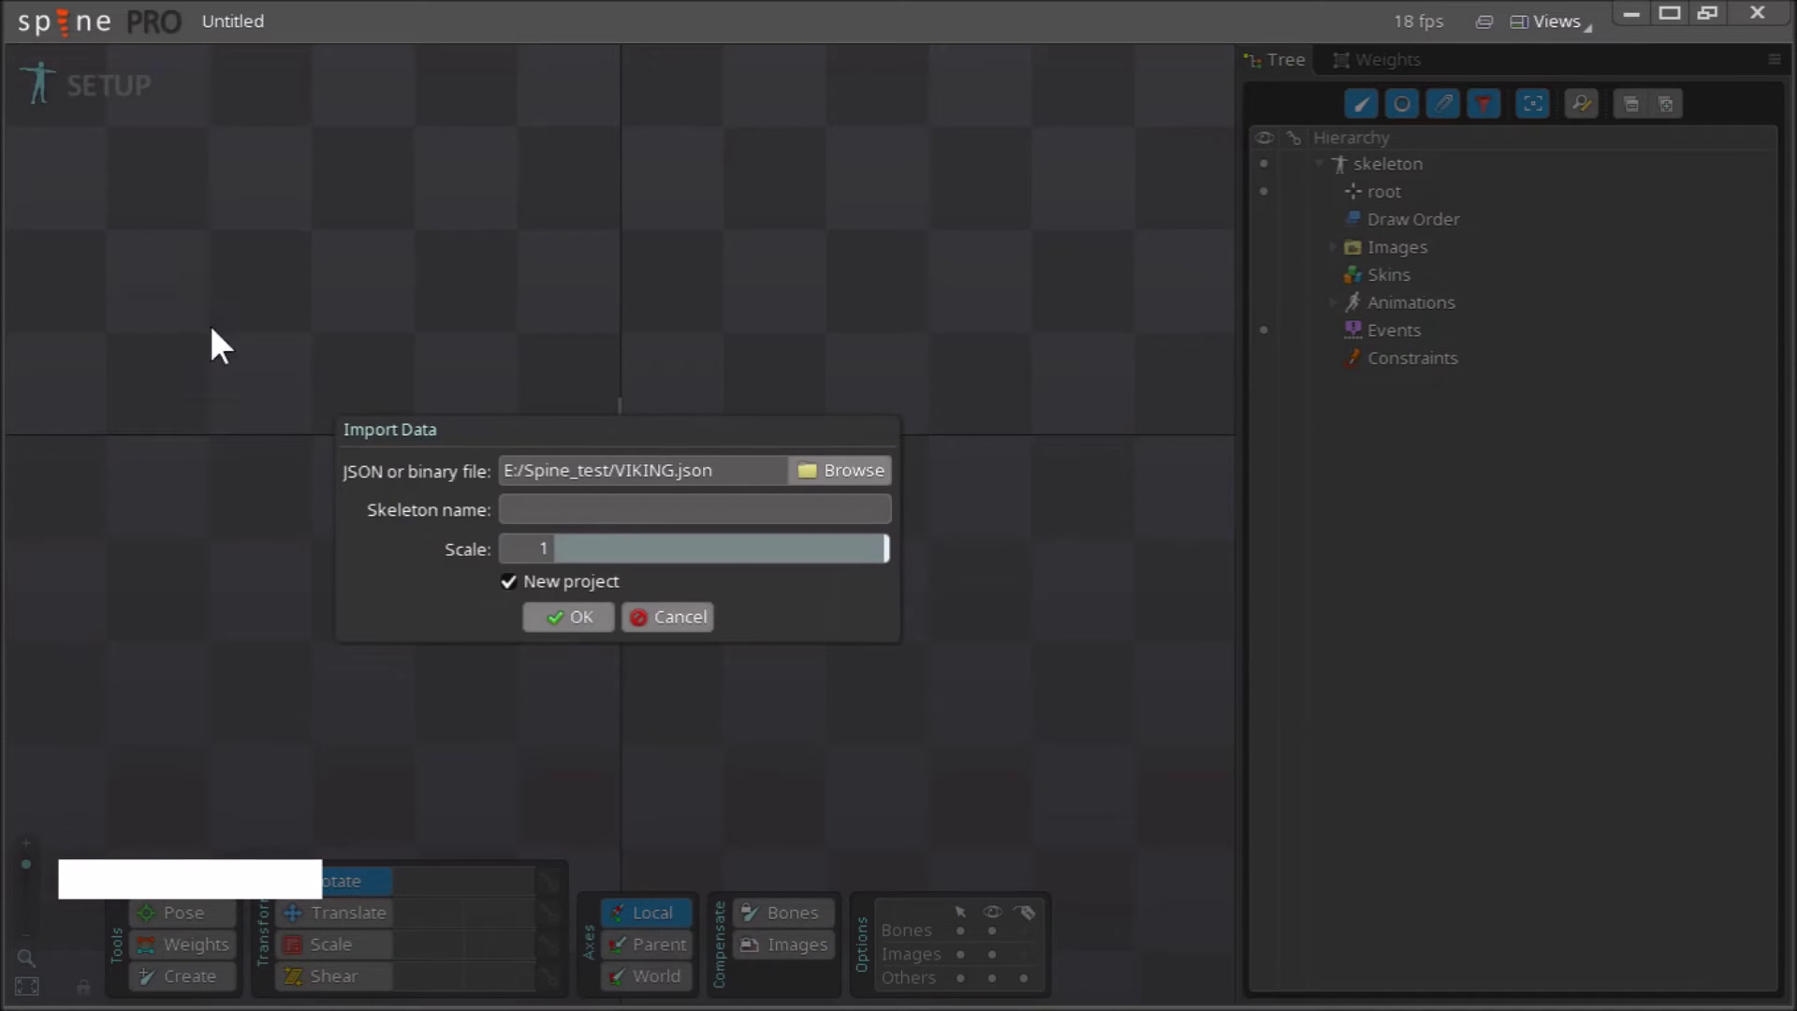
{"action": "left_click", "coordinate": [885, 488]}
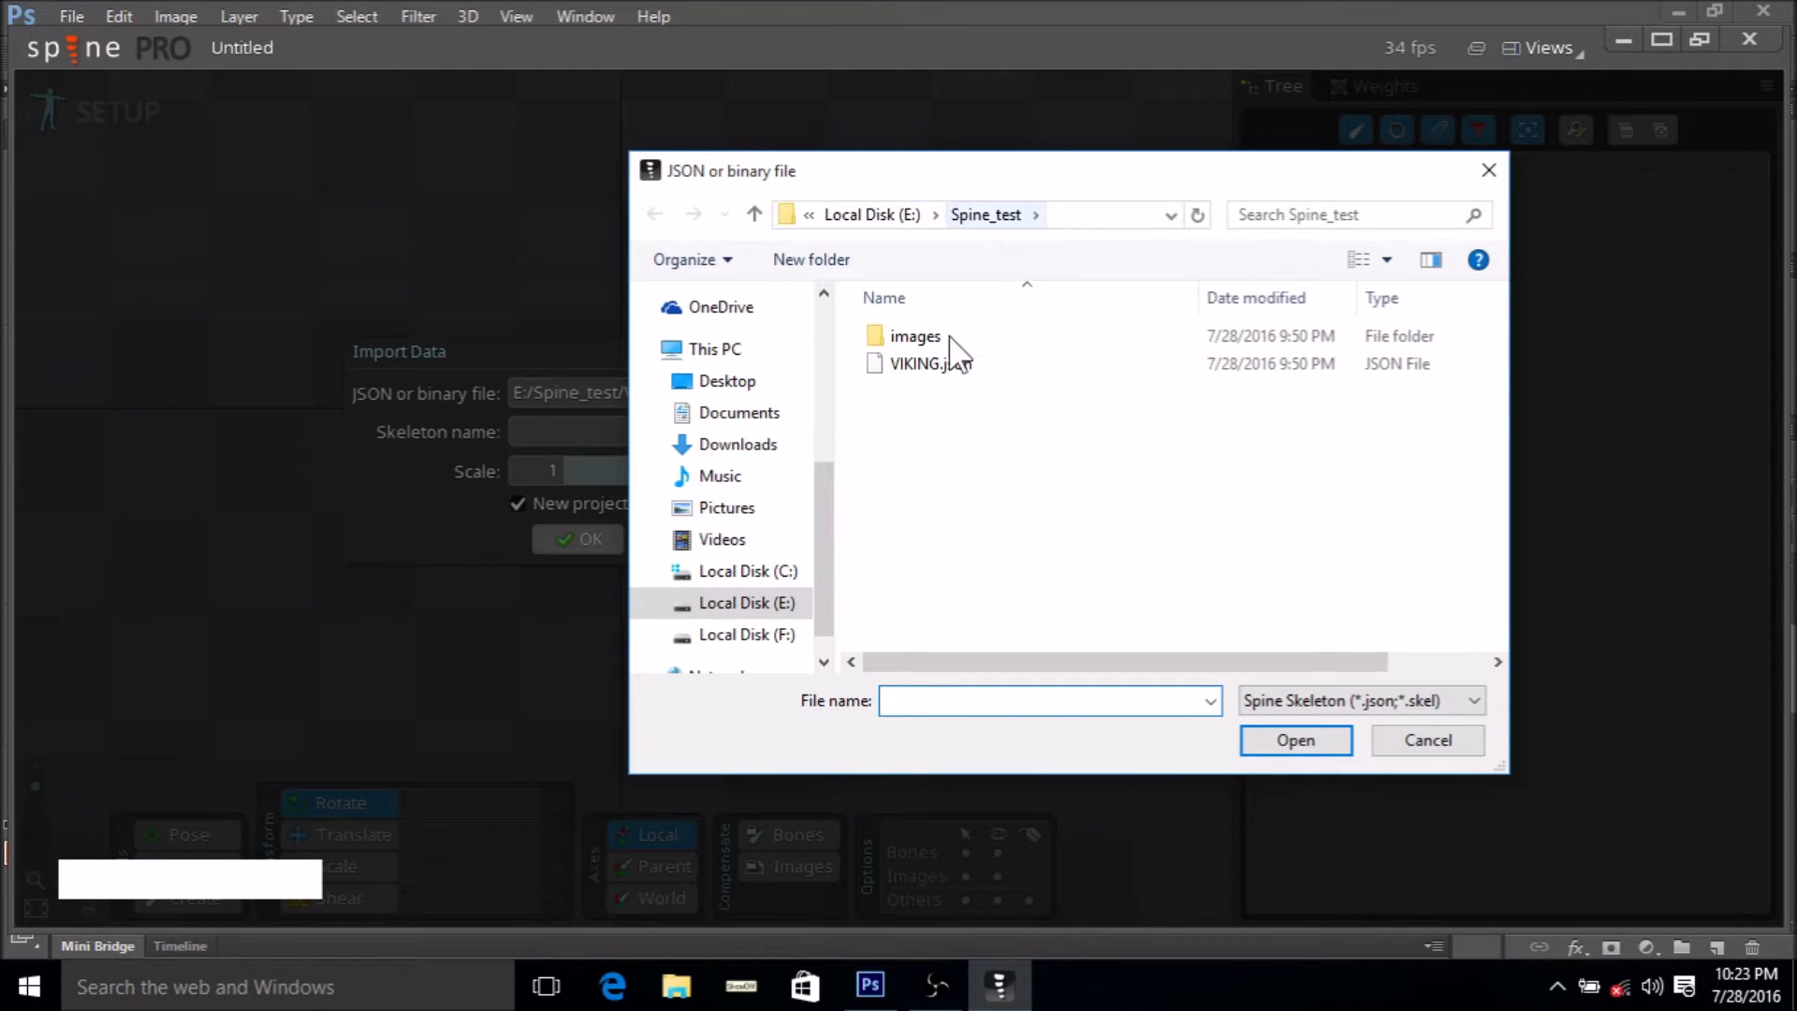
{"action": "left_click", "coordinate": [940, 381]}
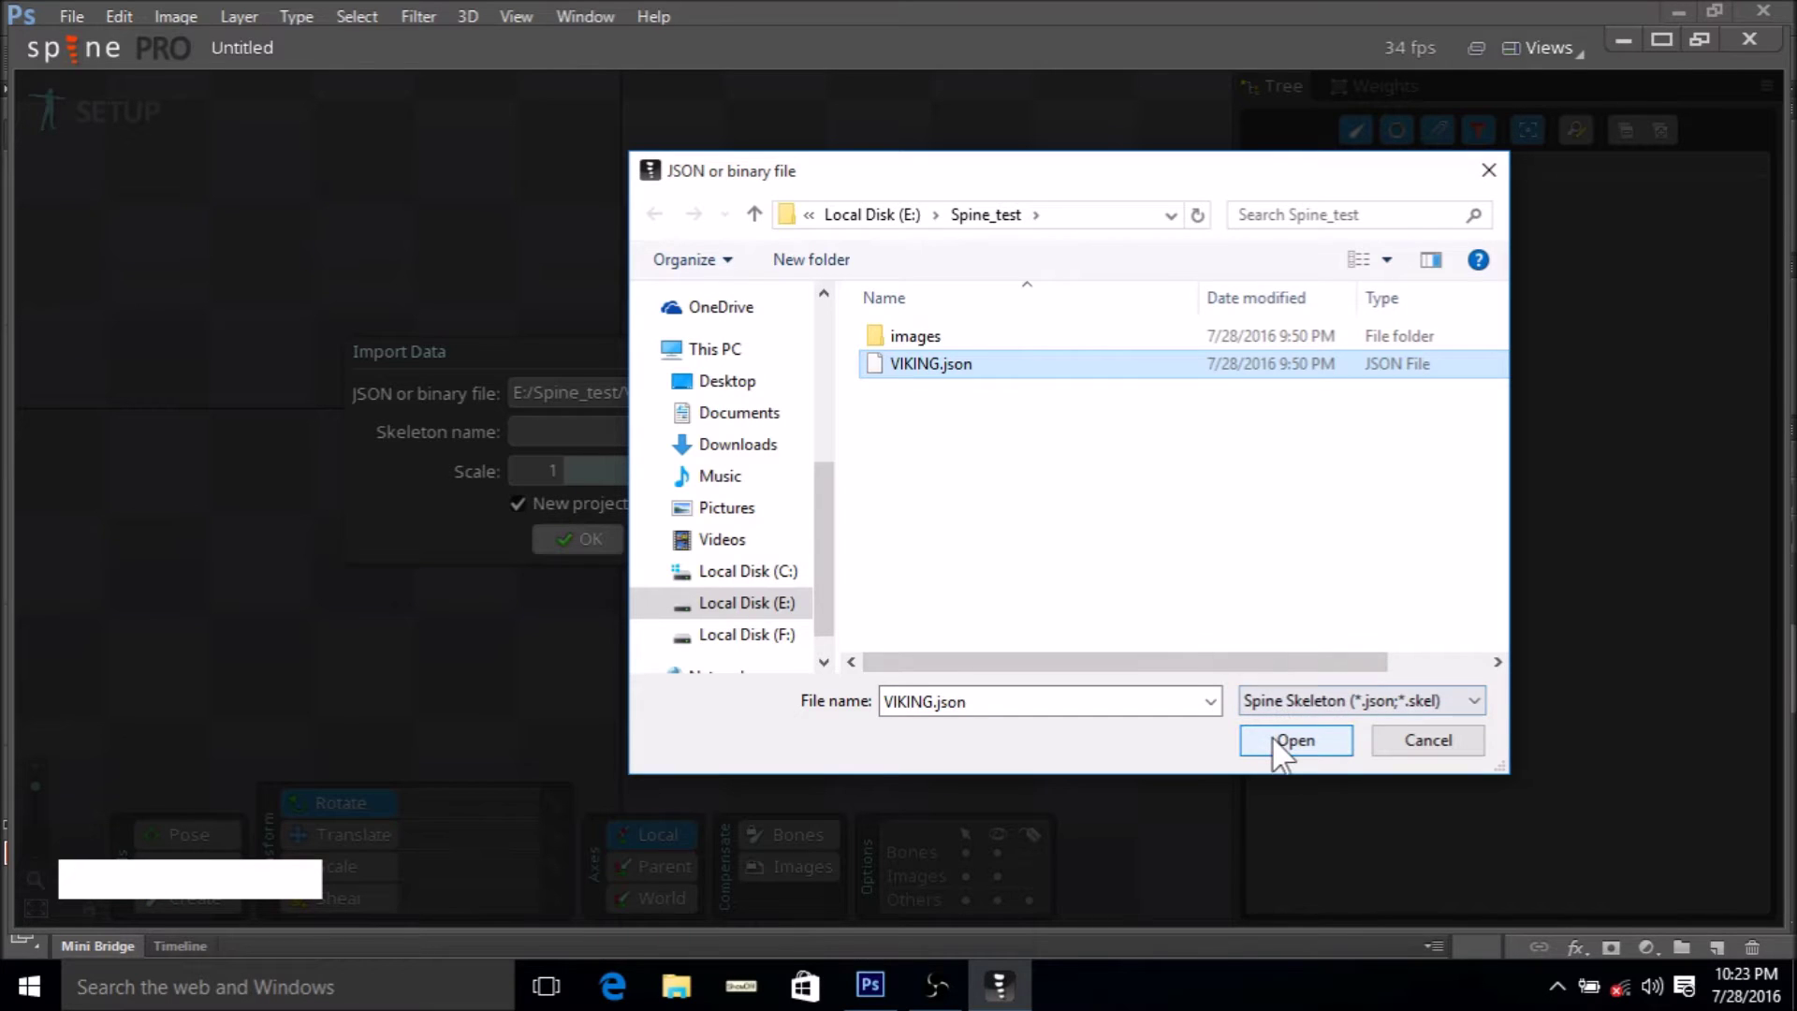
{"action": "left_click", "coordinate": [1284, 754]}
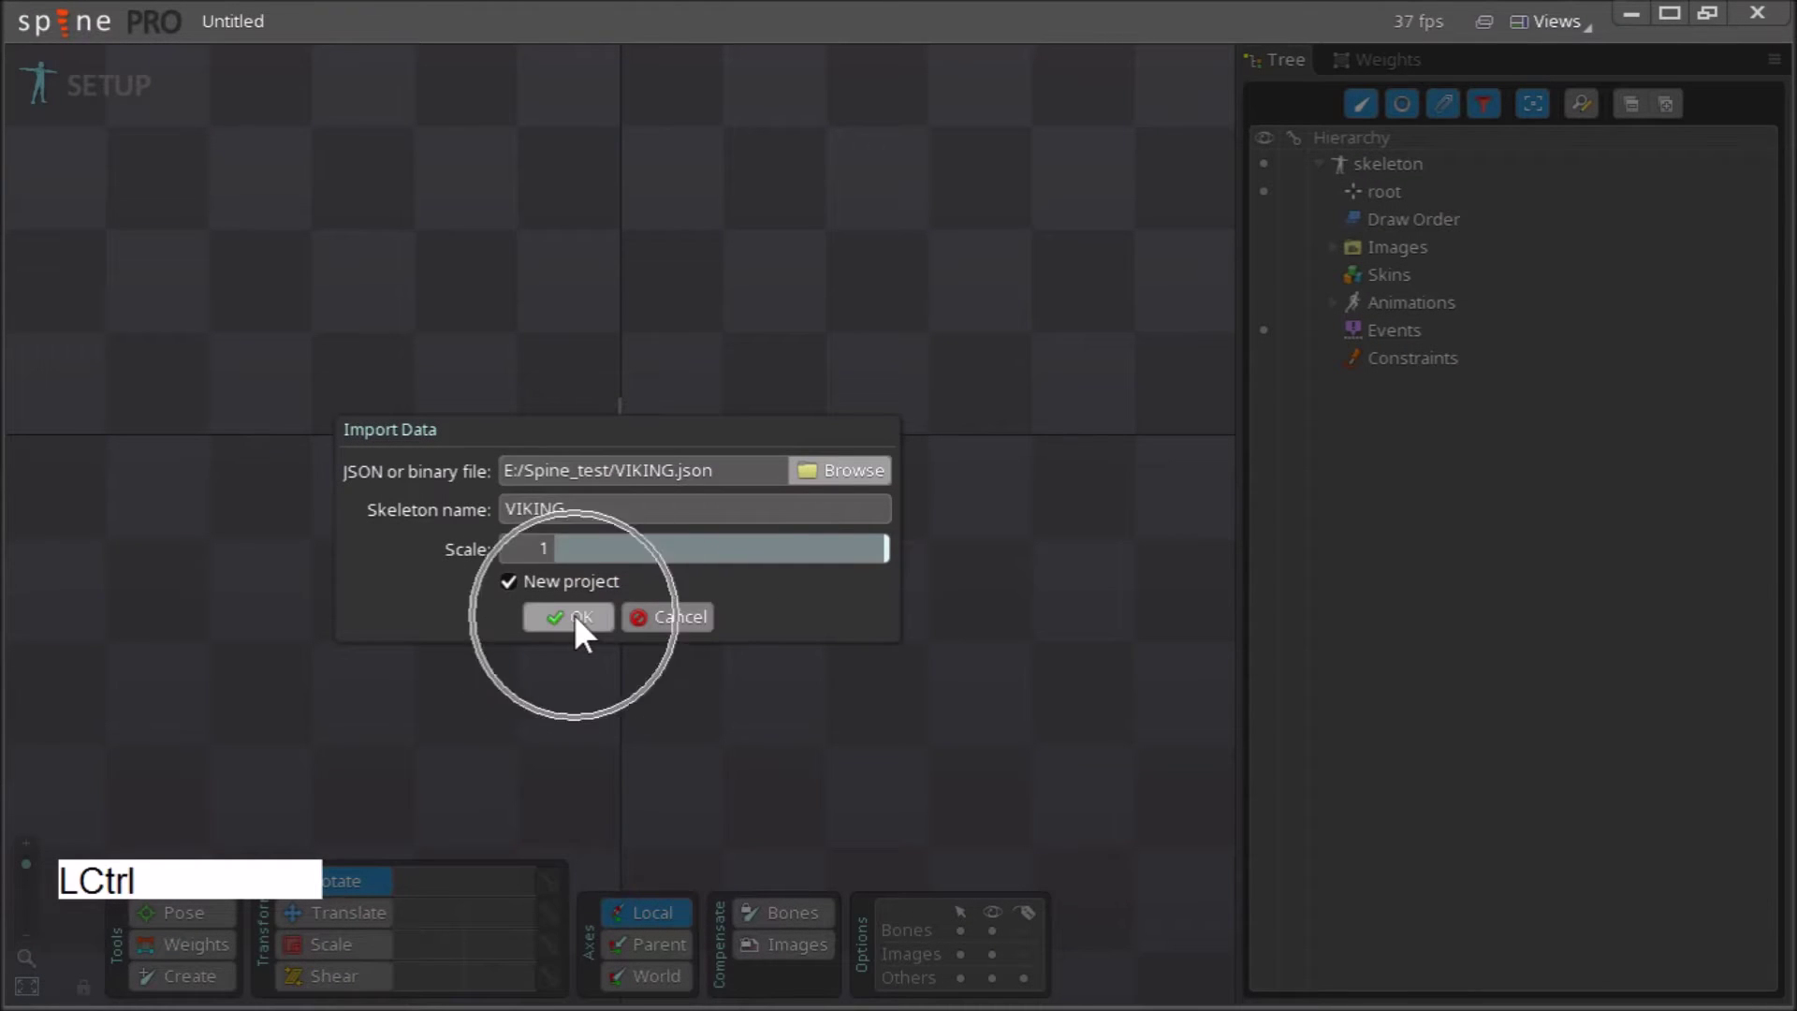
{"action": "left_click", "coordinate": [587, 634]}
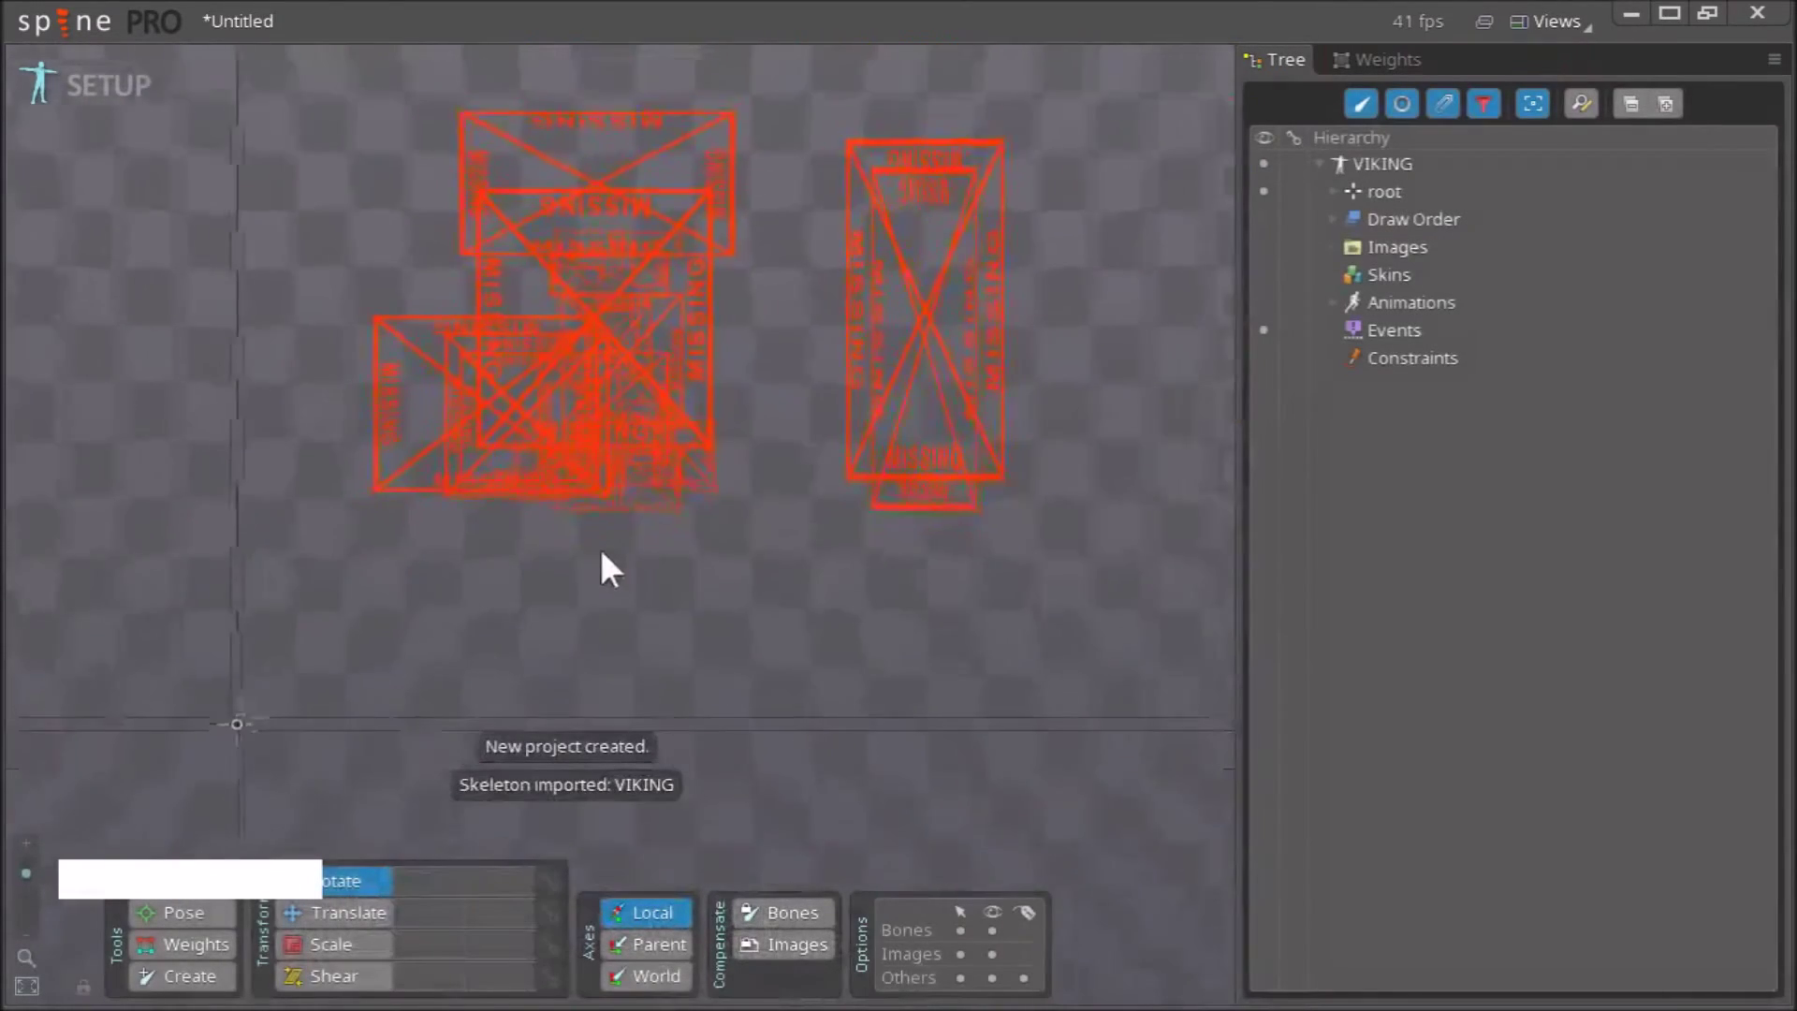
- Pan the viewport to frame the imported VIKING skeleton placeholders
{"action": "right_click", "coordinate": [414, 191]}
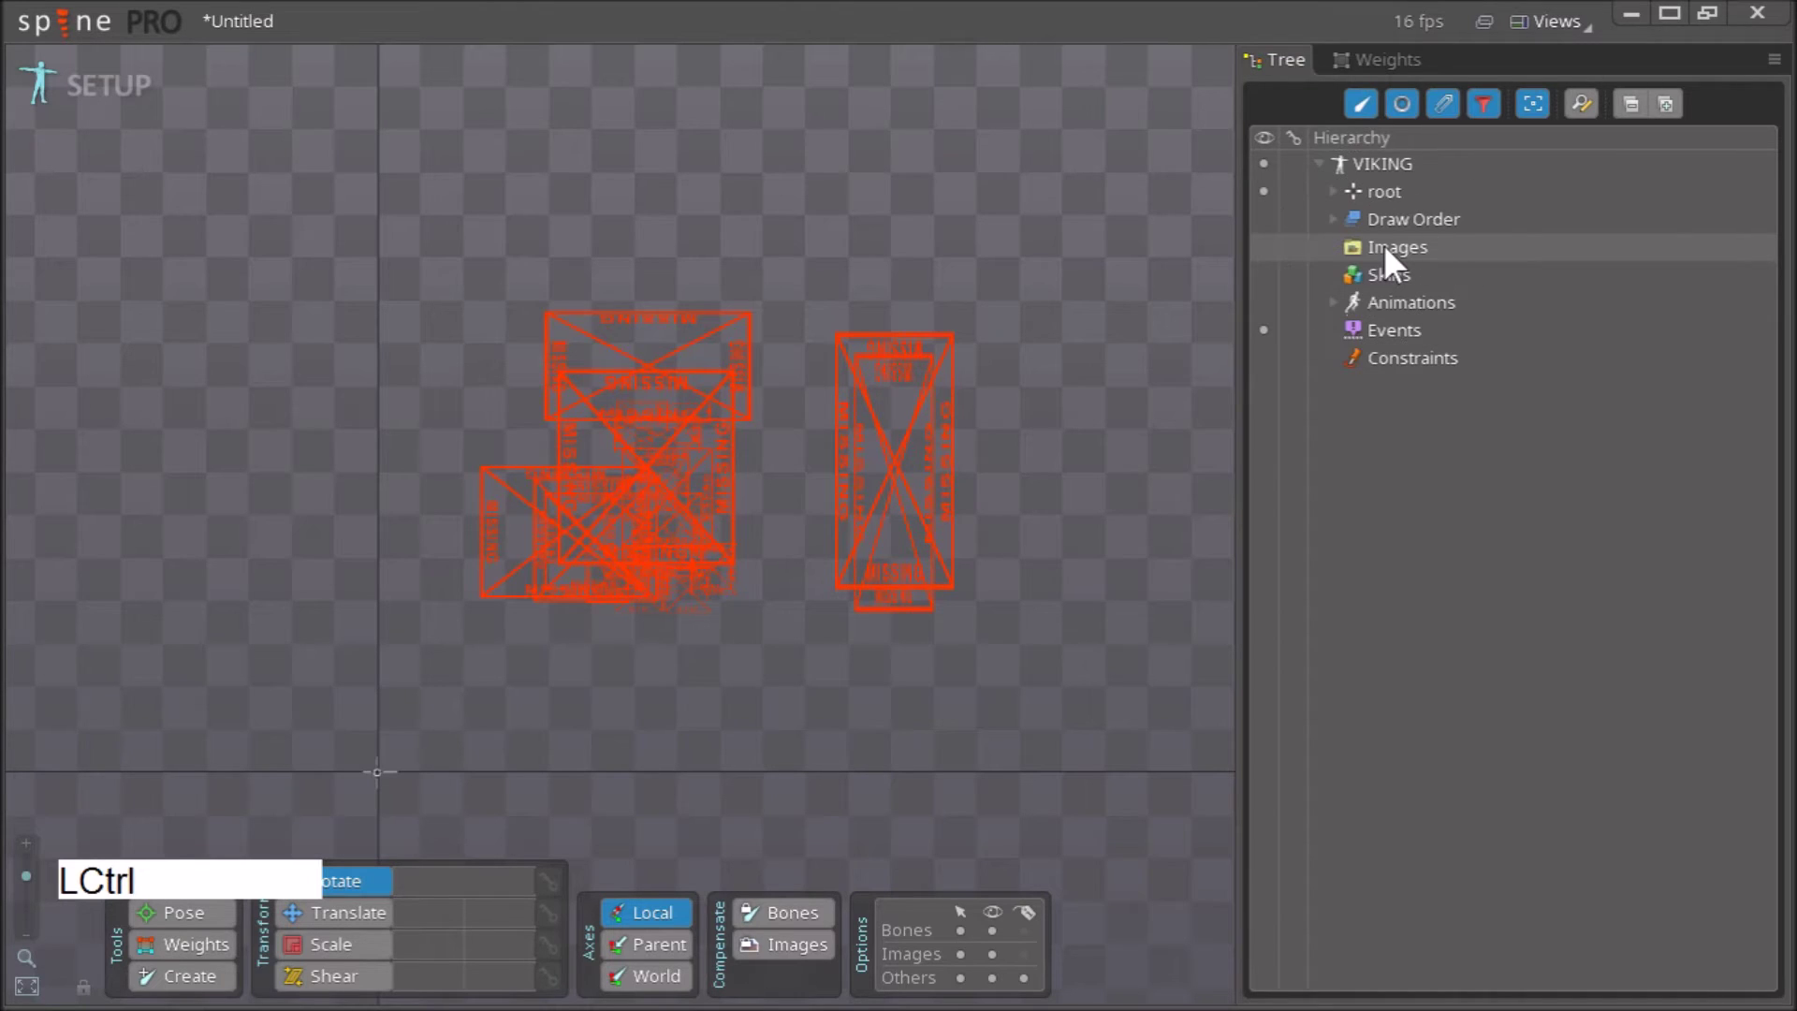
- Set the Images path to E:/Spine_test/images so the Viking artwork loads
{"action": "left_click", "coordinate": [1399, 265]}
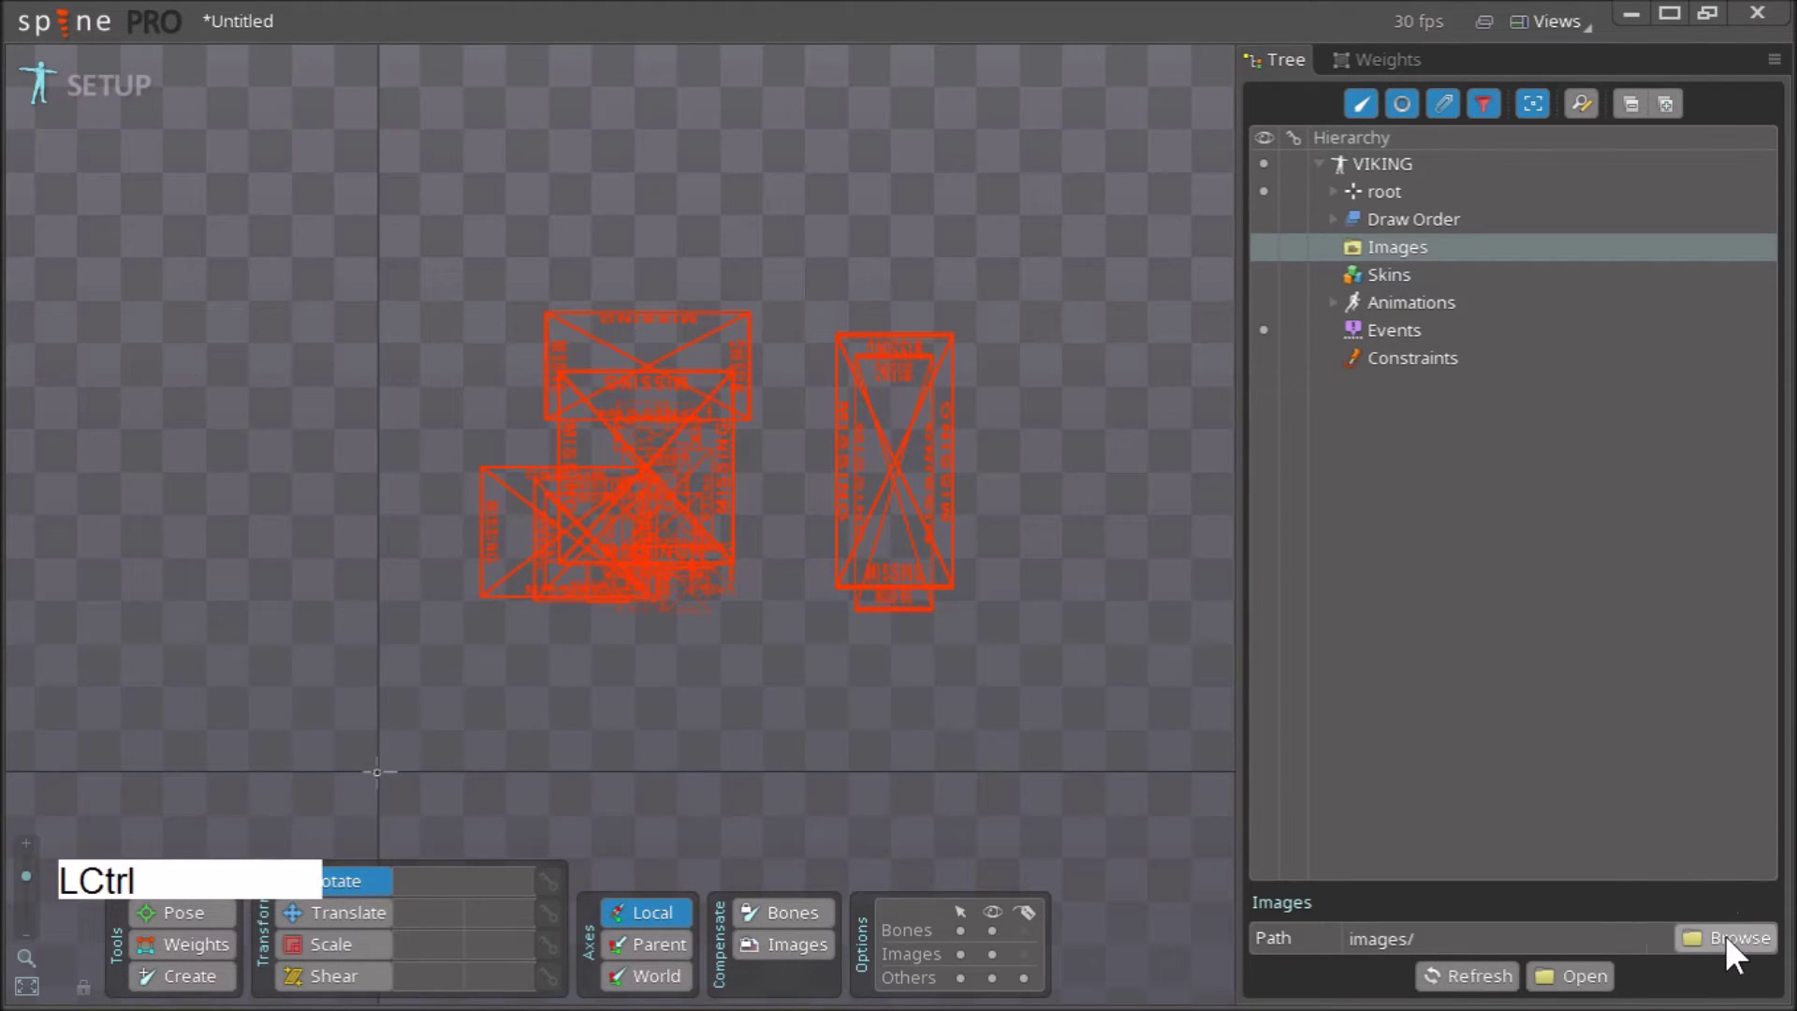
{"action": "left_click", "coordinate": [1738, 957]}
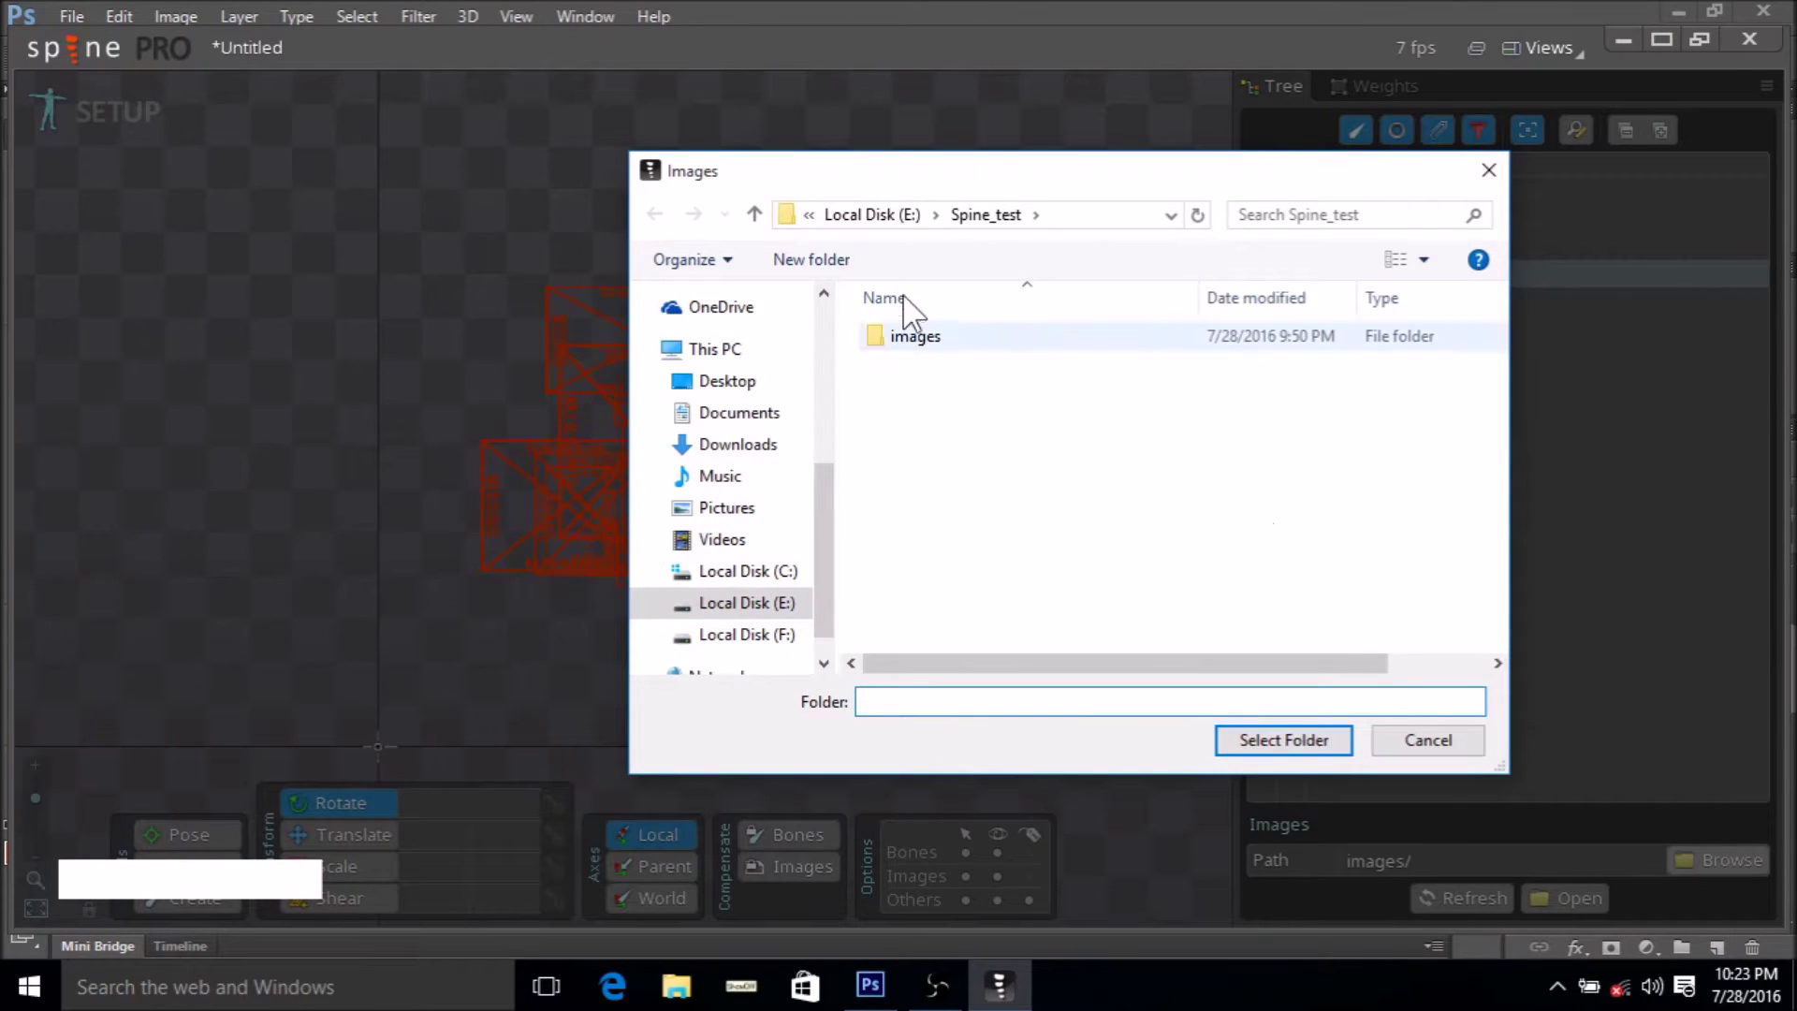
{"action": "left_click", "coordinate": [870, 233]}
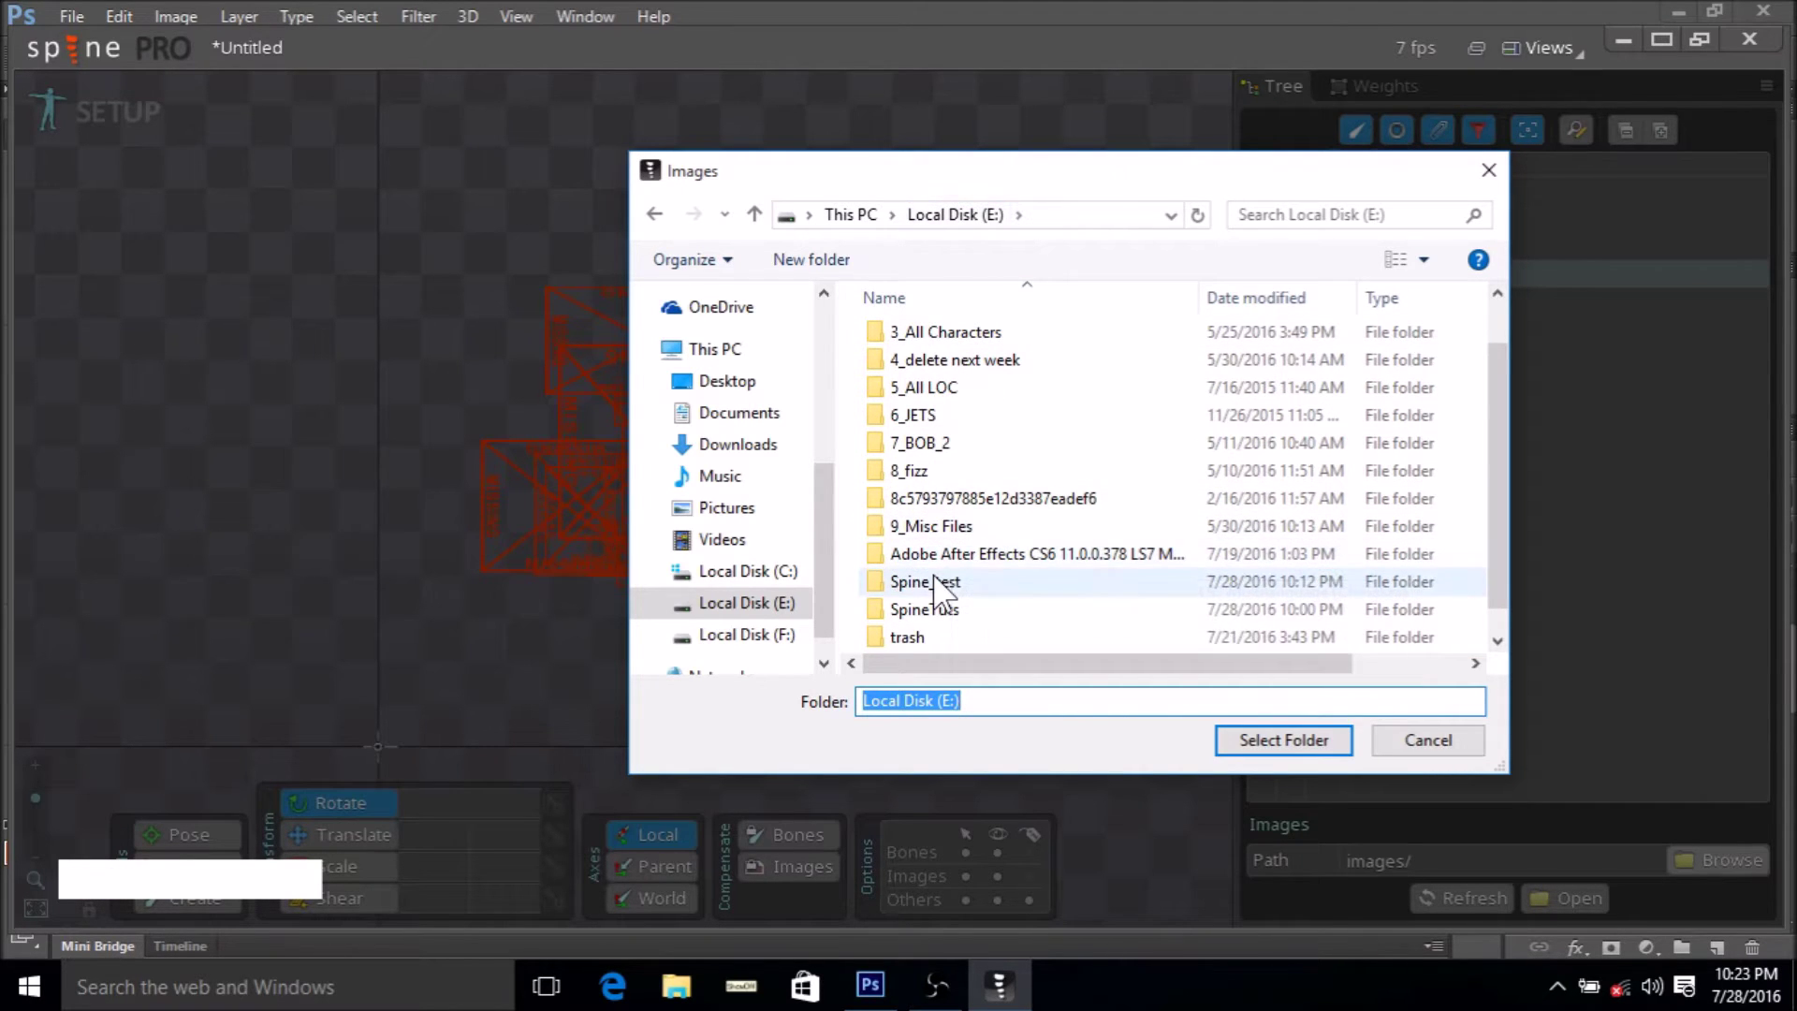
{"action": "left_click", "coordinate": [943, 594]}
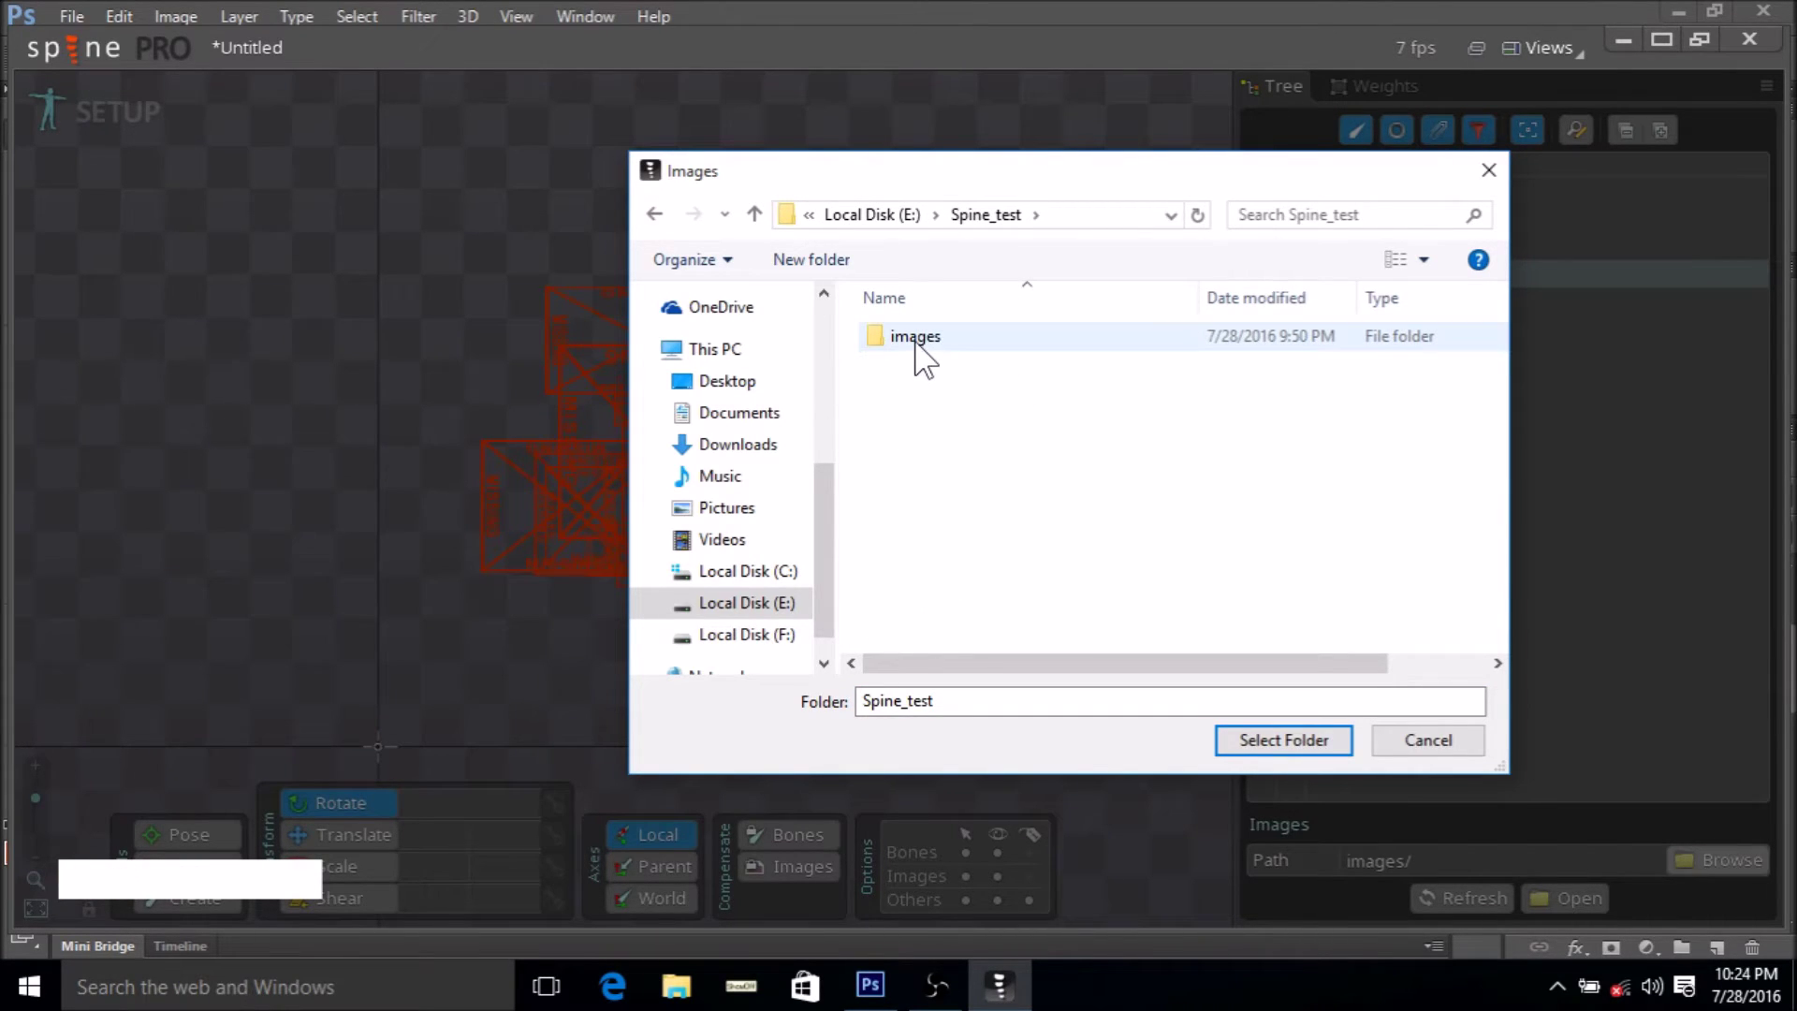
{"action": "left_click", "coordinate": [922, 355]}
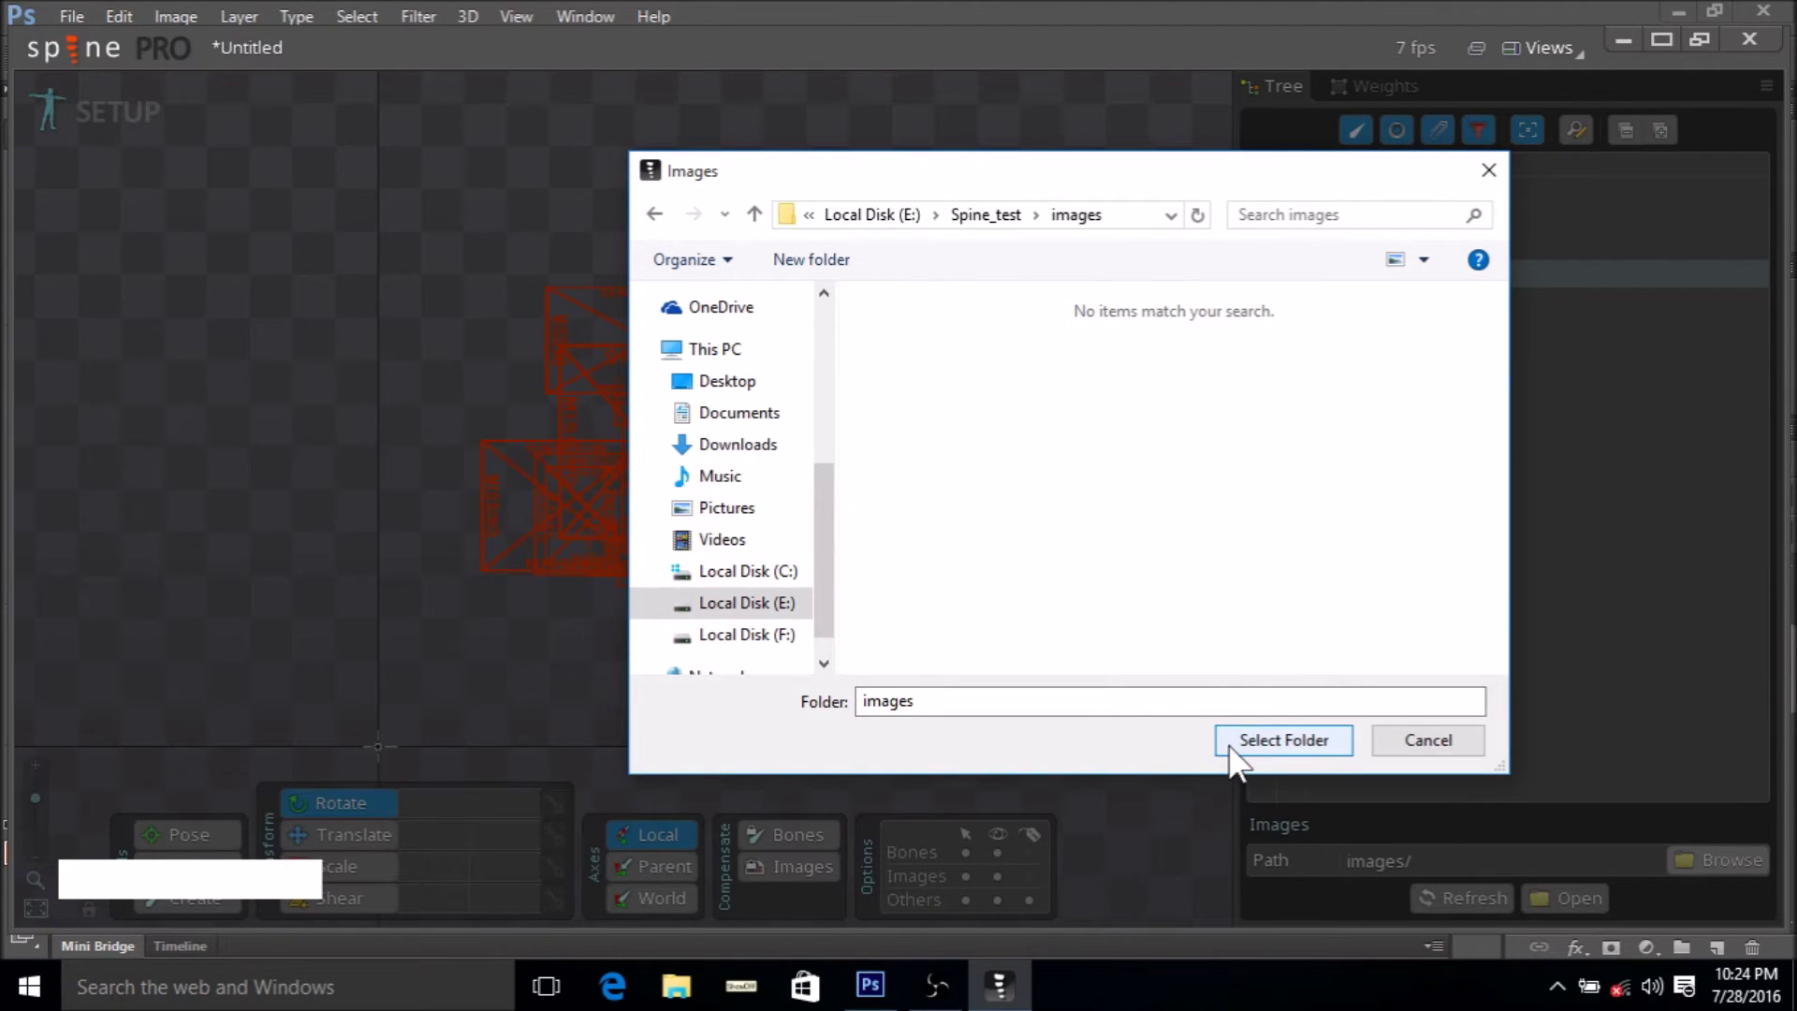
{"action": "left_click", "coordinate": [1238, 760]}
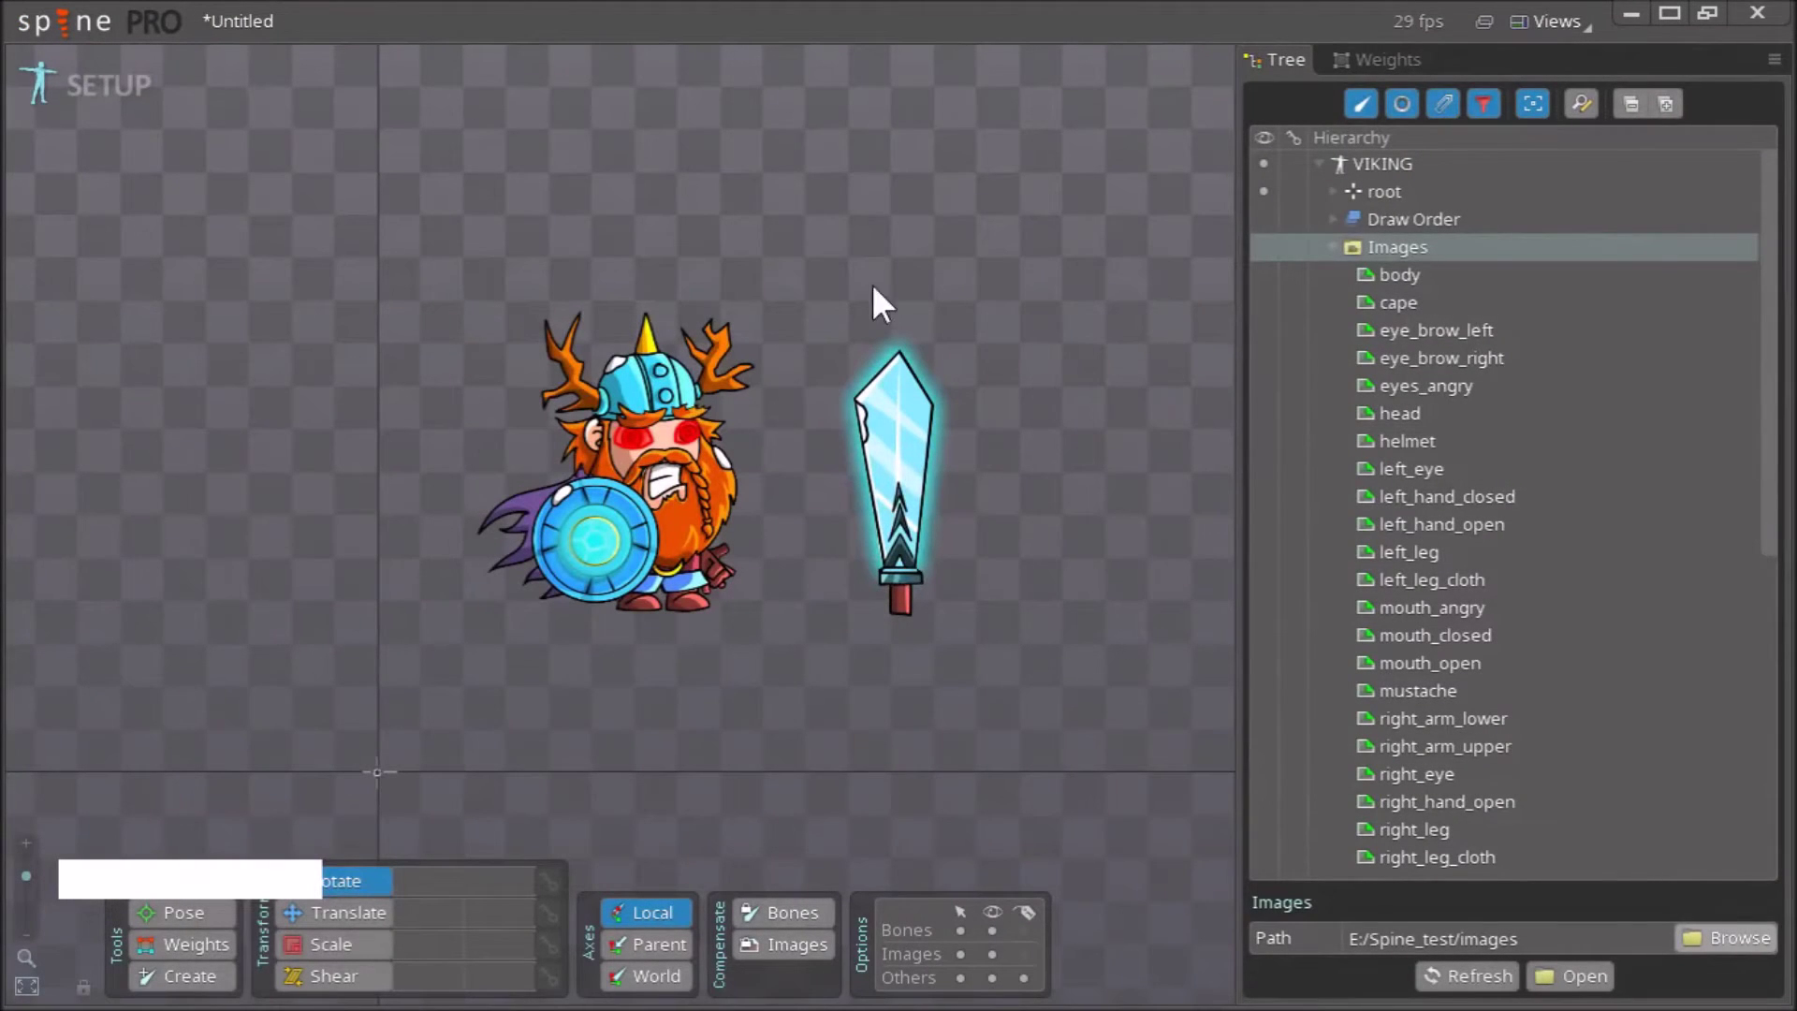
- Reframe the Viking artwork and collapse the Images list in the Tree
{"action": "right_click", "coordinate": [1030, 456]}
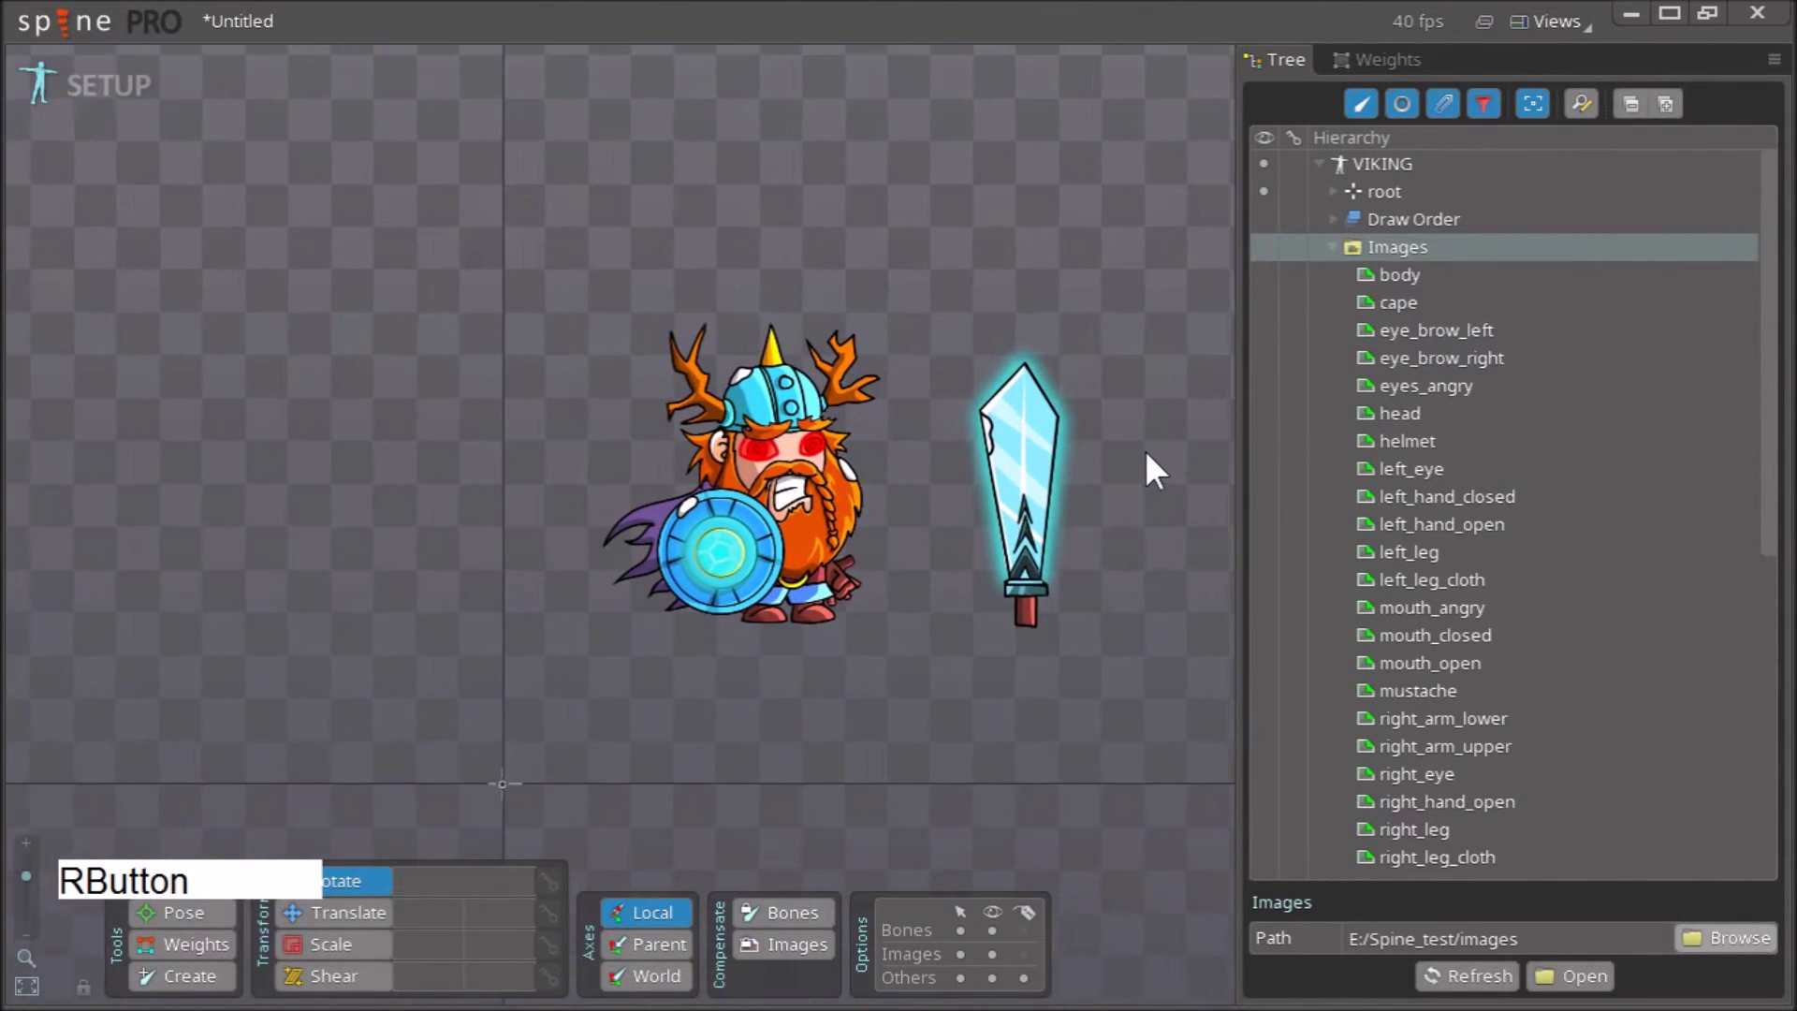
{"action": "right_click", "coordinate": [605, 413]}
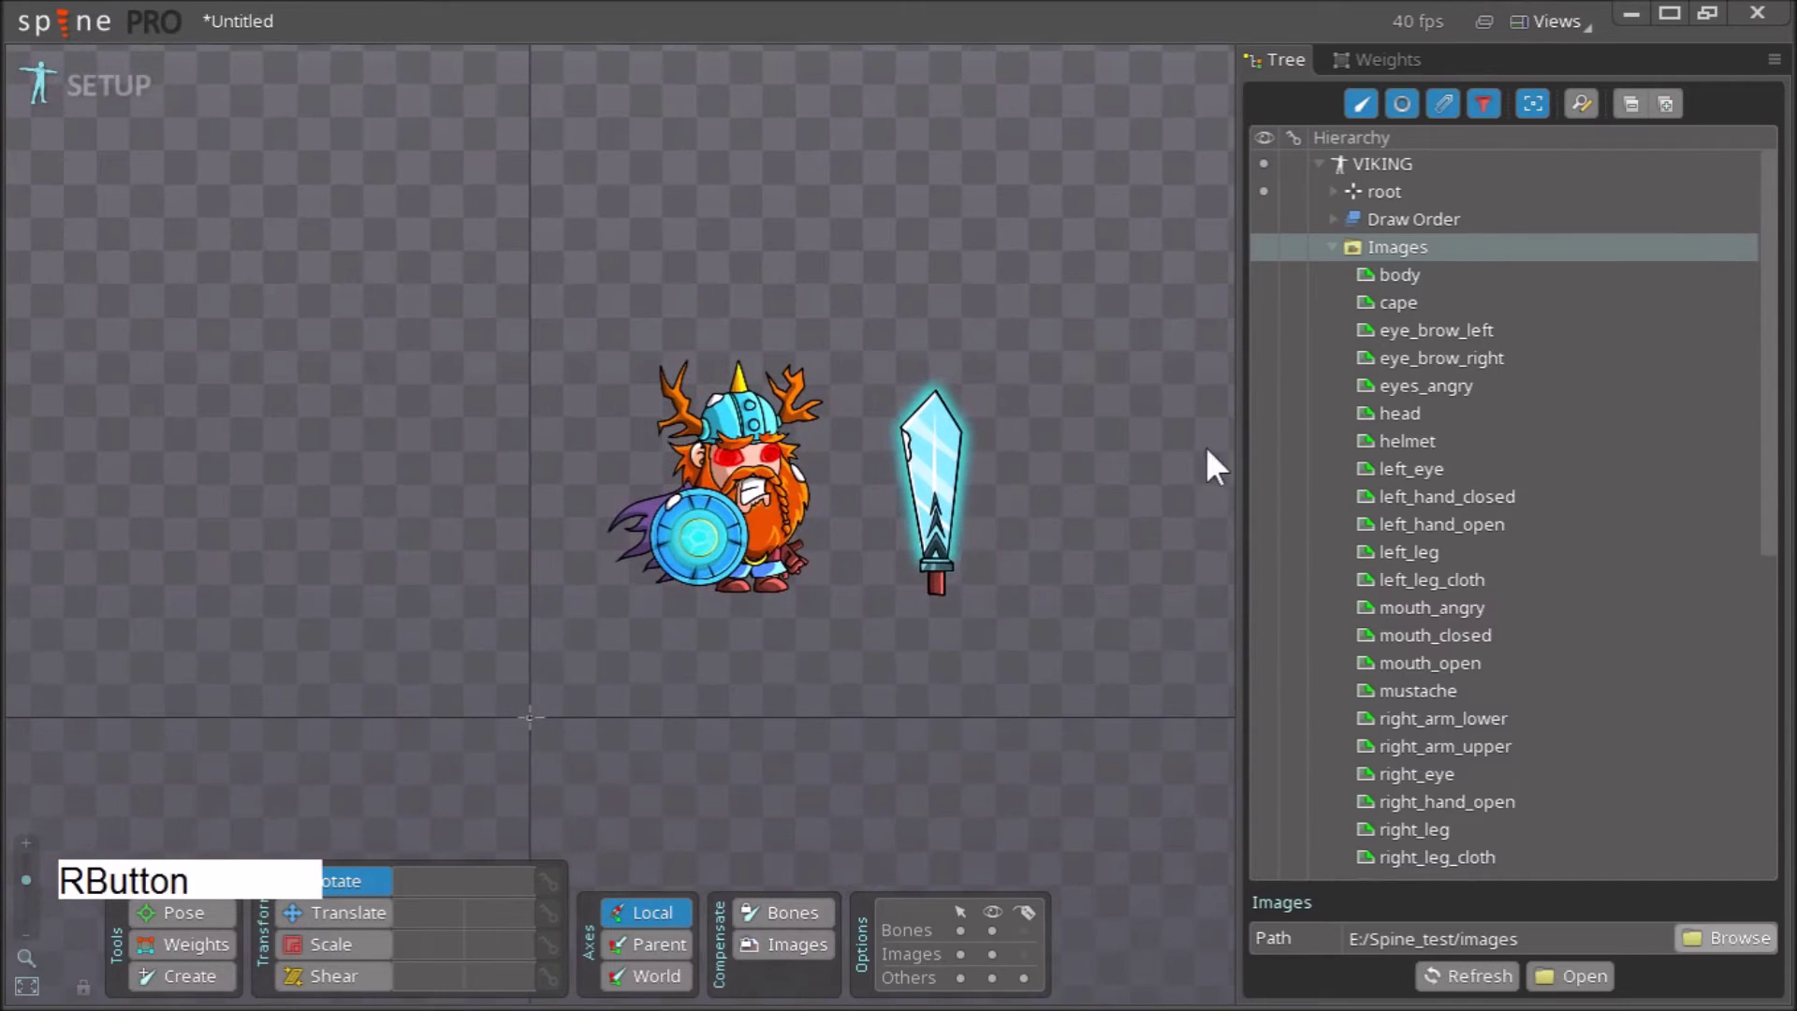
{"action": "right_click", "coordinate": [1053, 567]}
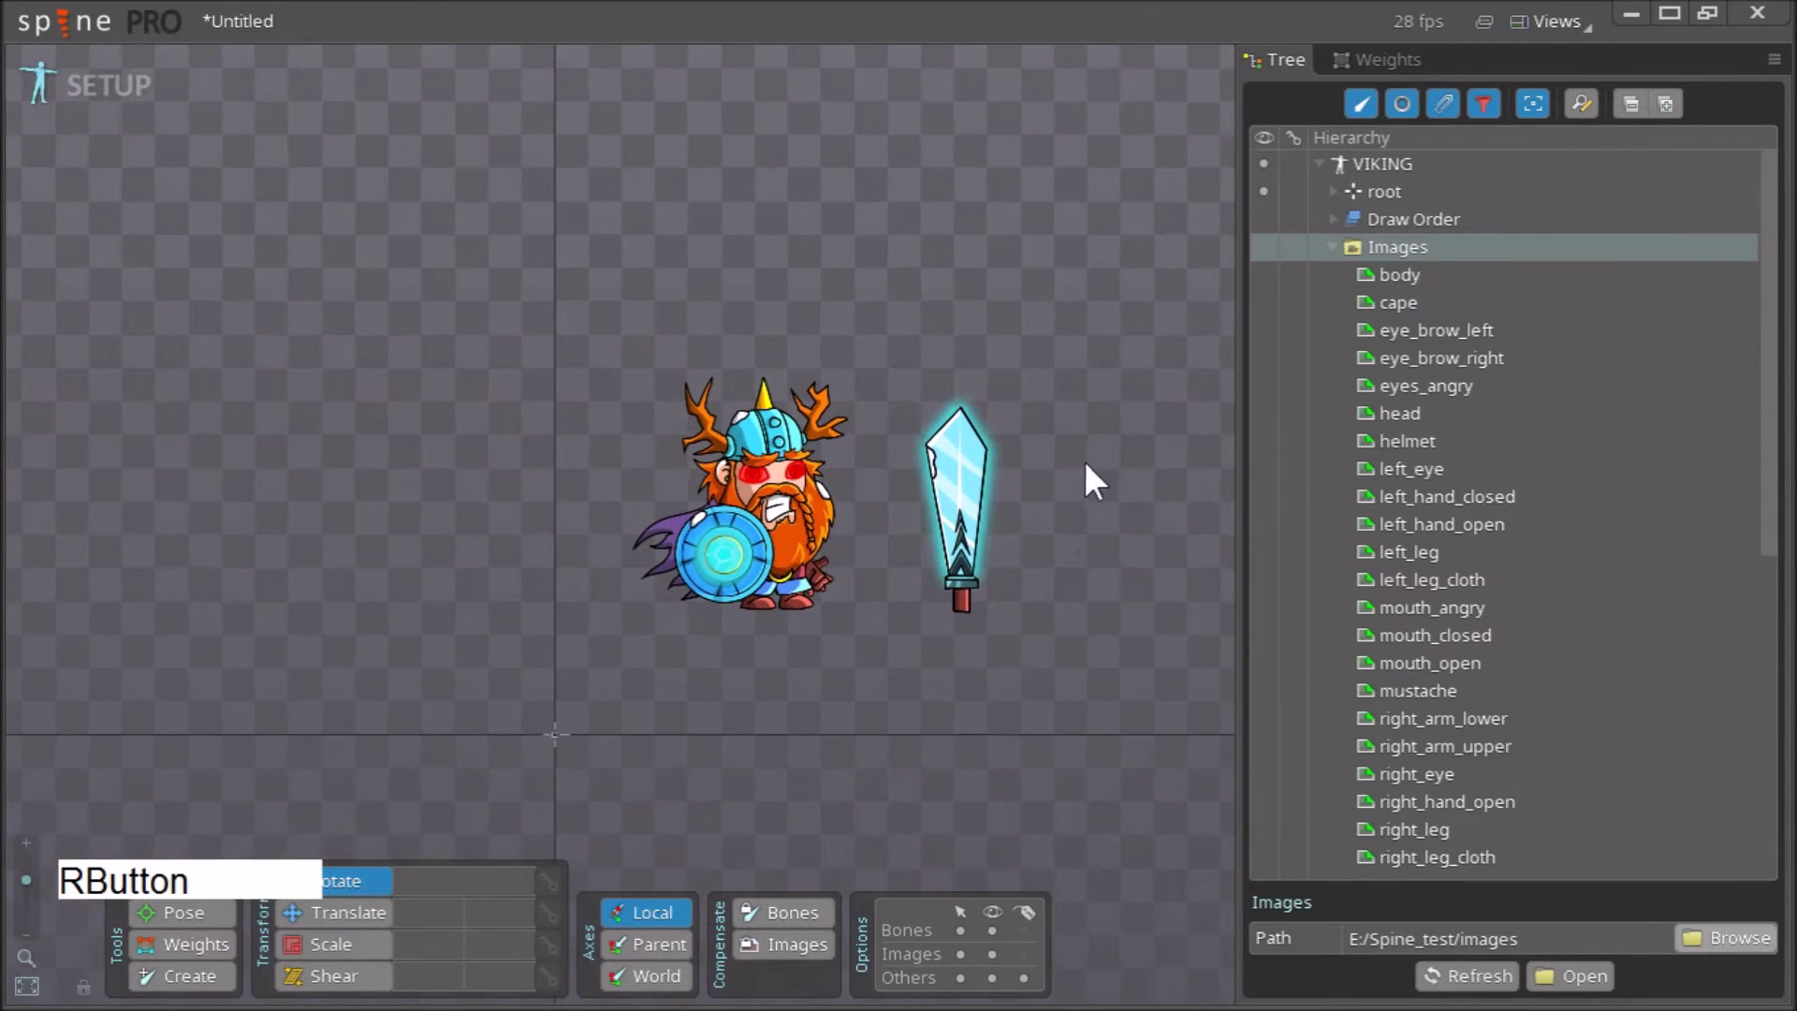
{"action": "left_click", "coordinate": [1343, 237]}
{"action": "left_click", "coordinate": [1352, 232]}
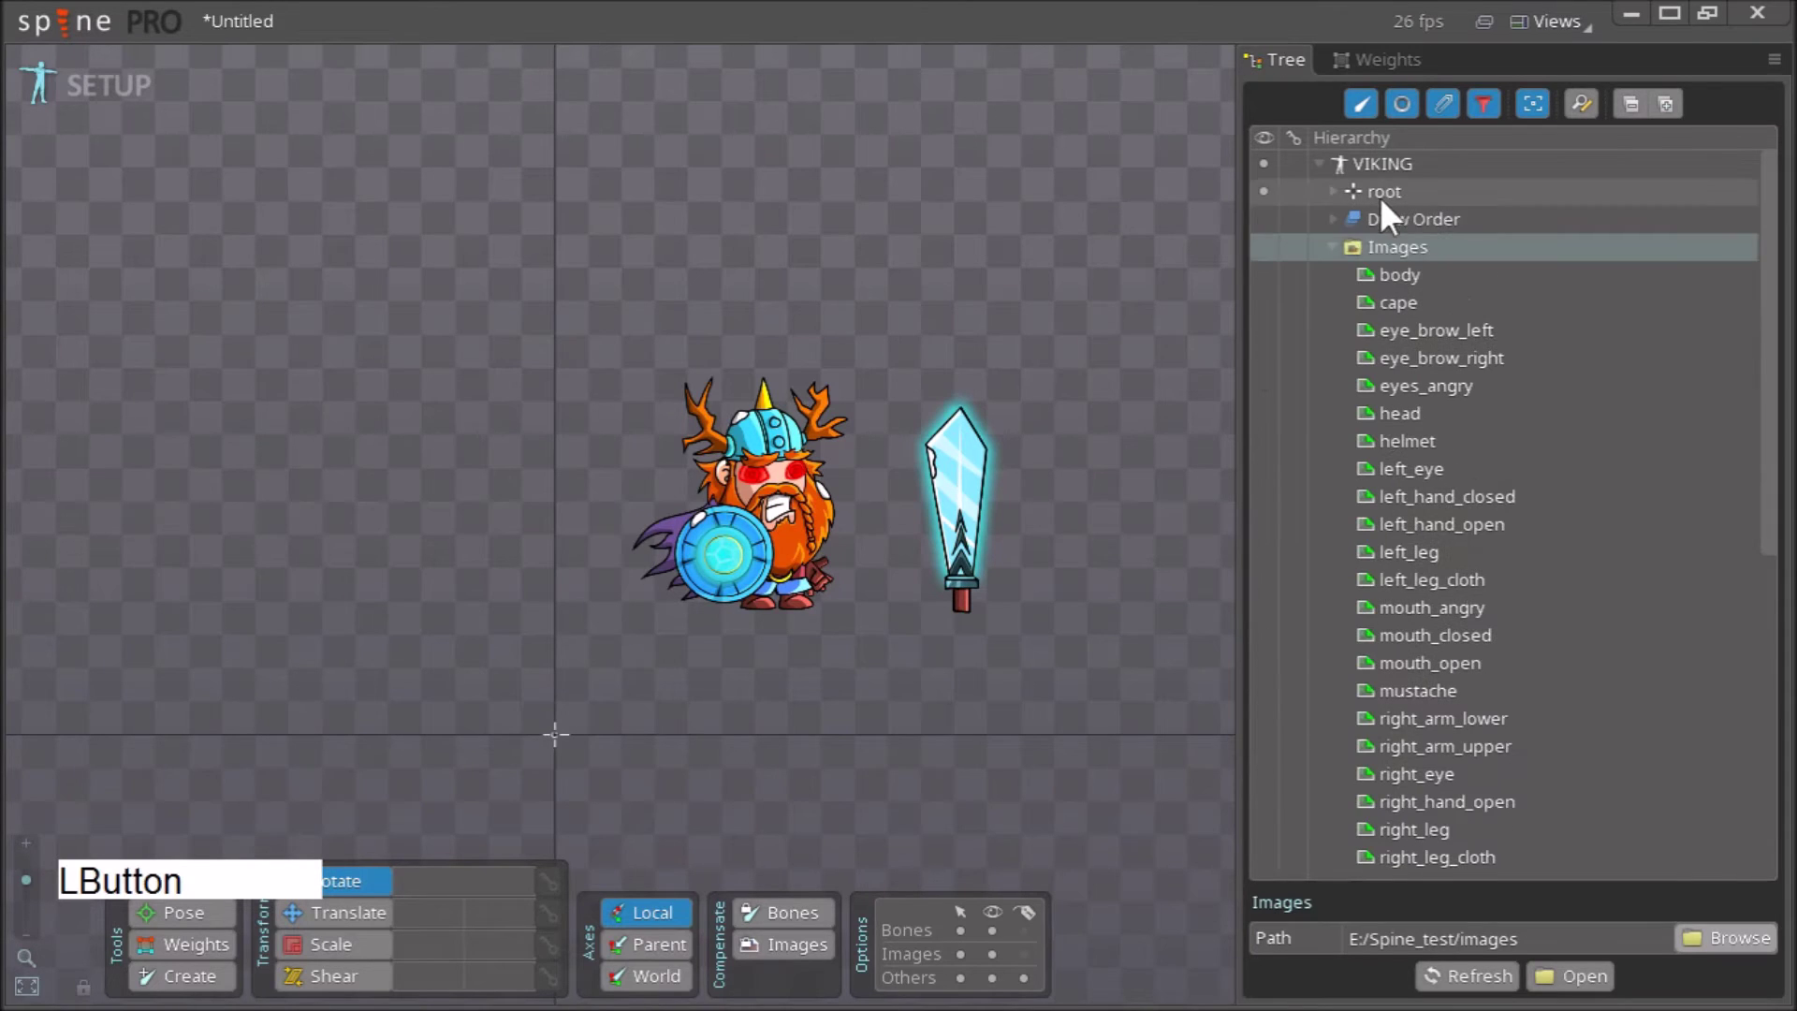
{"action": "left_click", "coordinate": [1353, 253]}
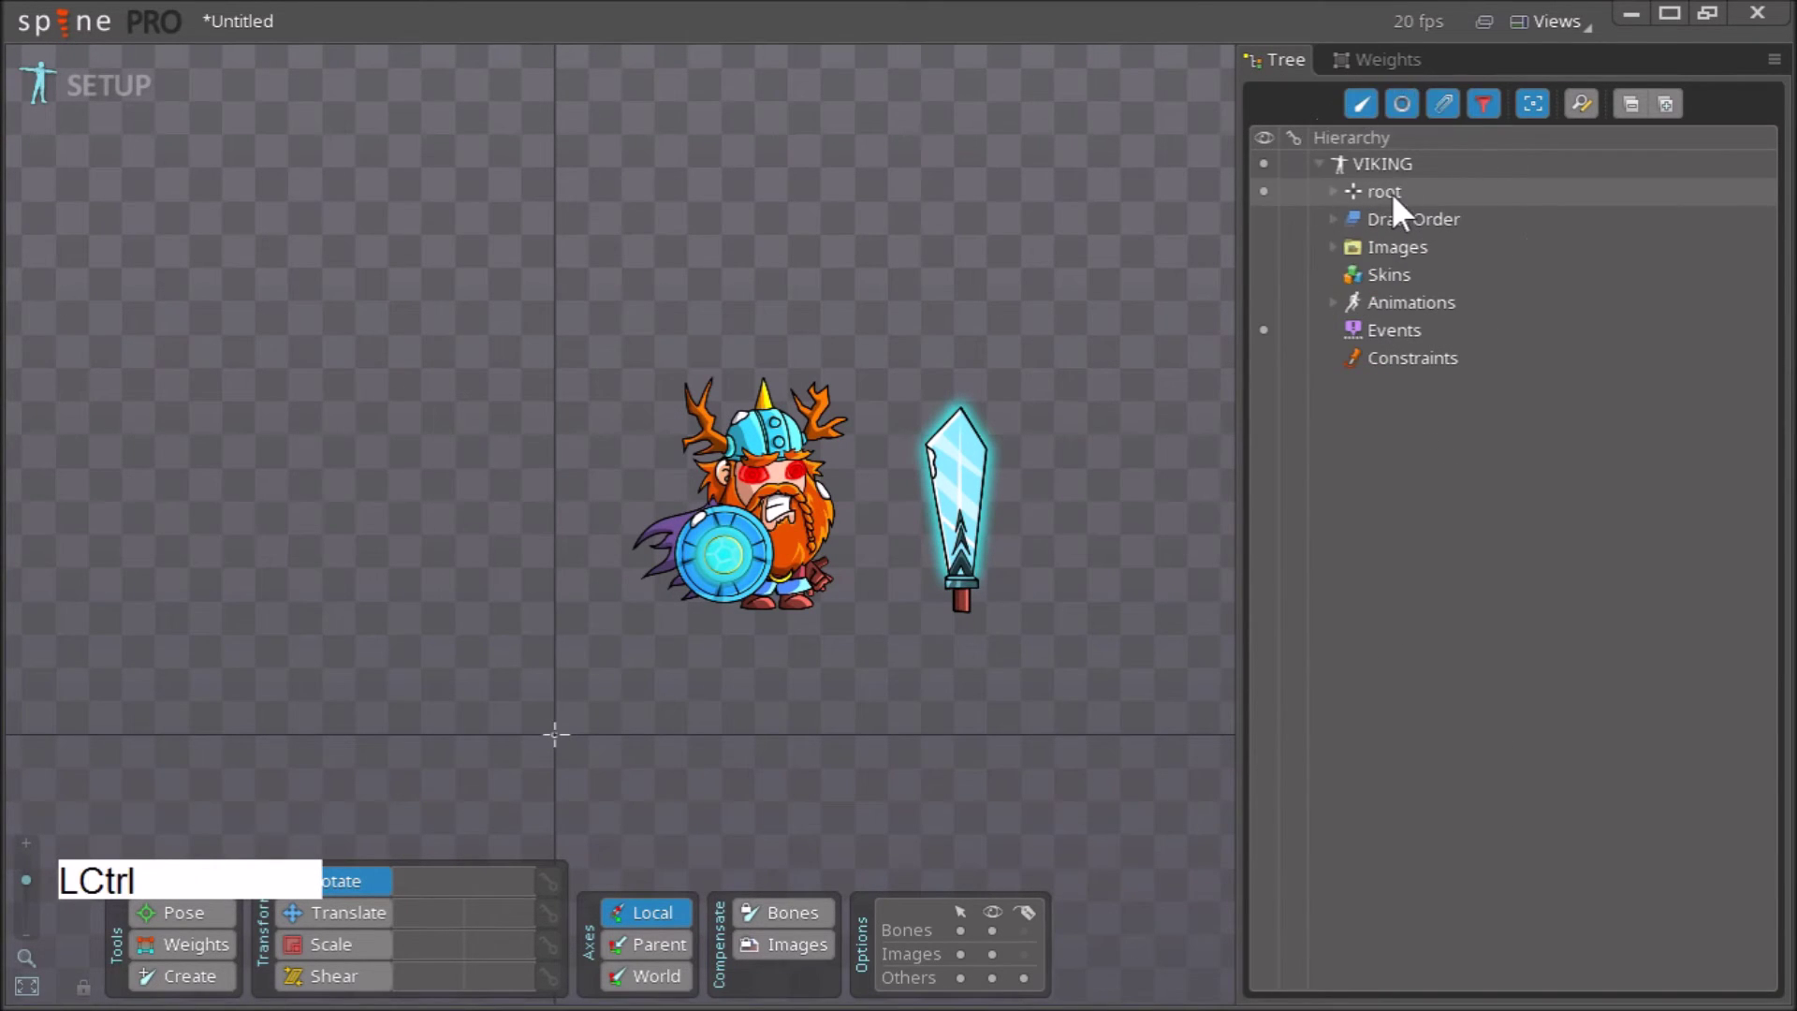
- Expand the root bone and select all 26 slots from body to sword_glow
{"action": "left_click", "coordinate": [1402, 210]}
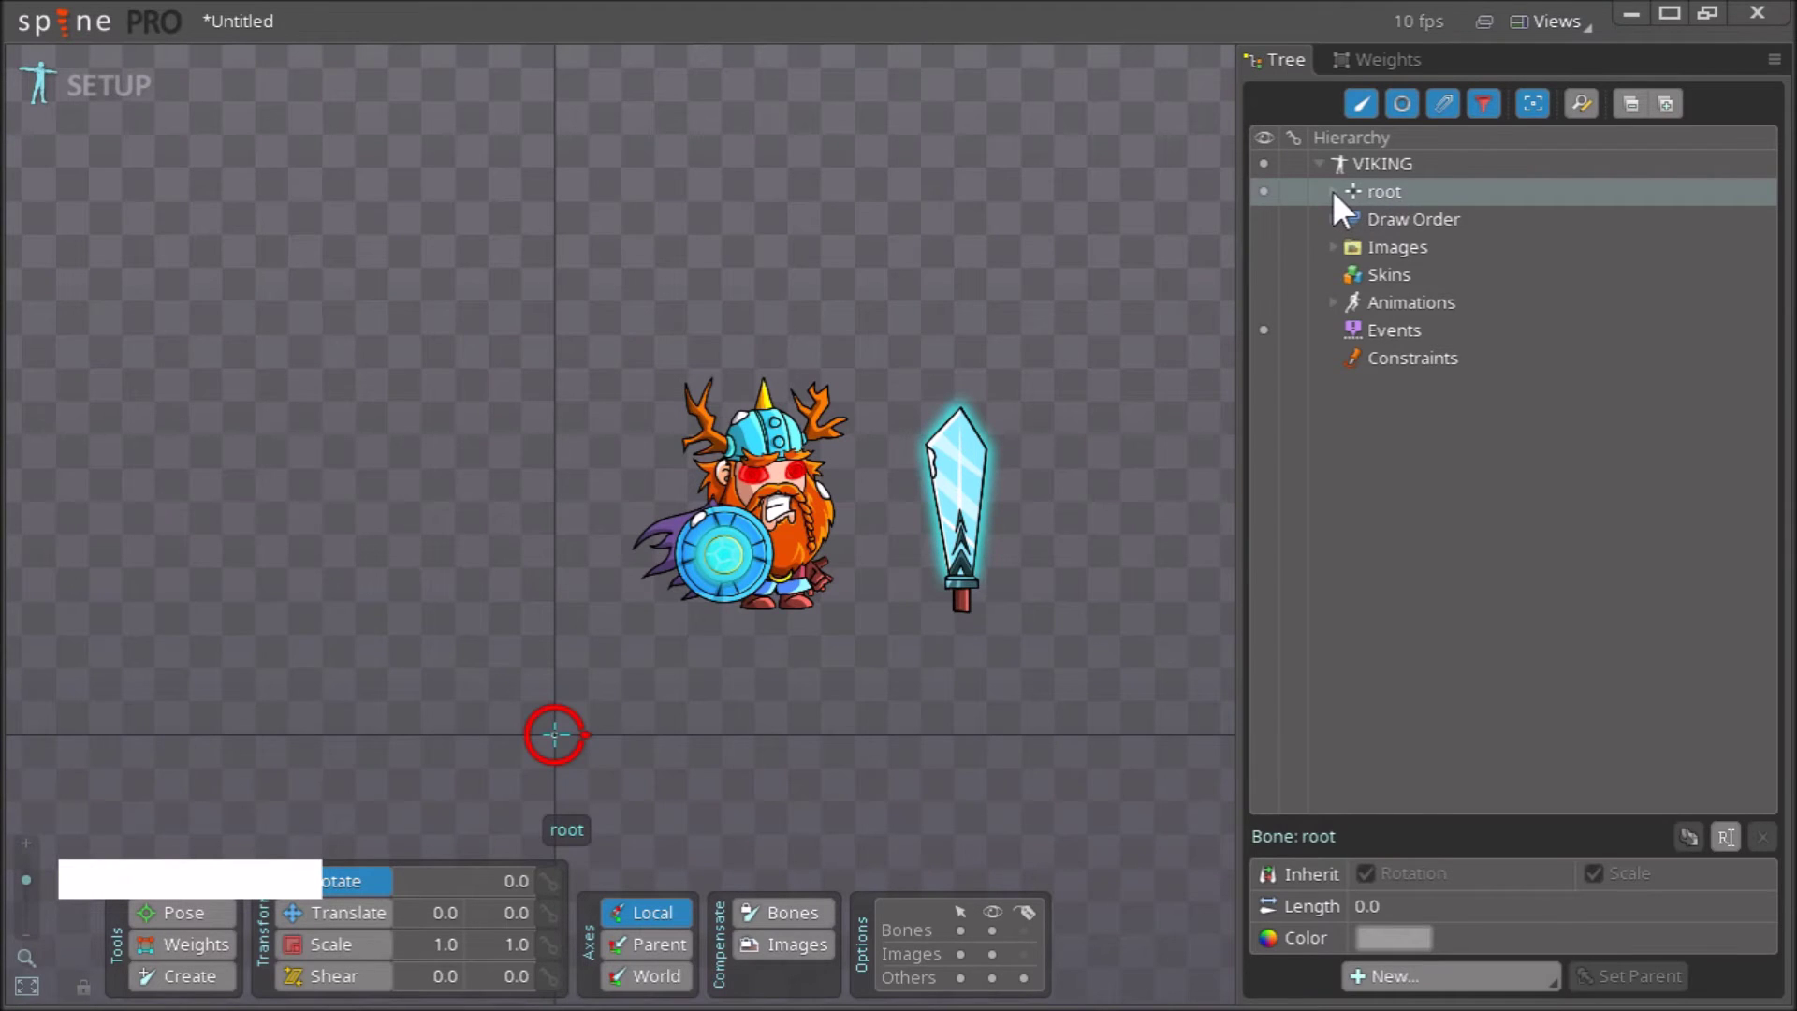
{"action": "left_click", "coordinate": [1342, 205]}
{"action": "left_click", "coordinate": [1432, 234]}
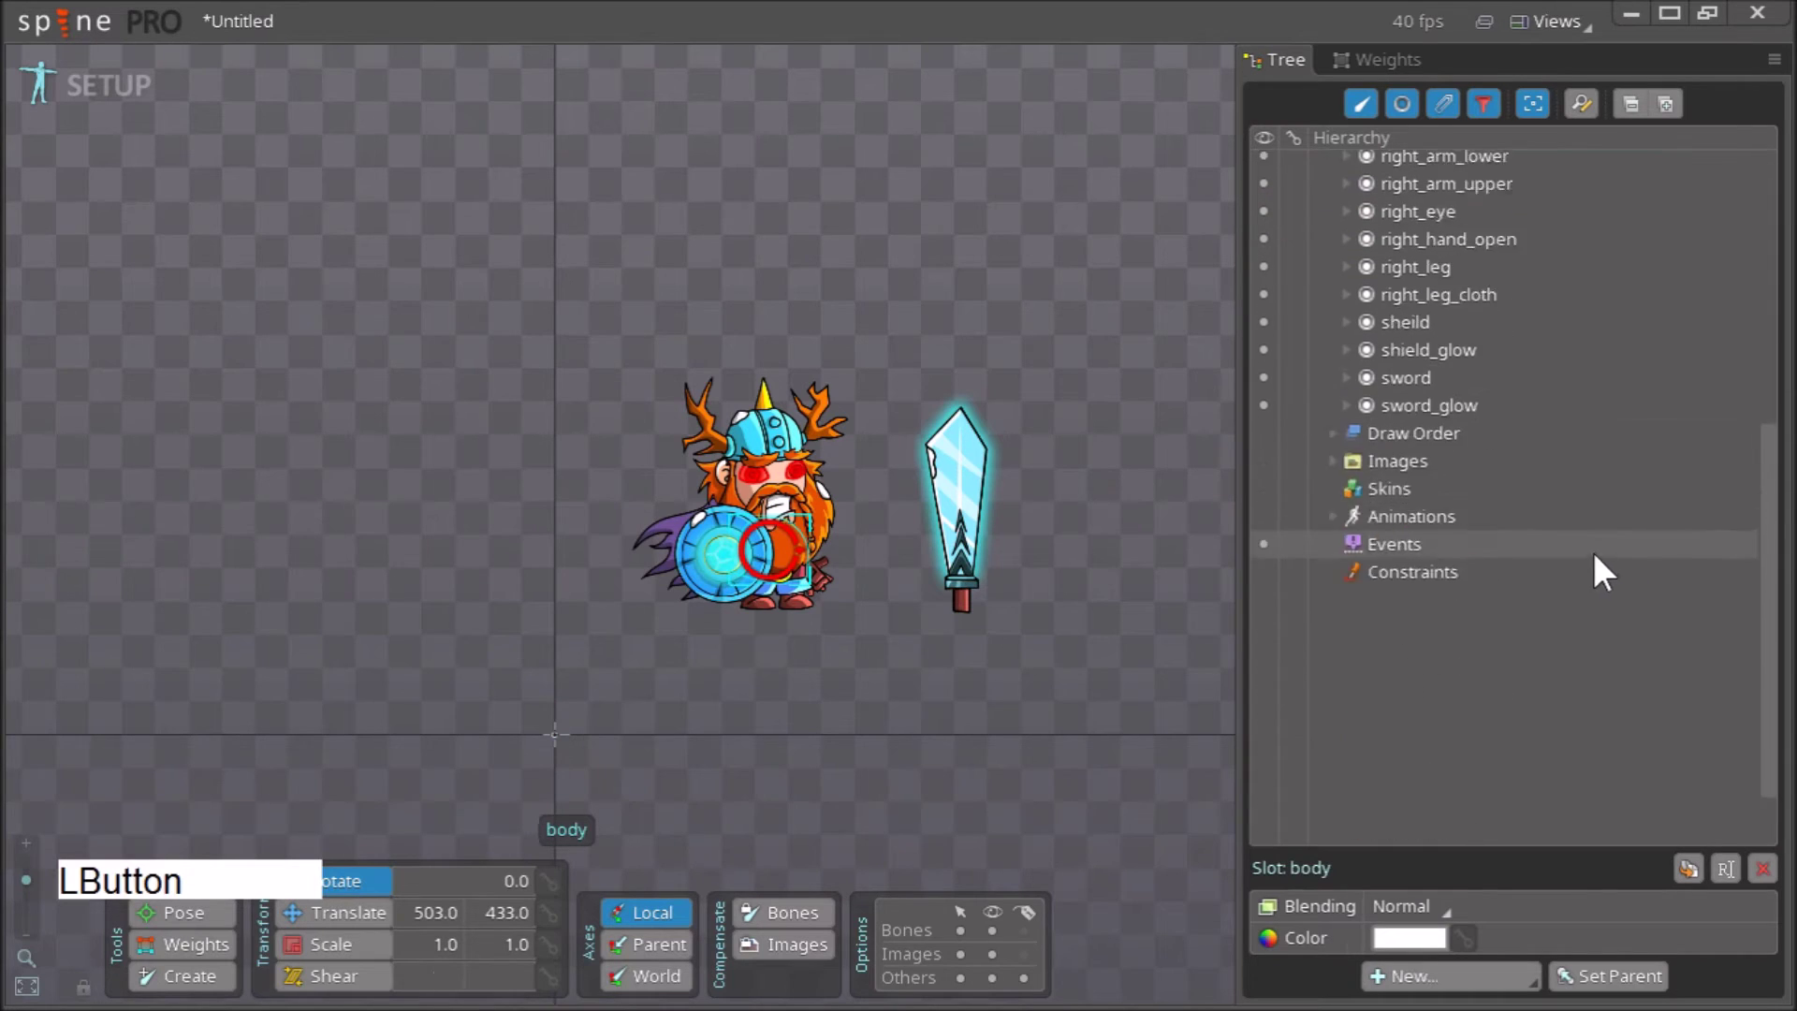
- Switch to the Translate tool and frame the canvas around the selected parts
{"action": "left_click", "coordinate": [1499, 336]}
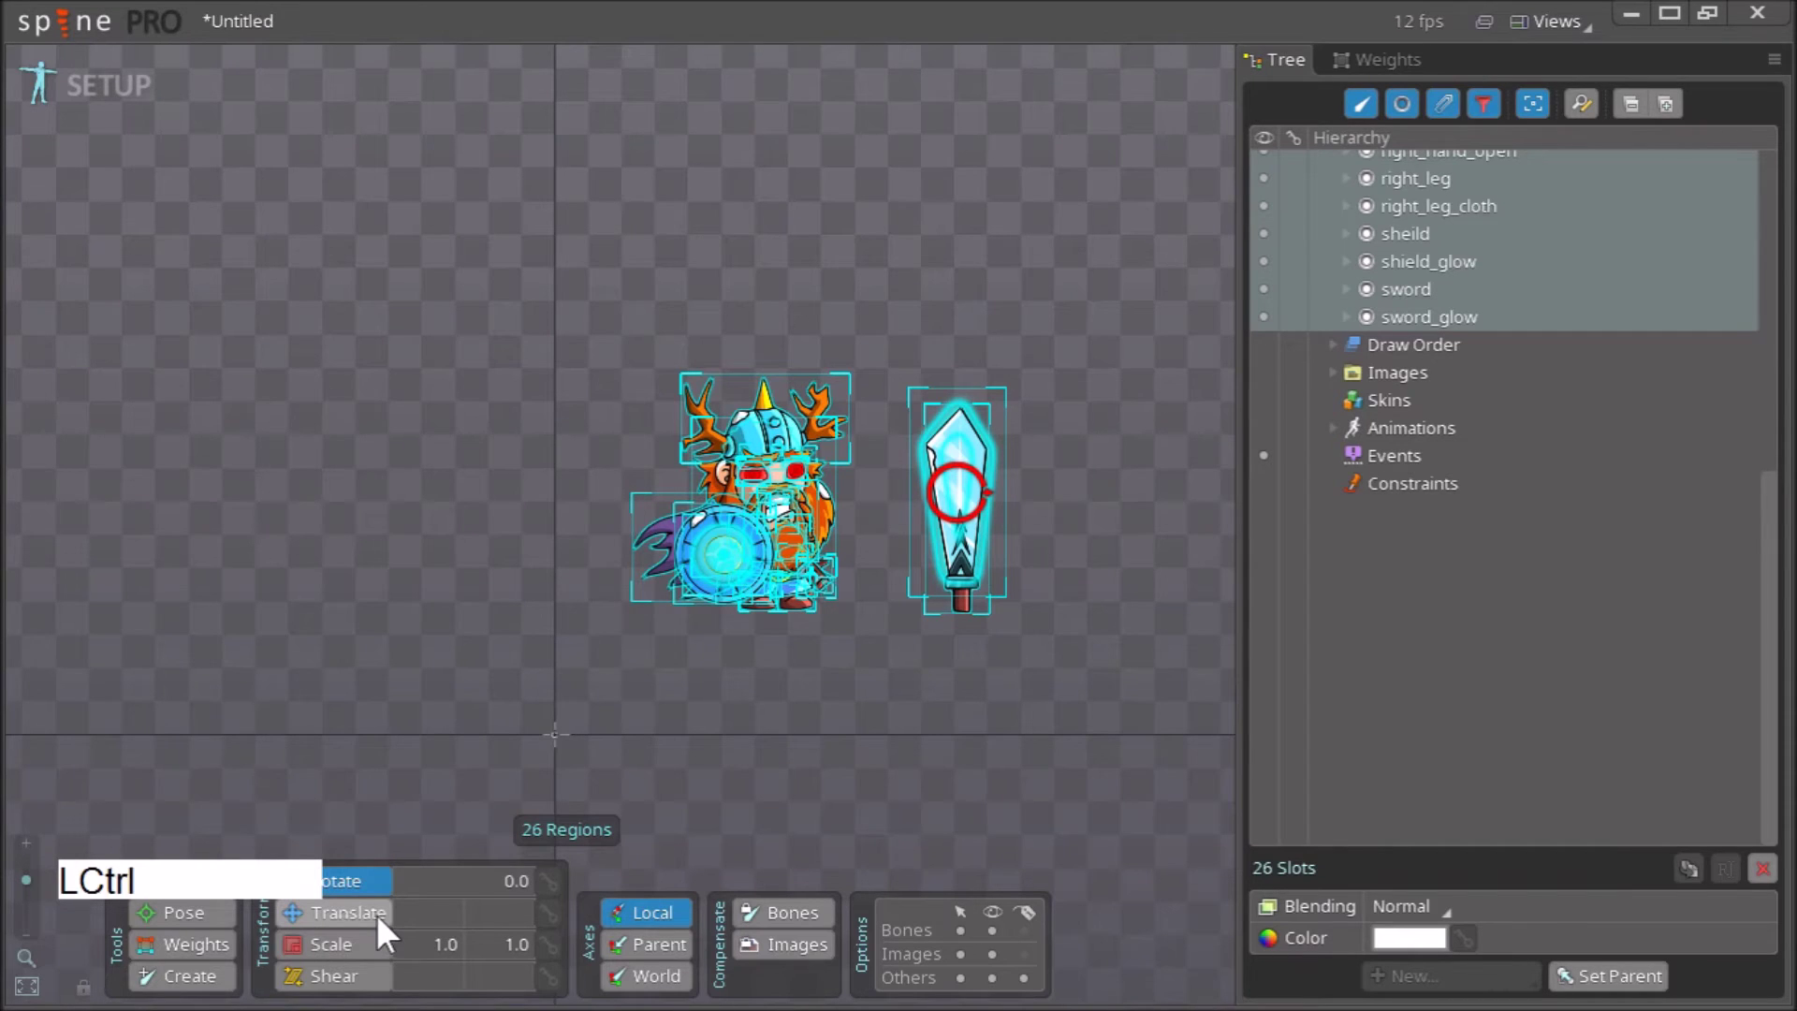
{"action": "left_click", "coordinate": [388, 932]}
{"action": "right_click", "coordinate": [769, 747]}
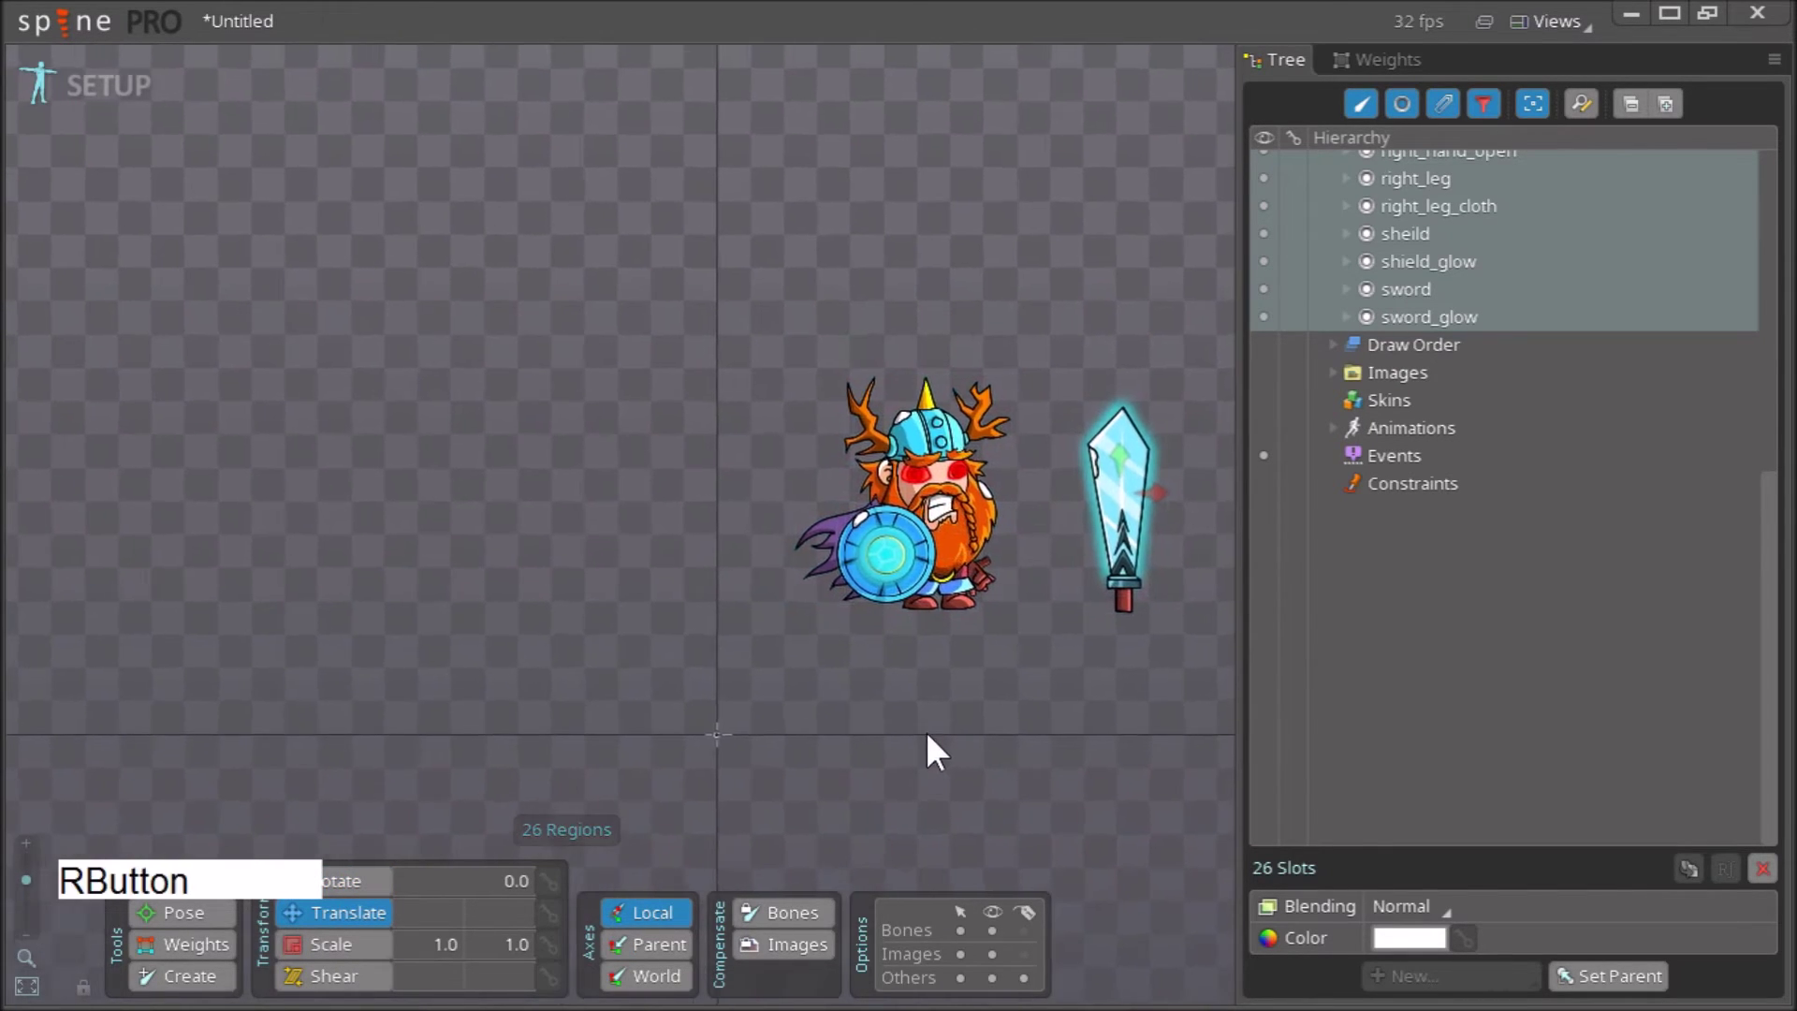
{"action": "key", "text": "v"}
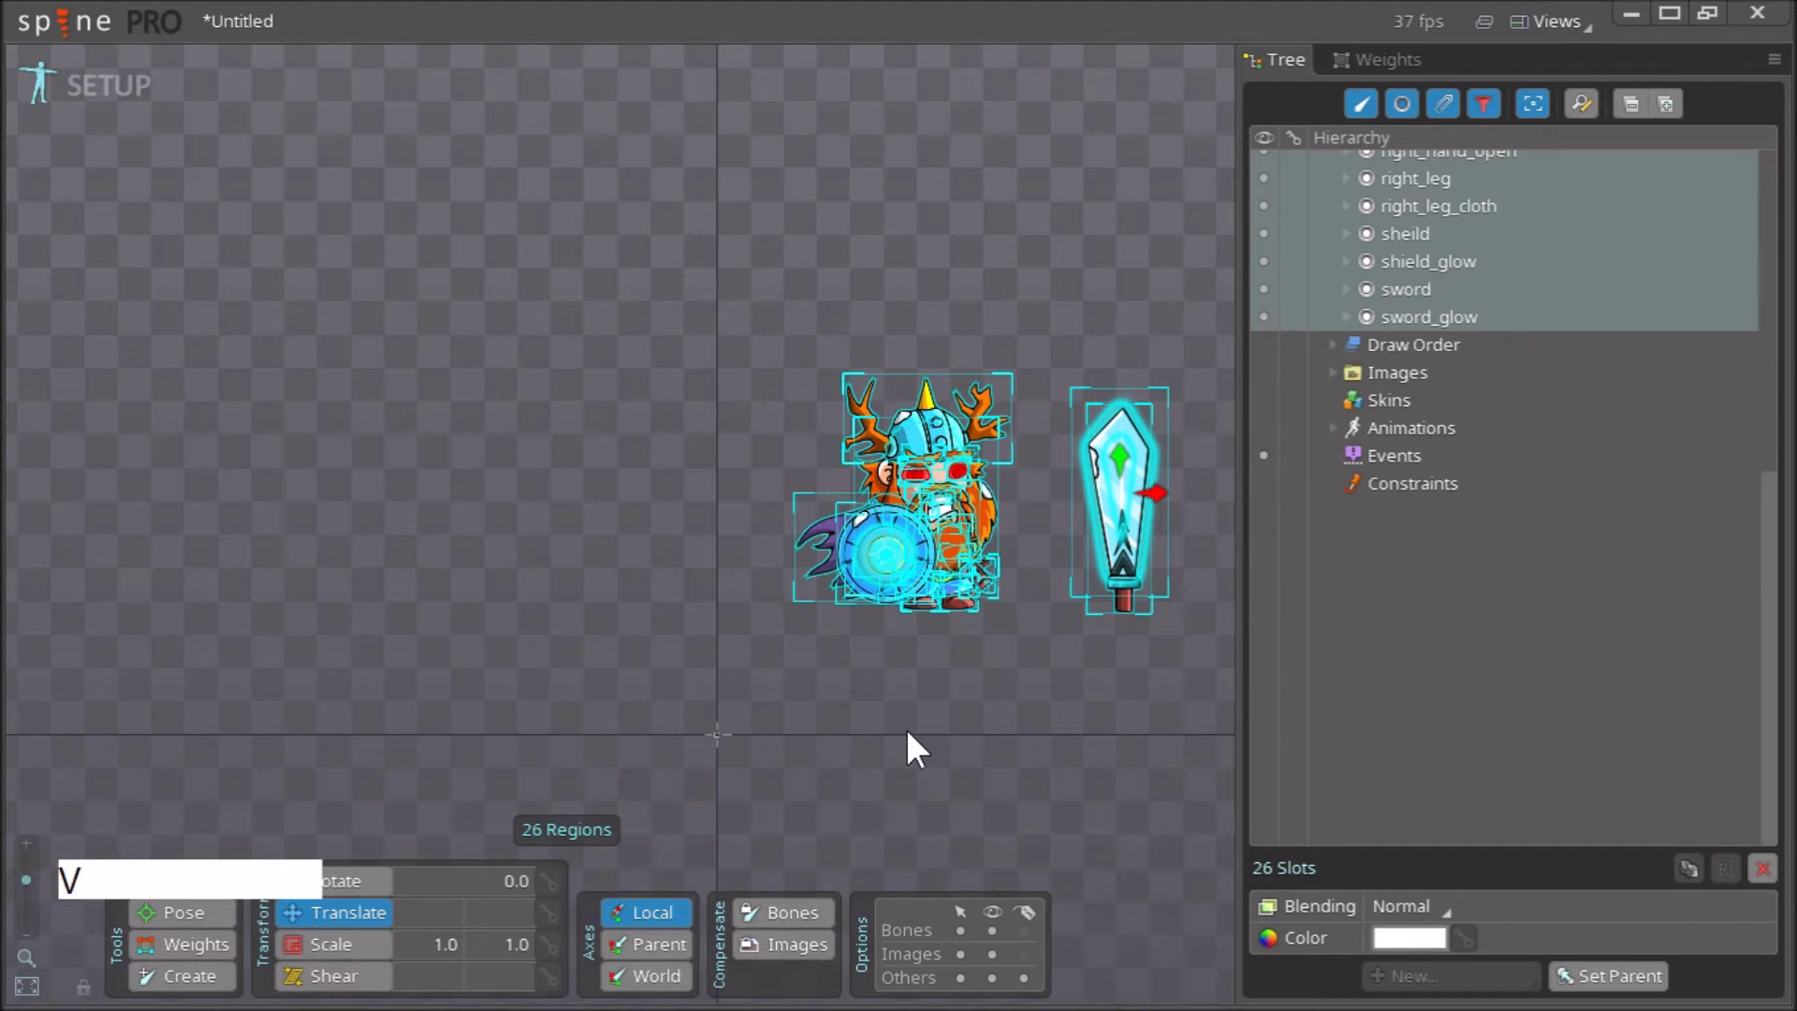
{"action": "key", "text": "v"}
{"action": "key", "text": "c"}
{"action": "key", "text": "v"}
{"action": "right_click", "coordinate": [931, 726]}
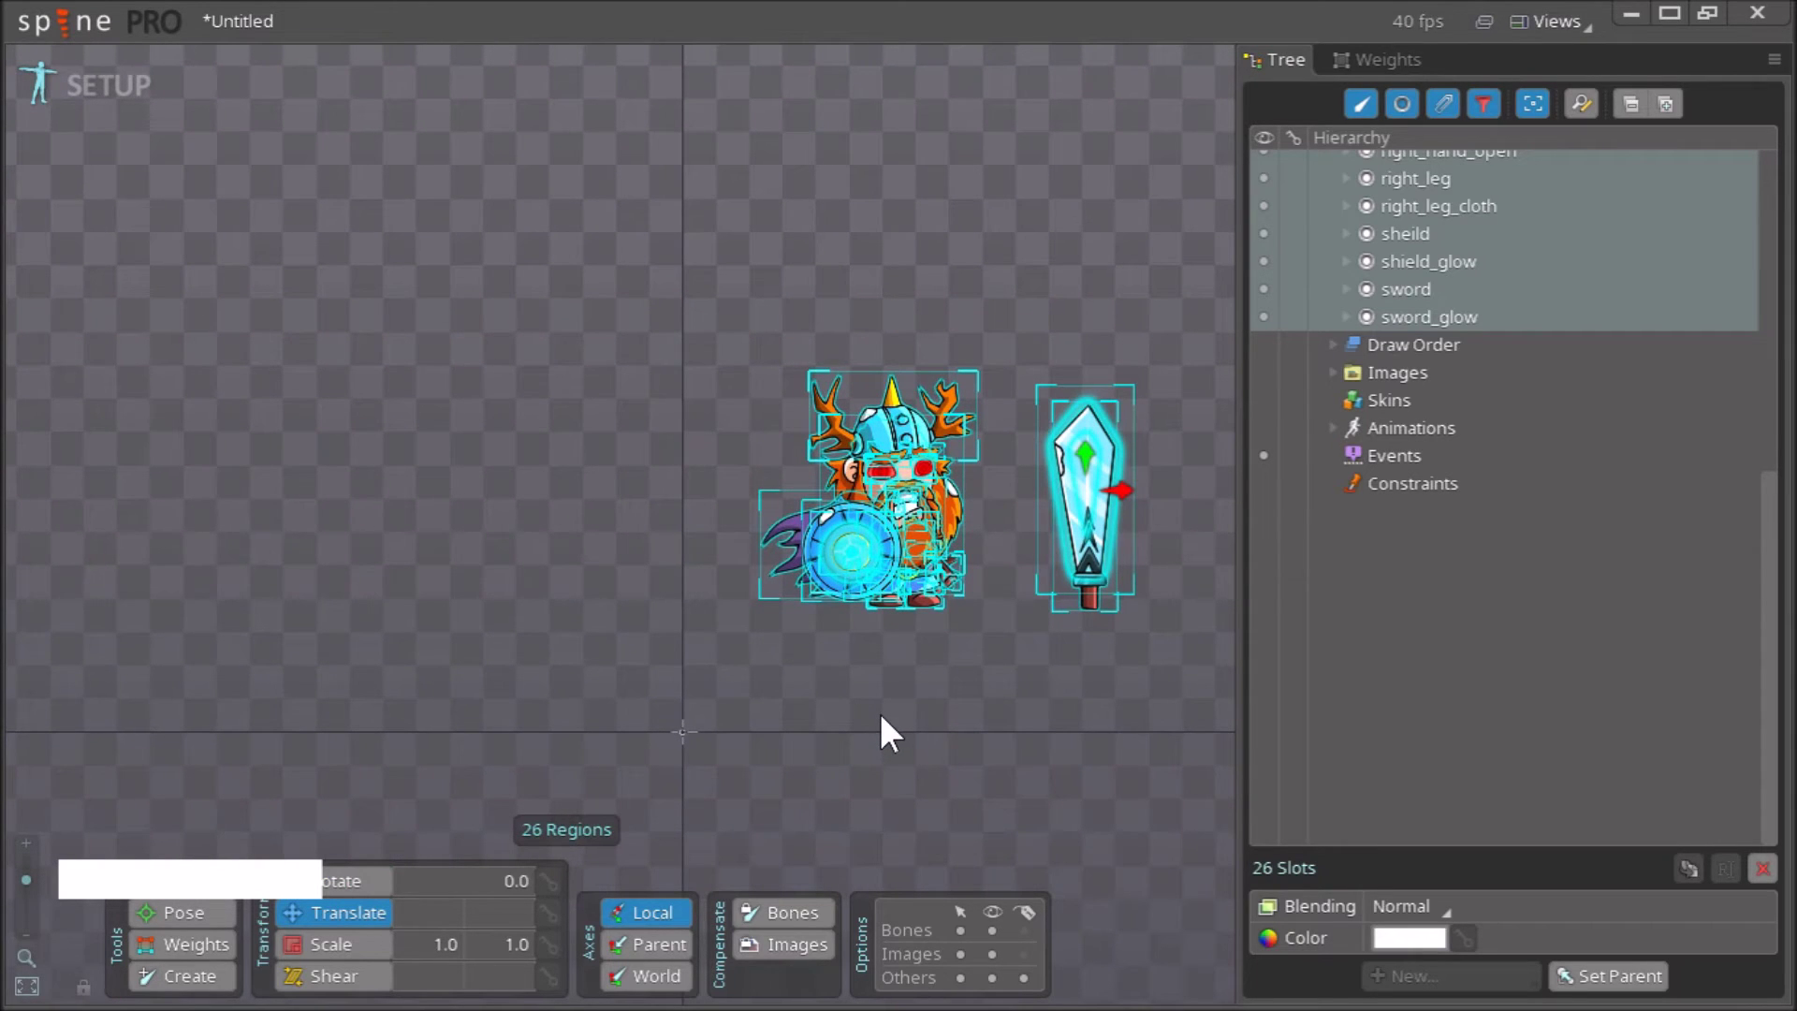
{"action": "key", "text": "v"}
{"action": "key", "text": "v"}
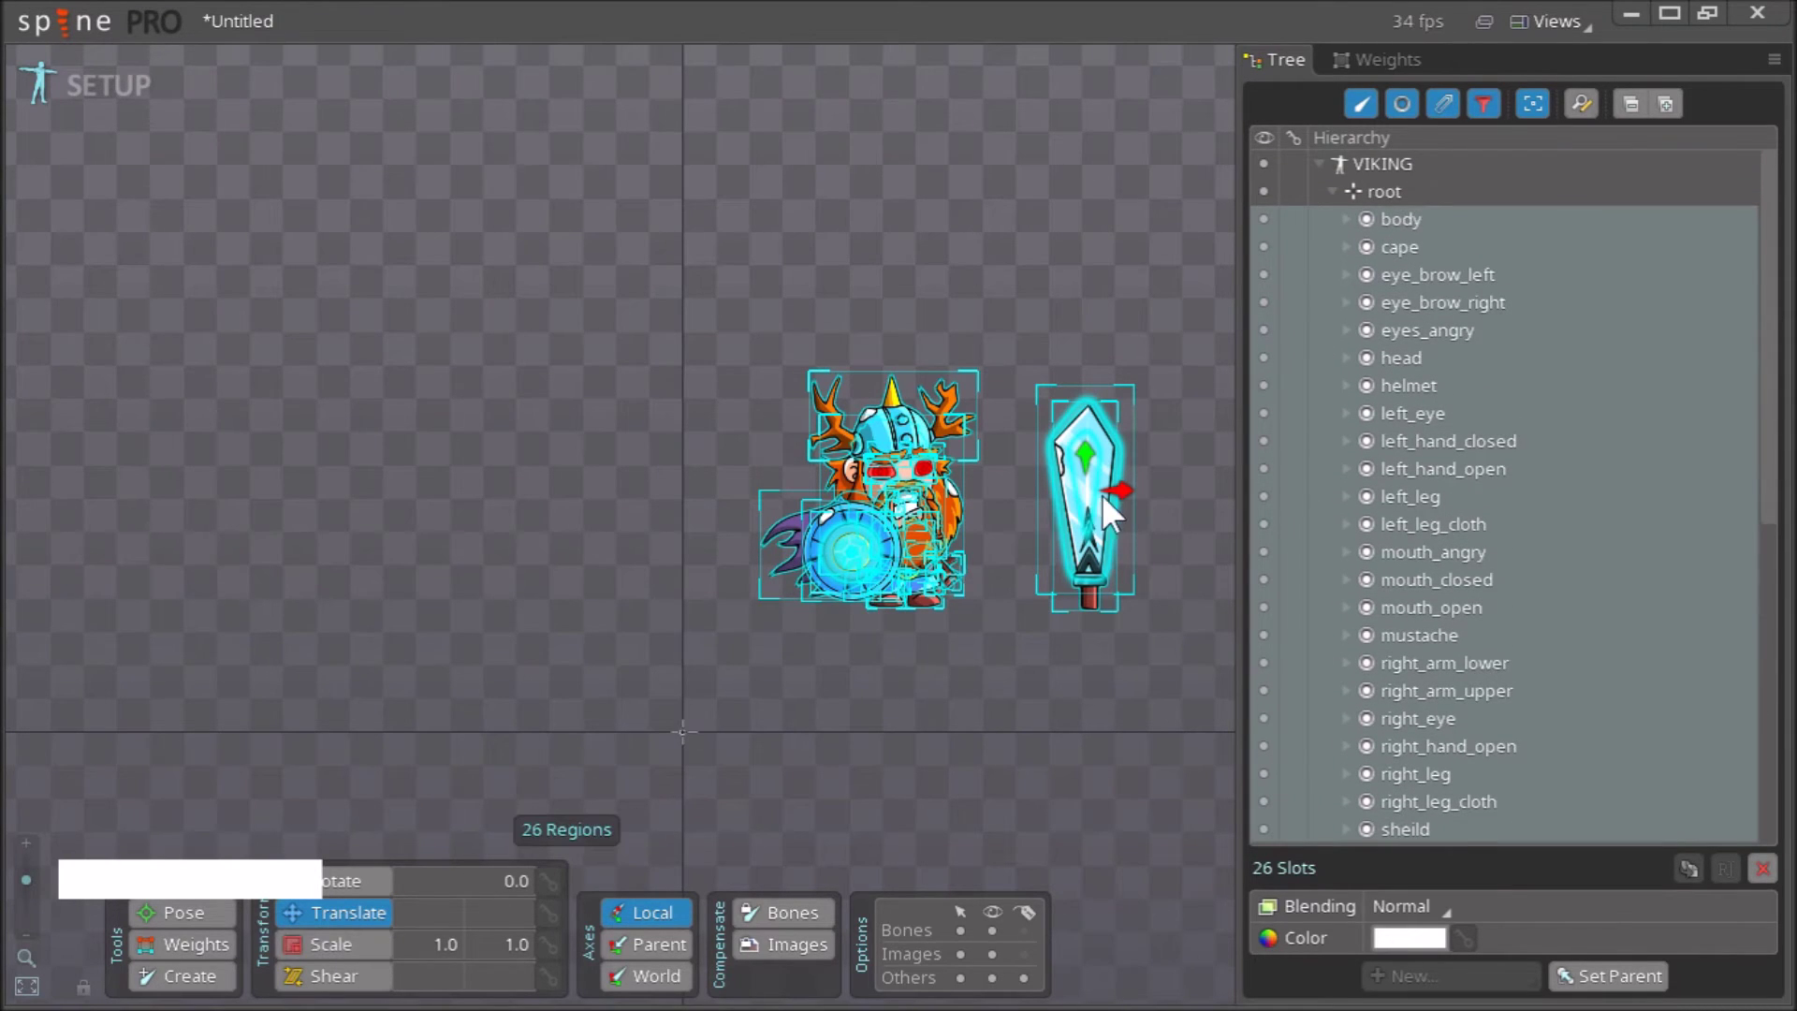
- Move the character and sword so the feet rest on the root origin, then deselect
{"action": "left_click", "coordinate": [1111, 507]}
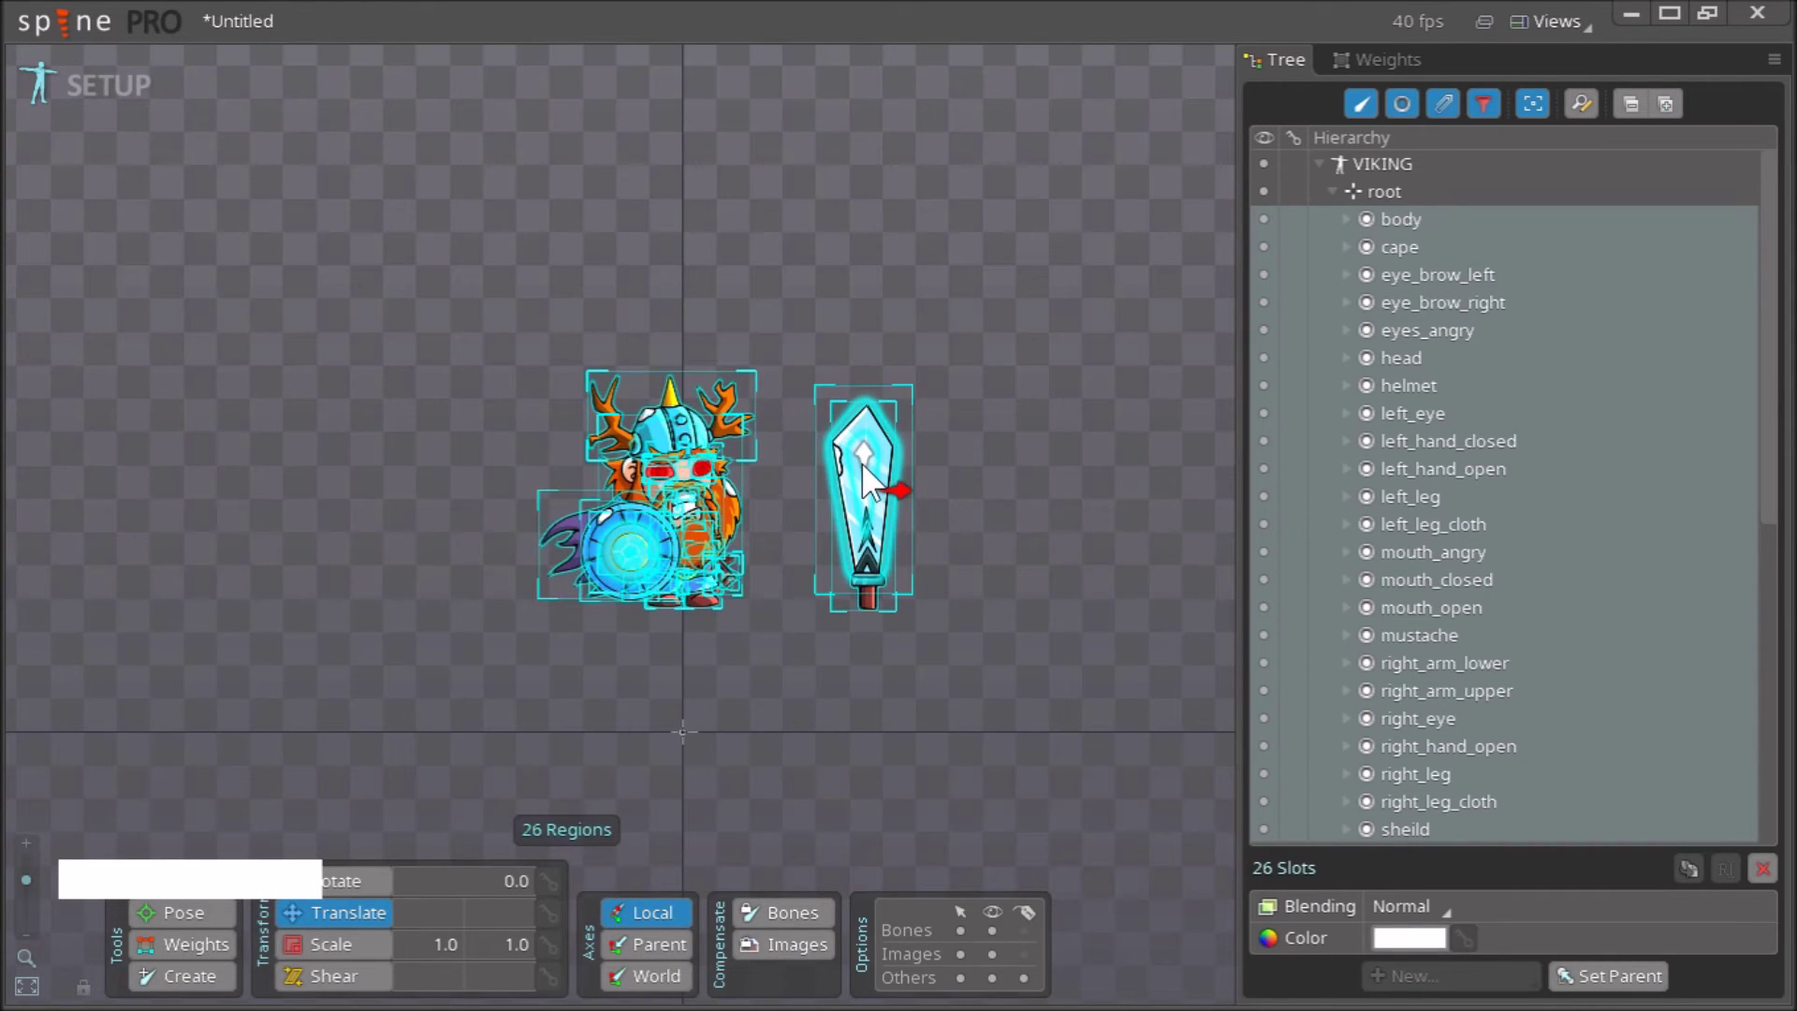
{"action": "left_click", "coordinate": [872, 477]}
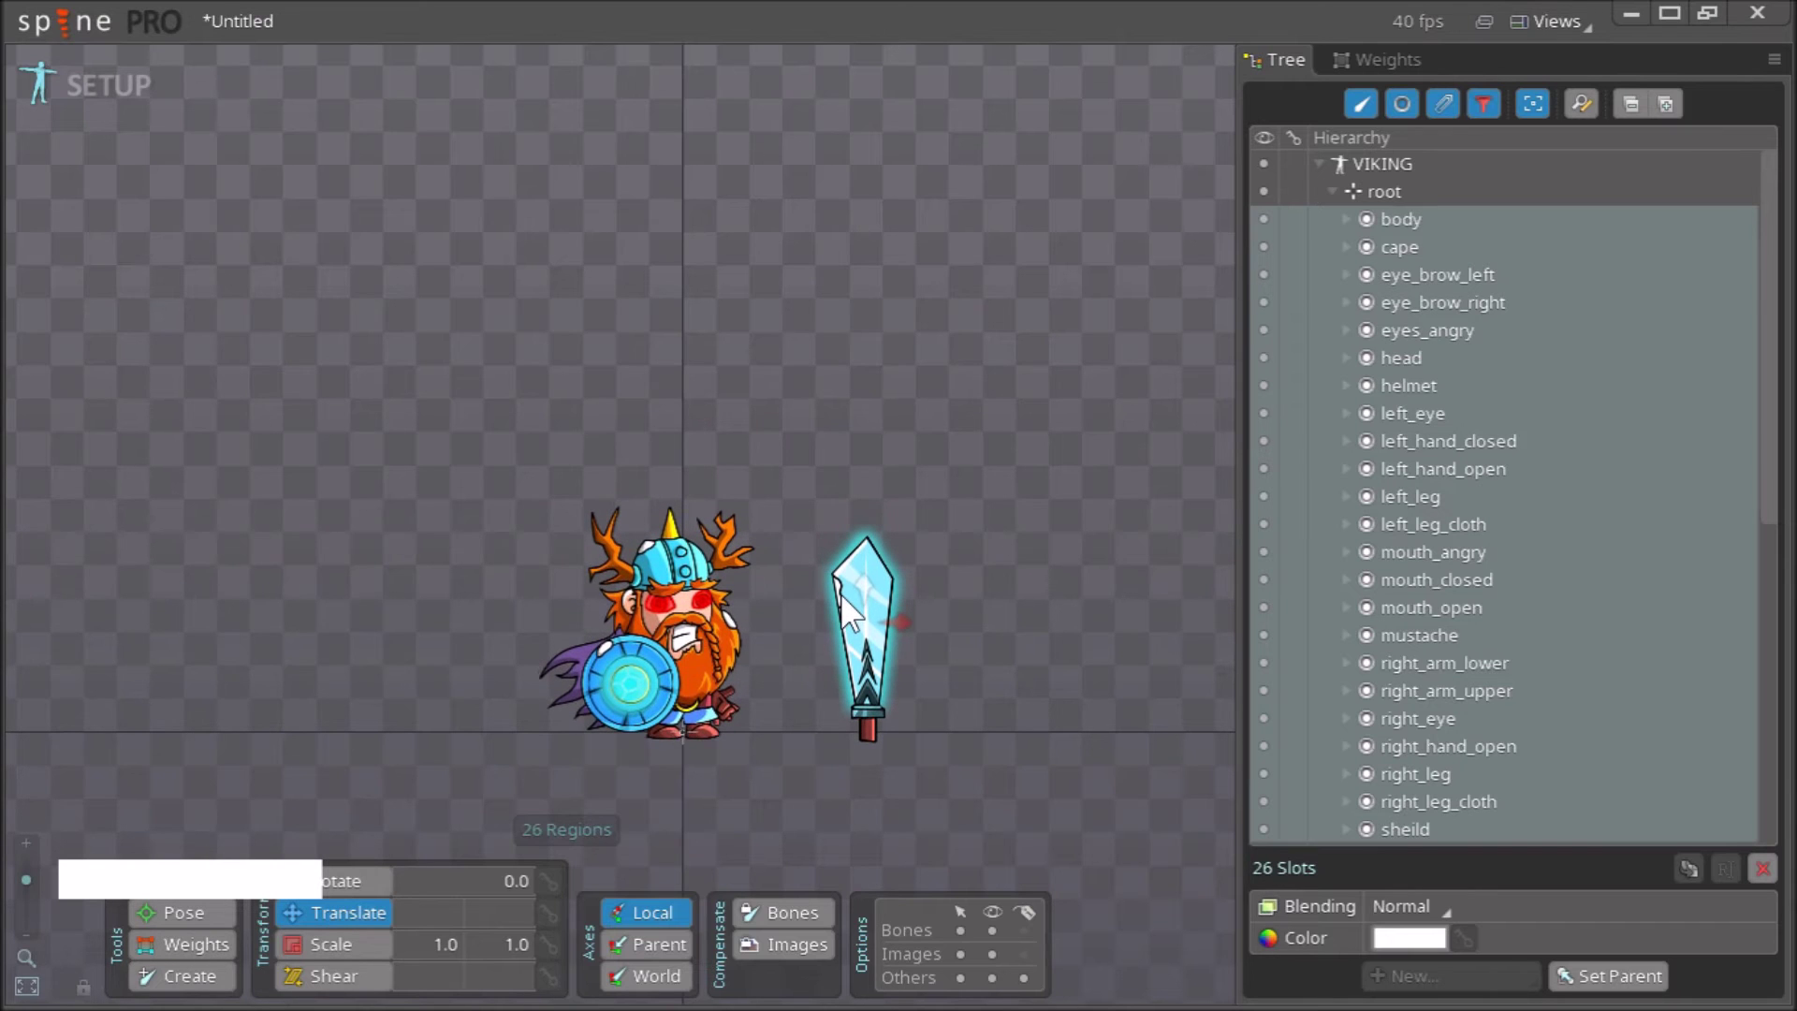
{"action": "right_click", "coordinate": [1090, 676]}
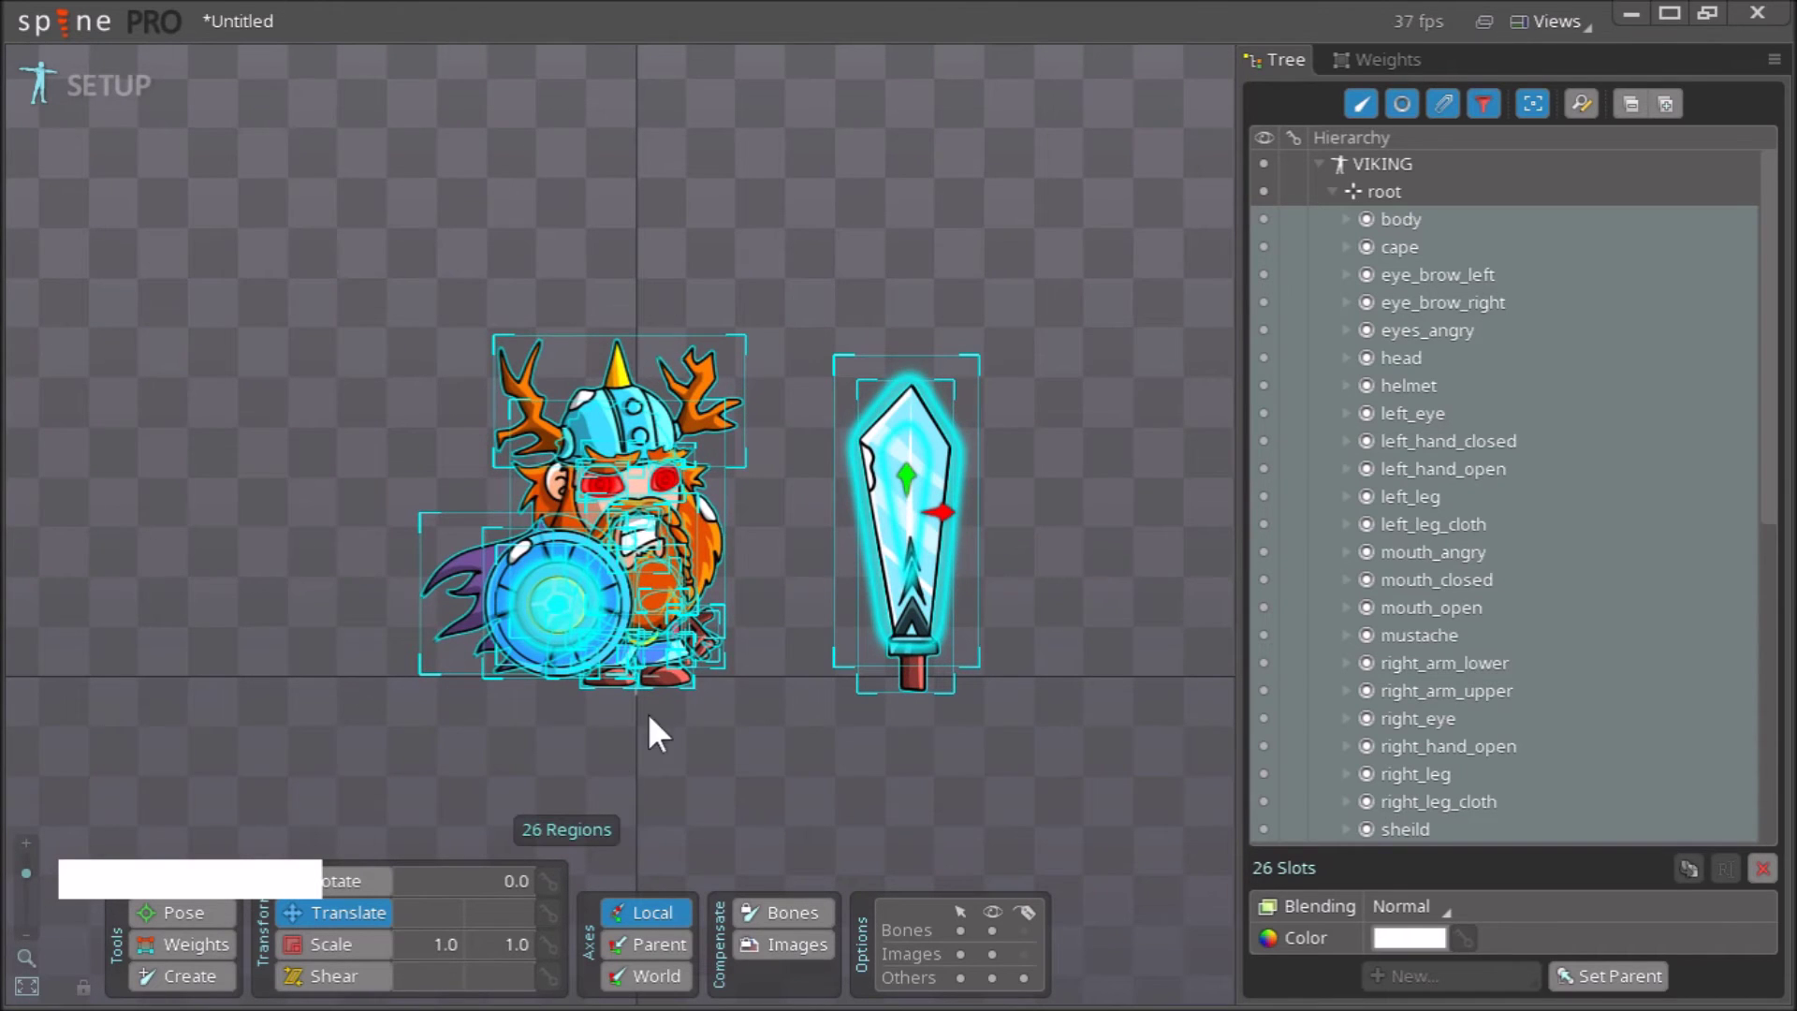
{"action": "key", "text": "Escape"}
{"action": "right_click", "coordinate": [1009, 815]}
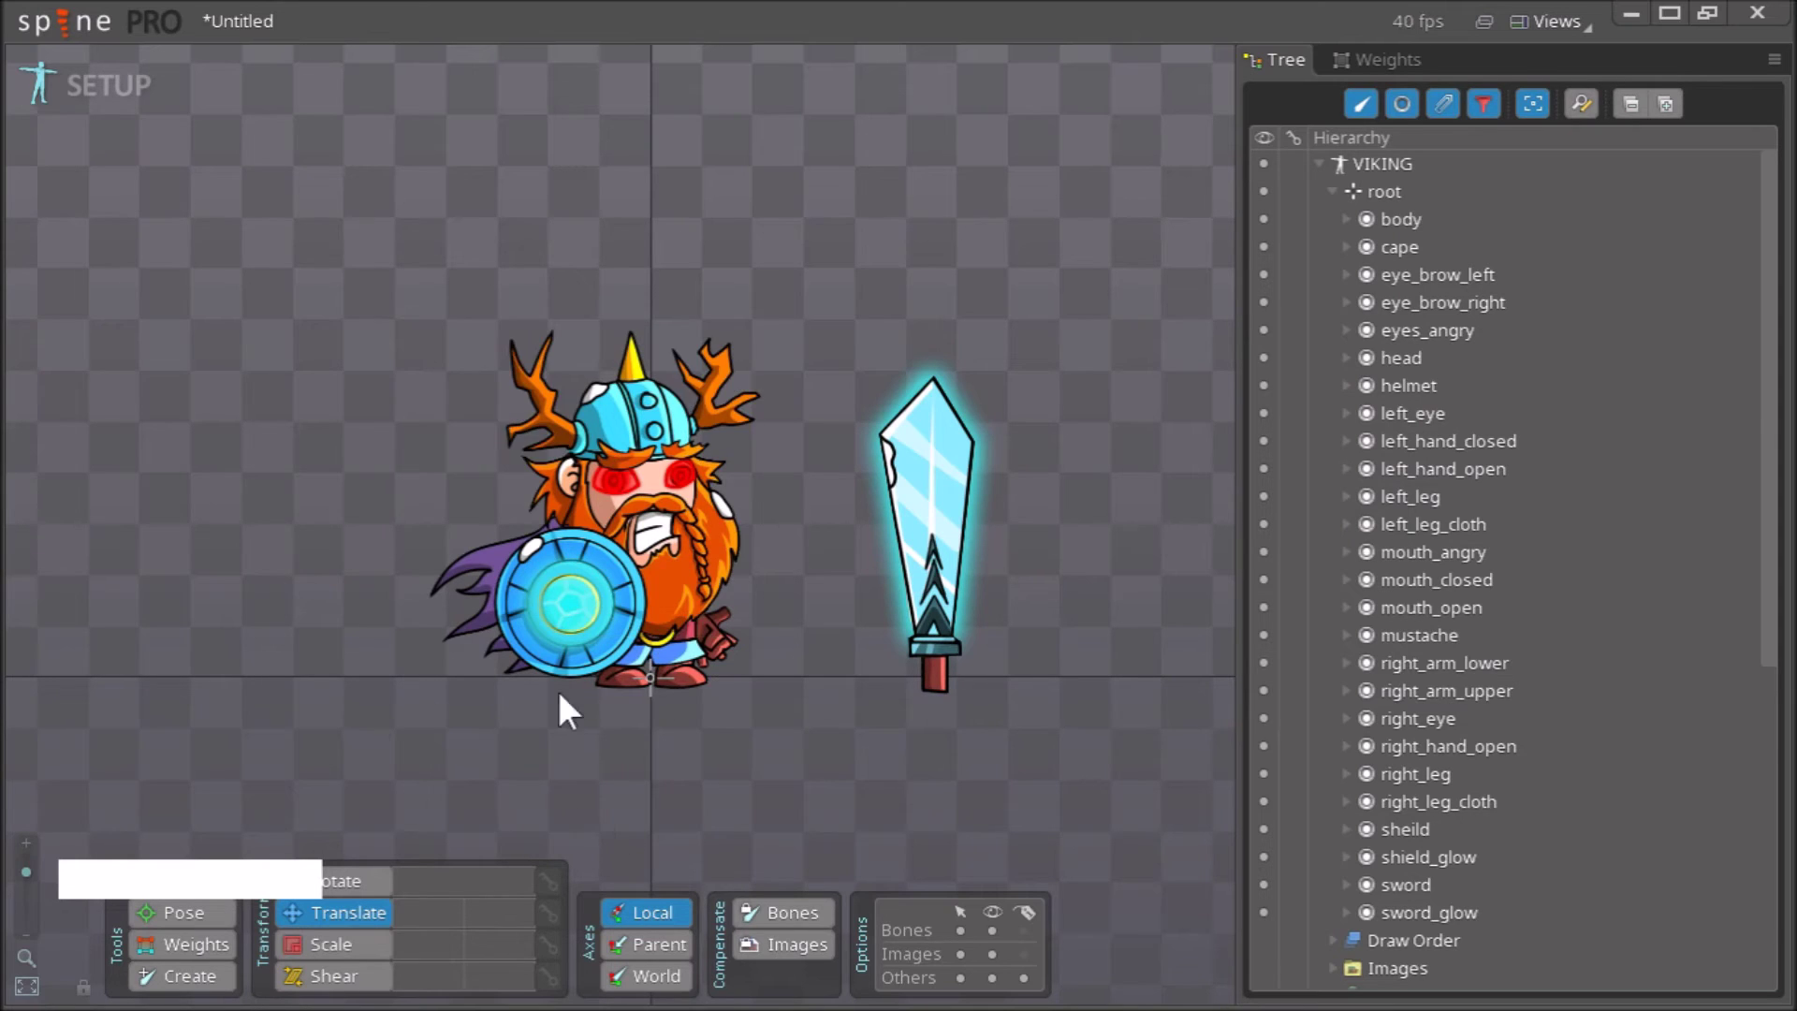
{"action": "right_click", "coordinate": [700, 290]}
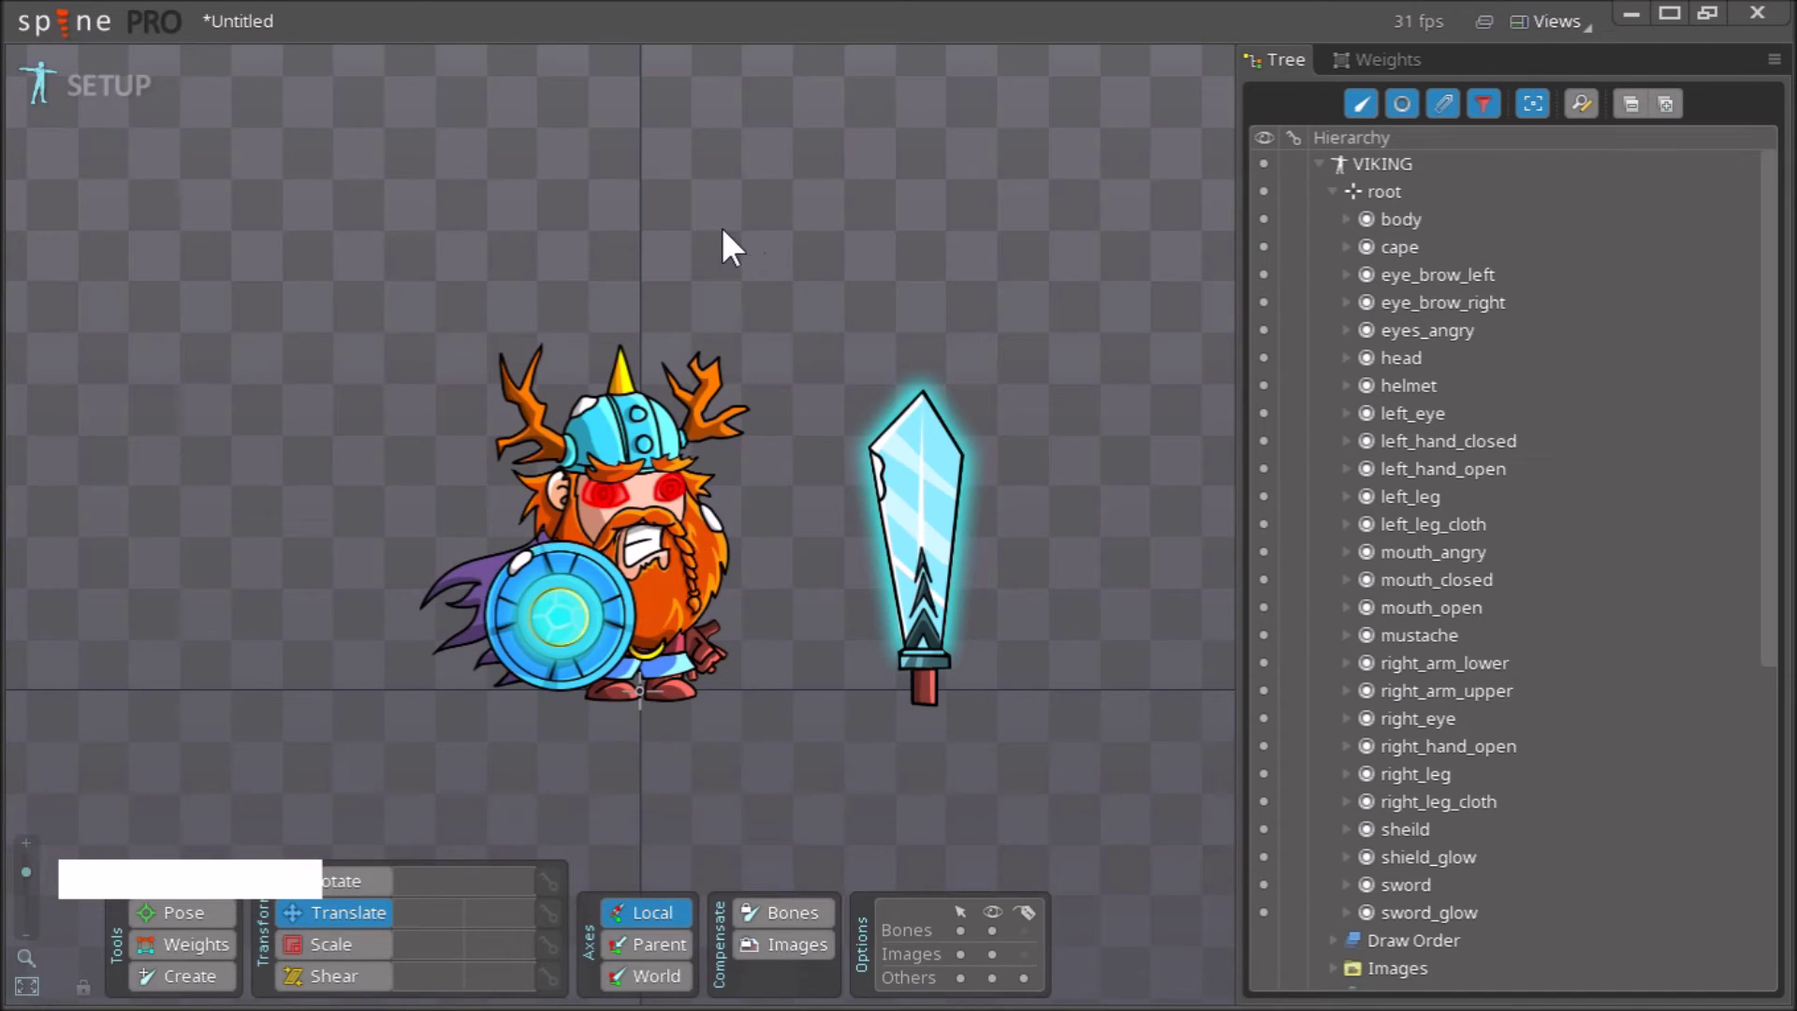
- Save the project as Viking in E:/Spine_test
{"action": "left_click", "coordinate": [70, 32]}
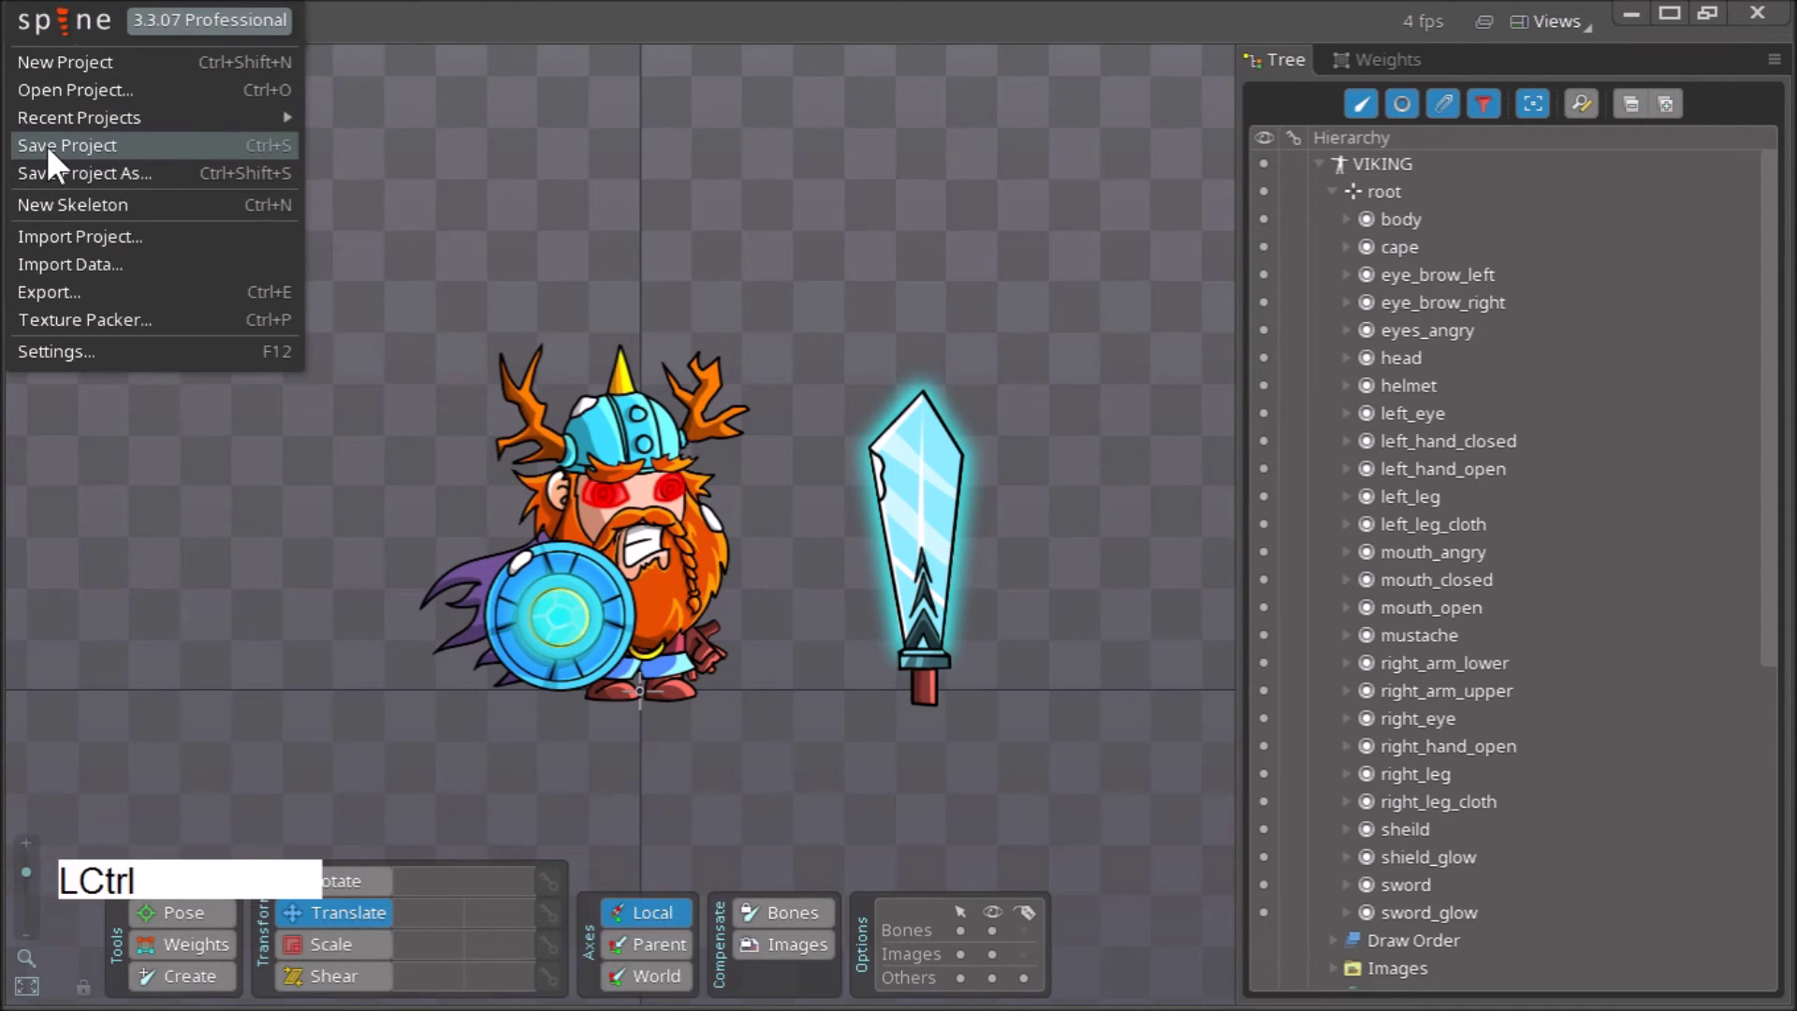
{"action": "left_click", "coordinate": [58, 163]}
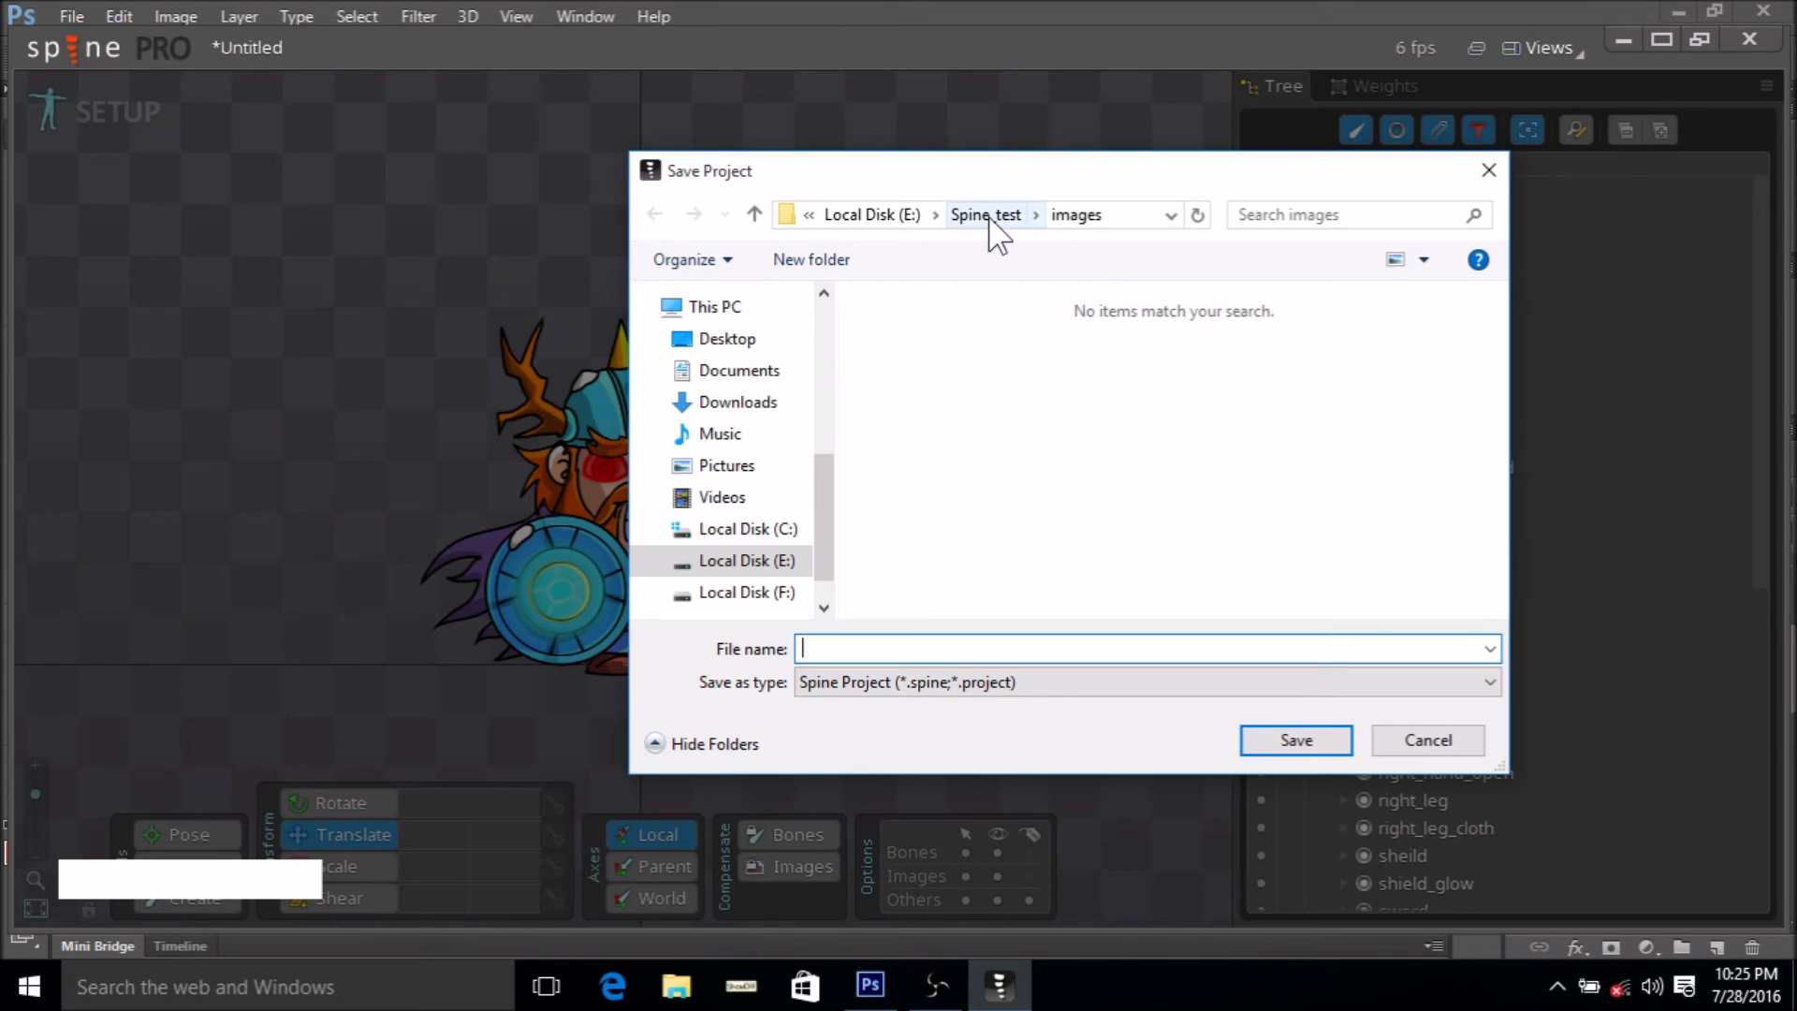
{"action": "left_click", "coordinate": [999, 232]}
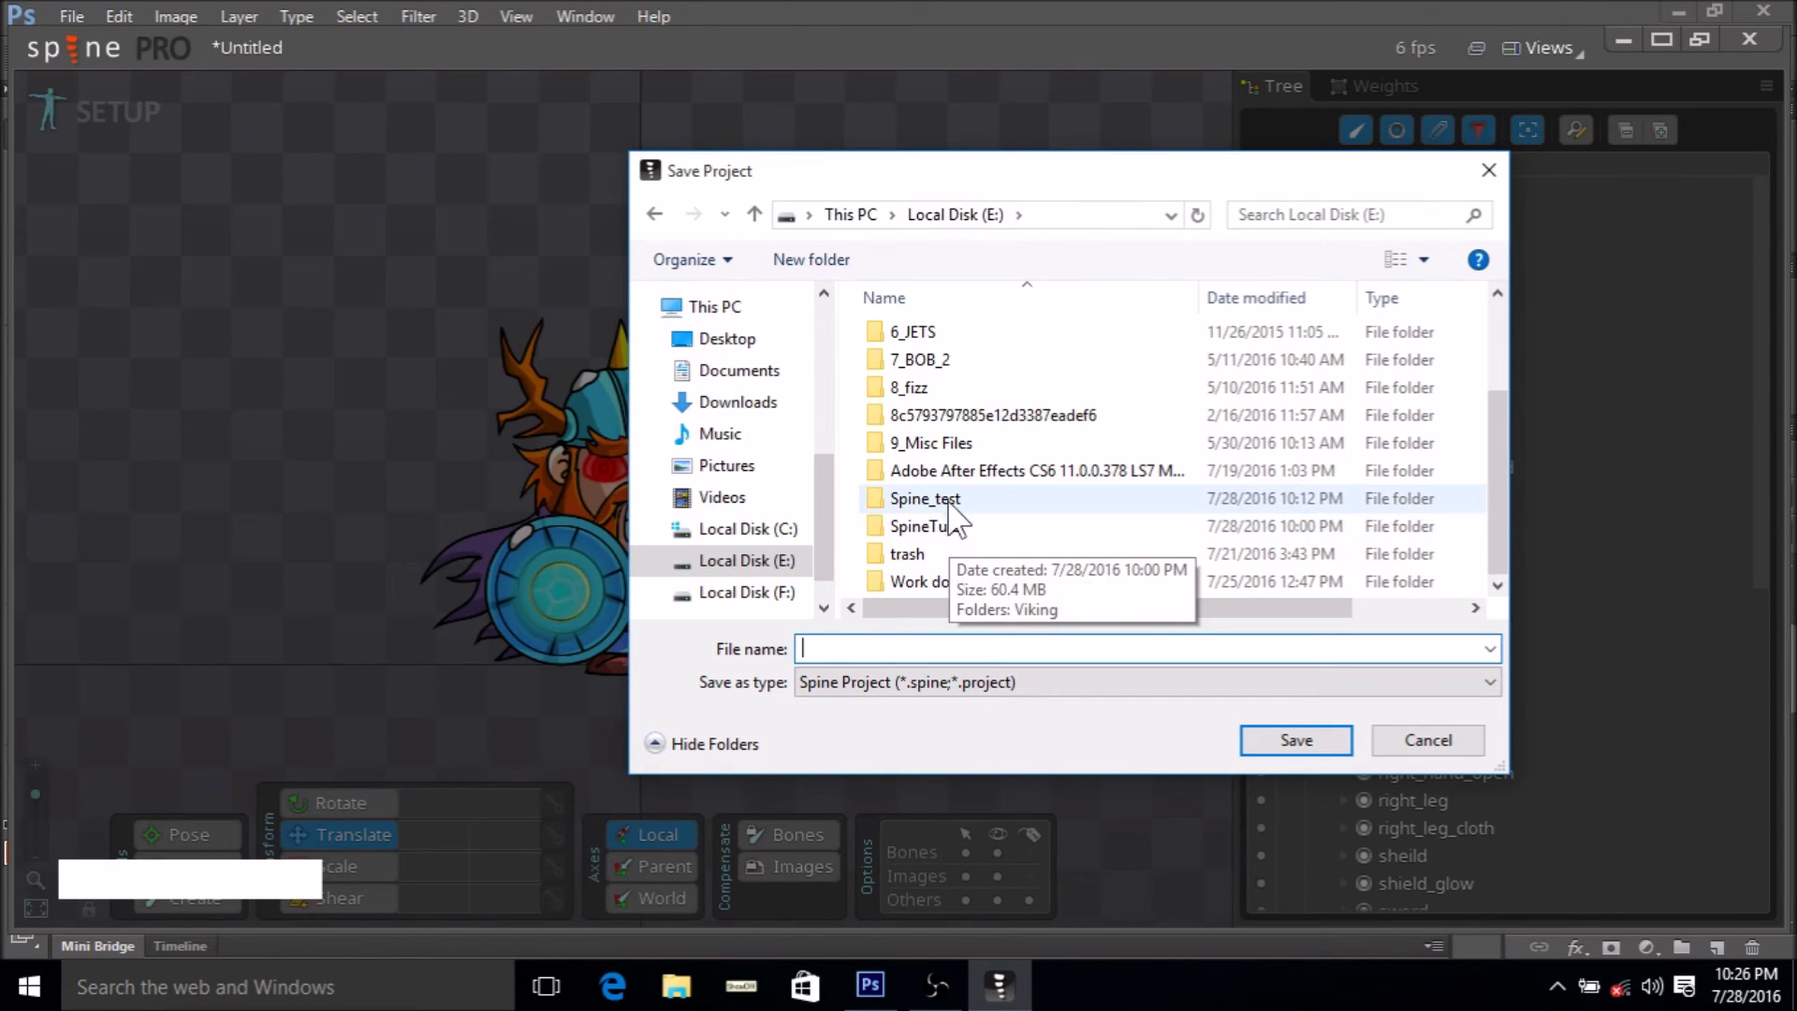
{"action": "left_click", "coordinate": [962, 513]}
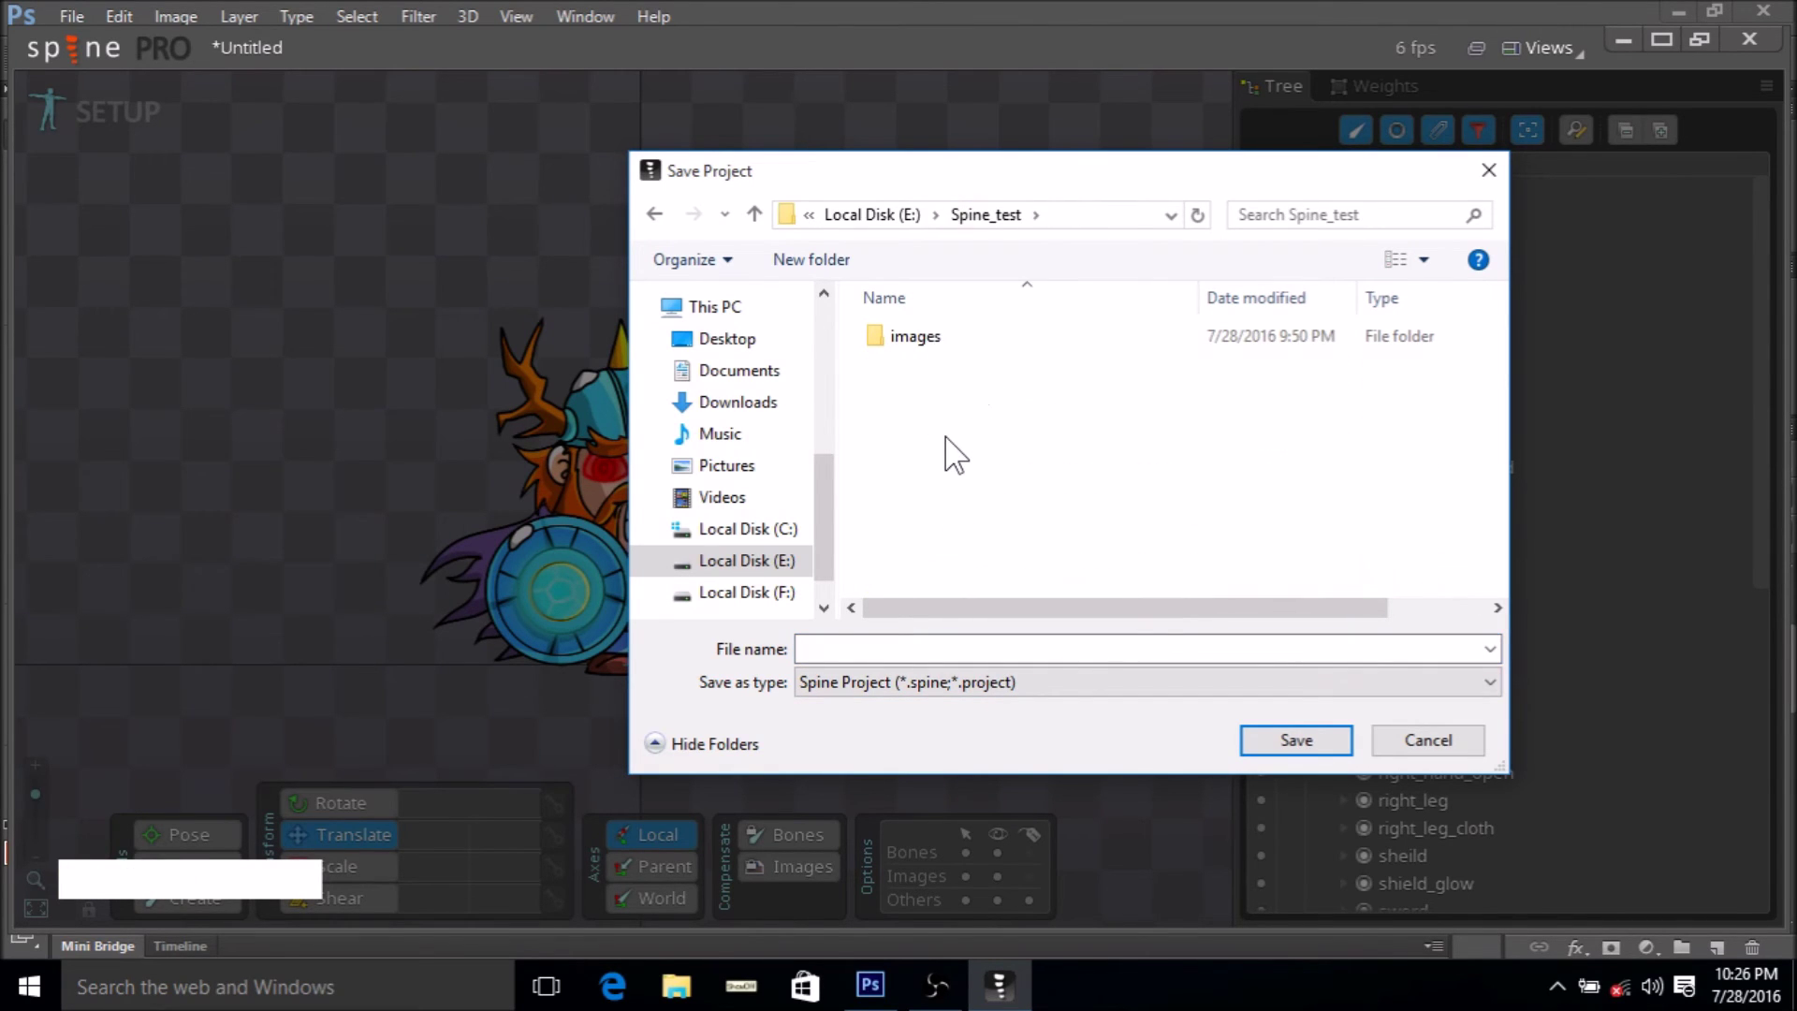
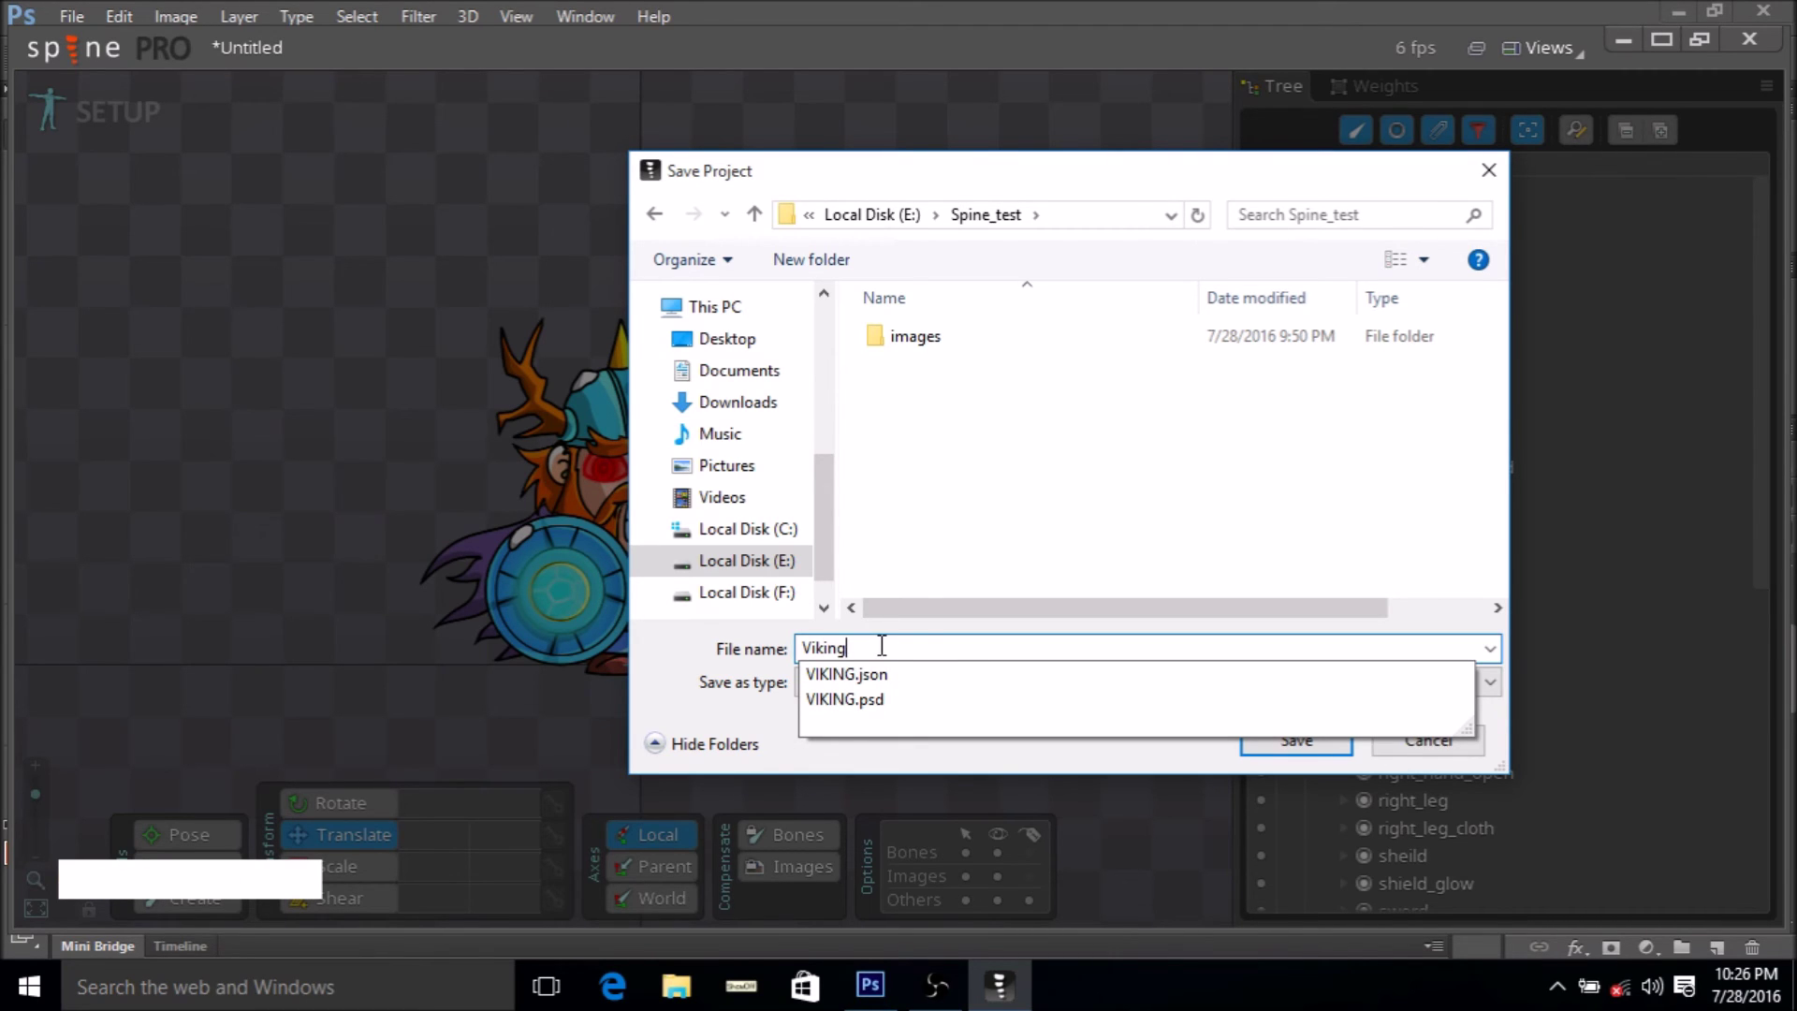
{"action": "left_click", "coordinate": [963, 552]}
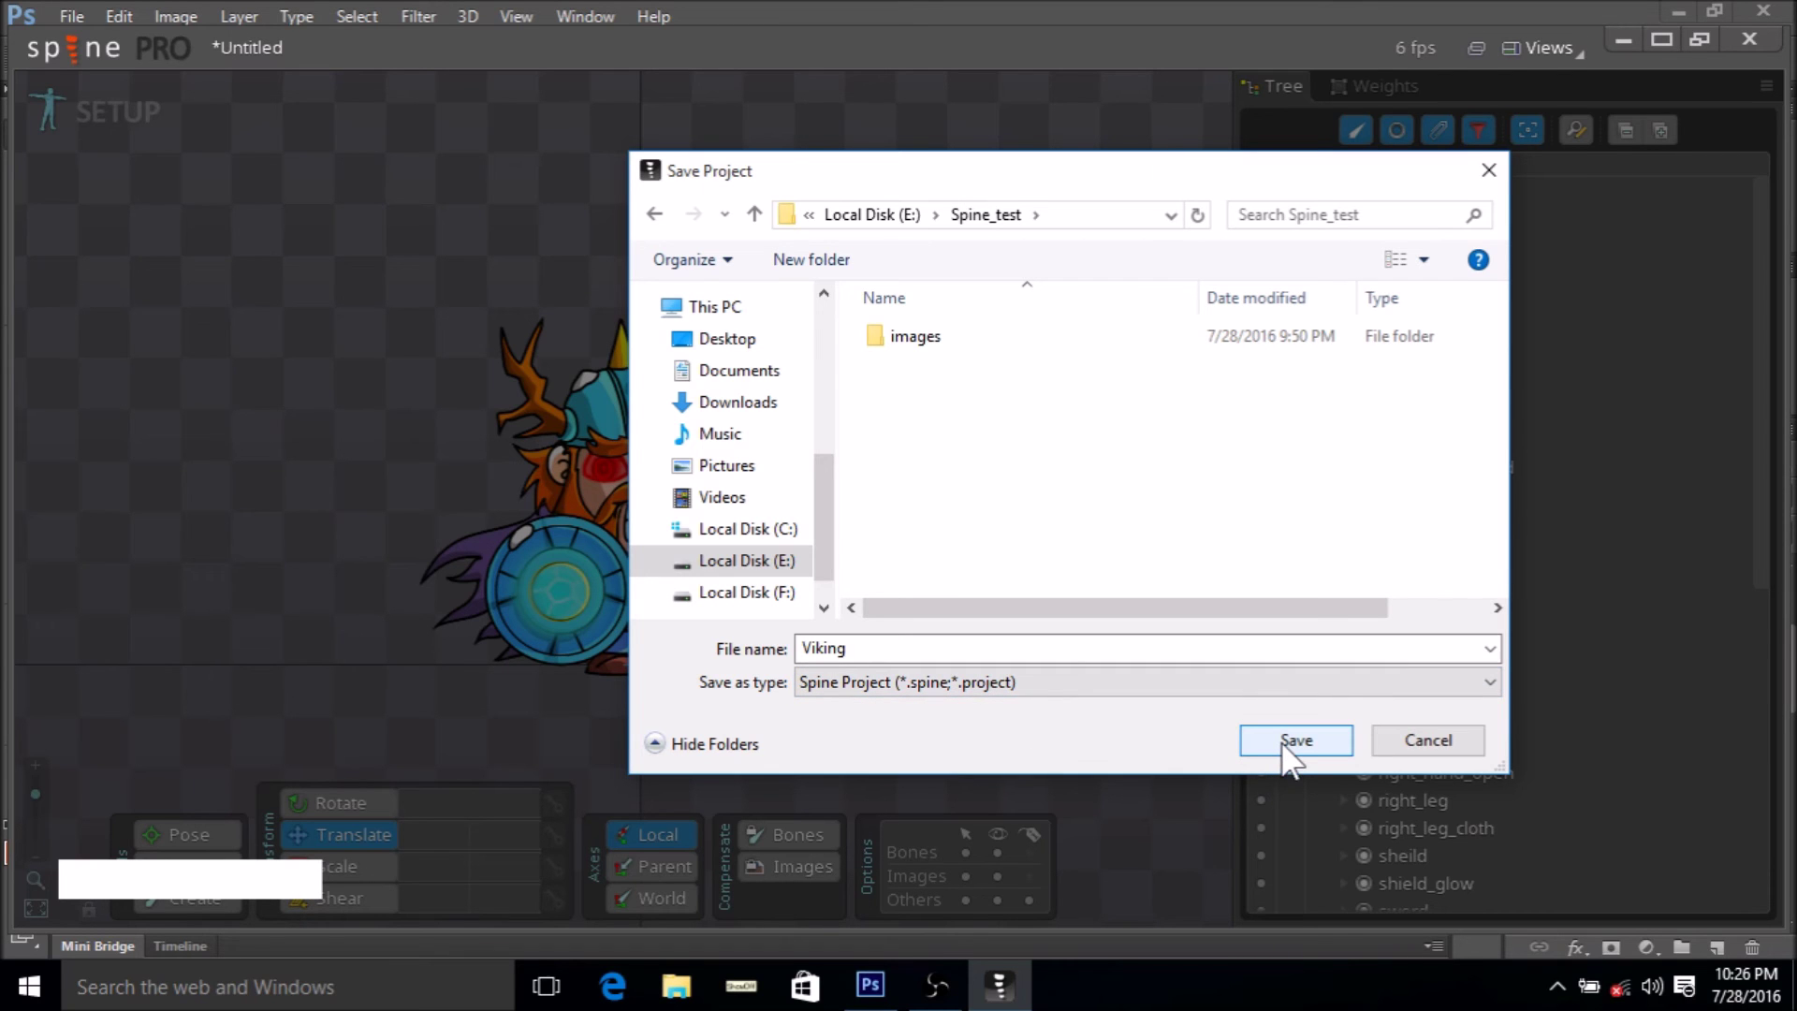
{"action": "left_click", "coordinate": [1283, 754]}
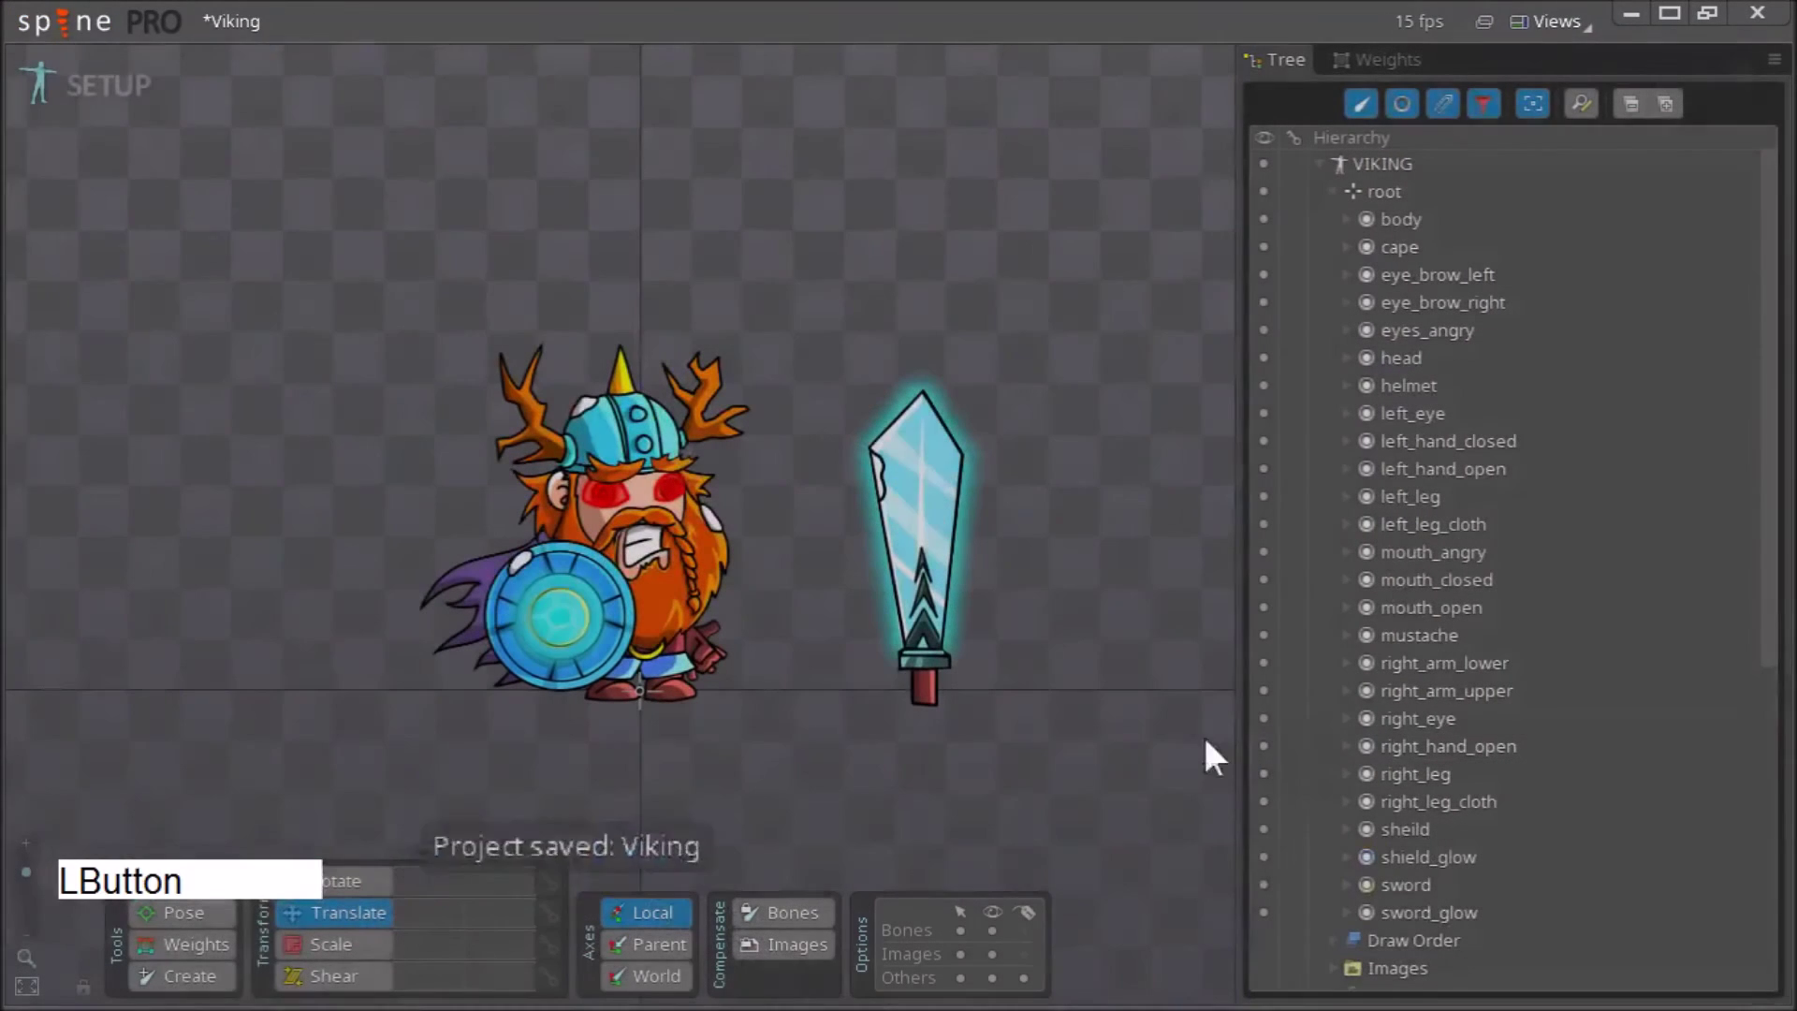
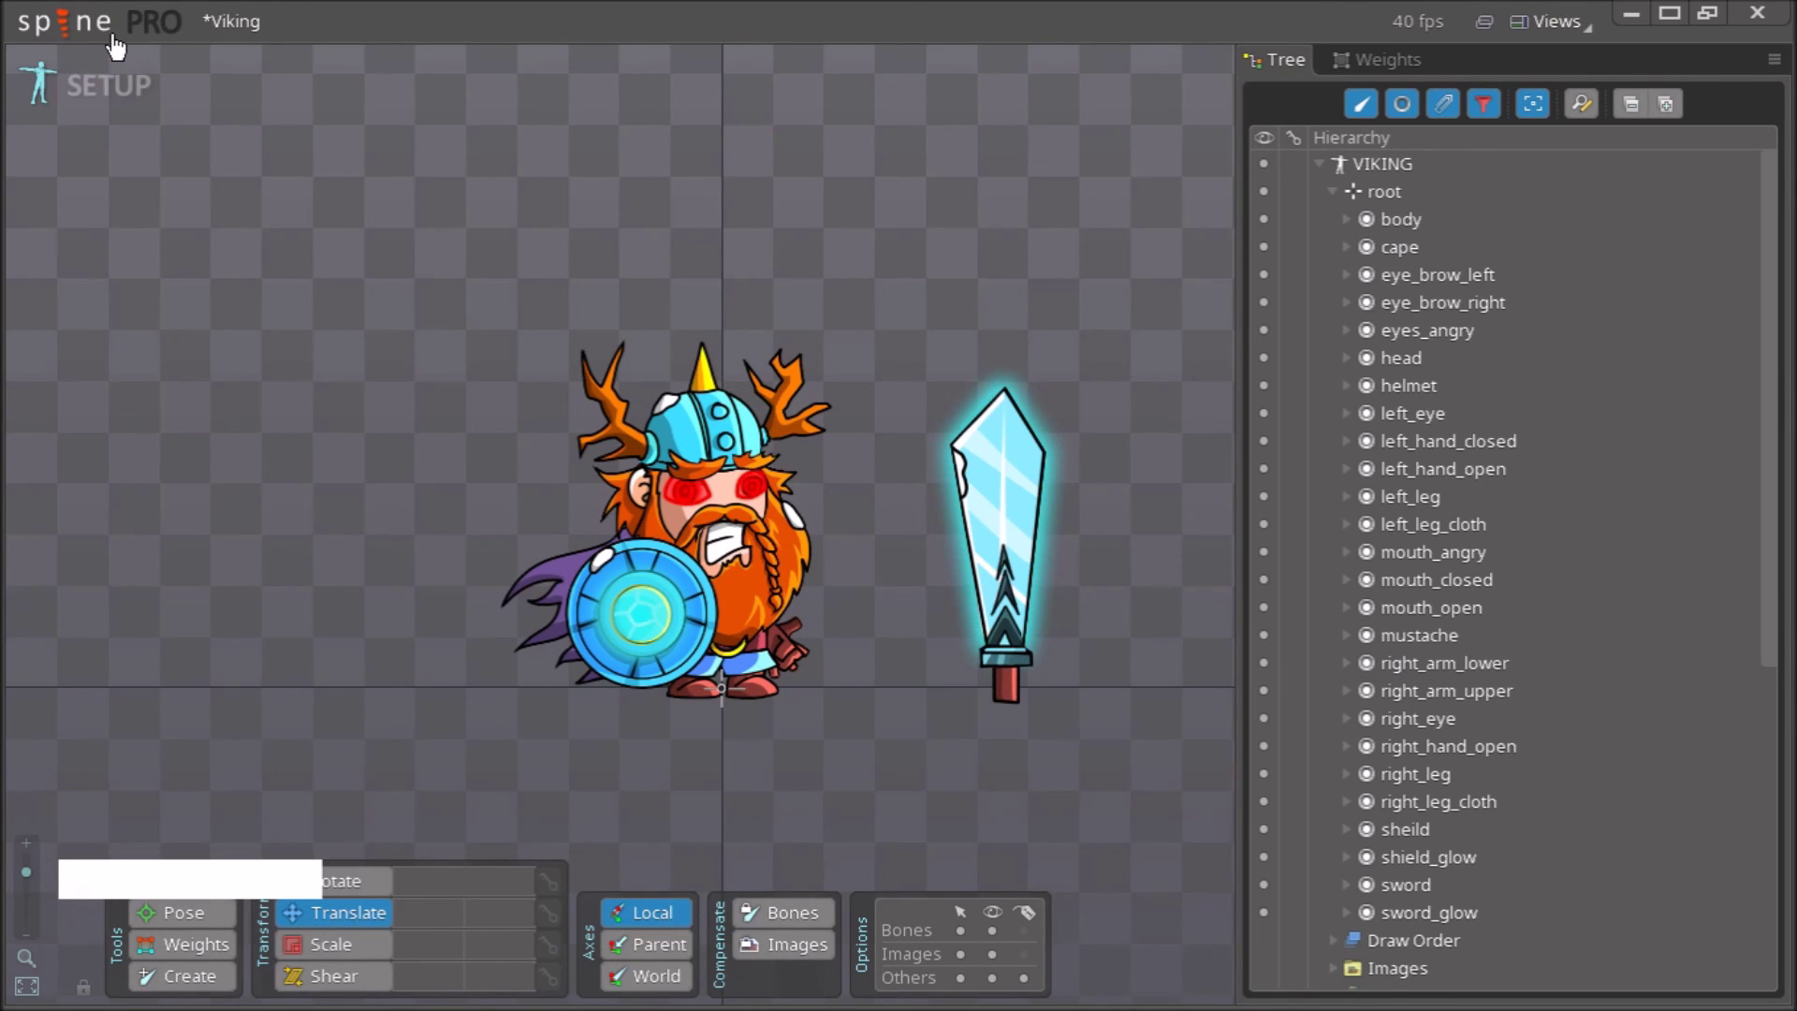
{"action": "right_click", "coordinate": [726, 356]}
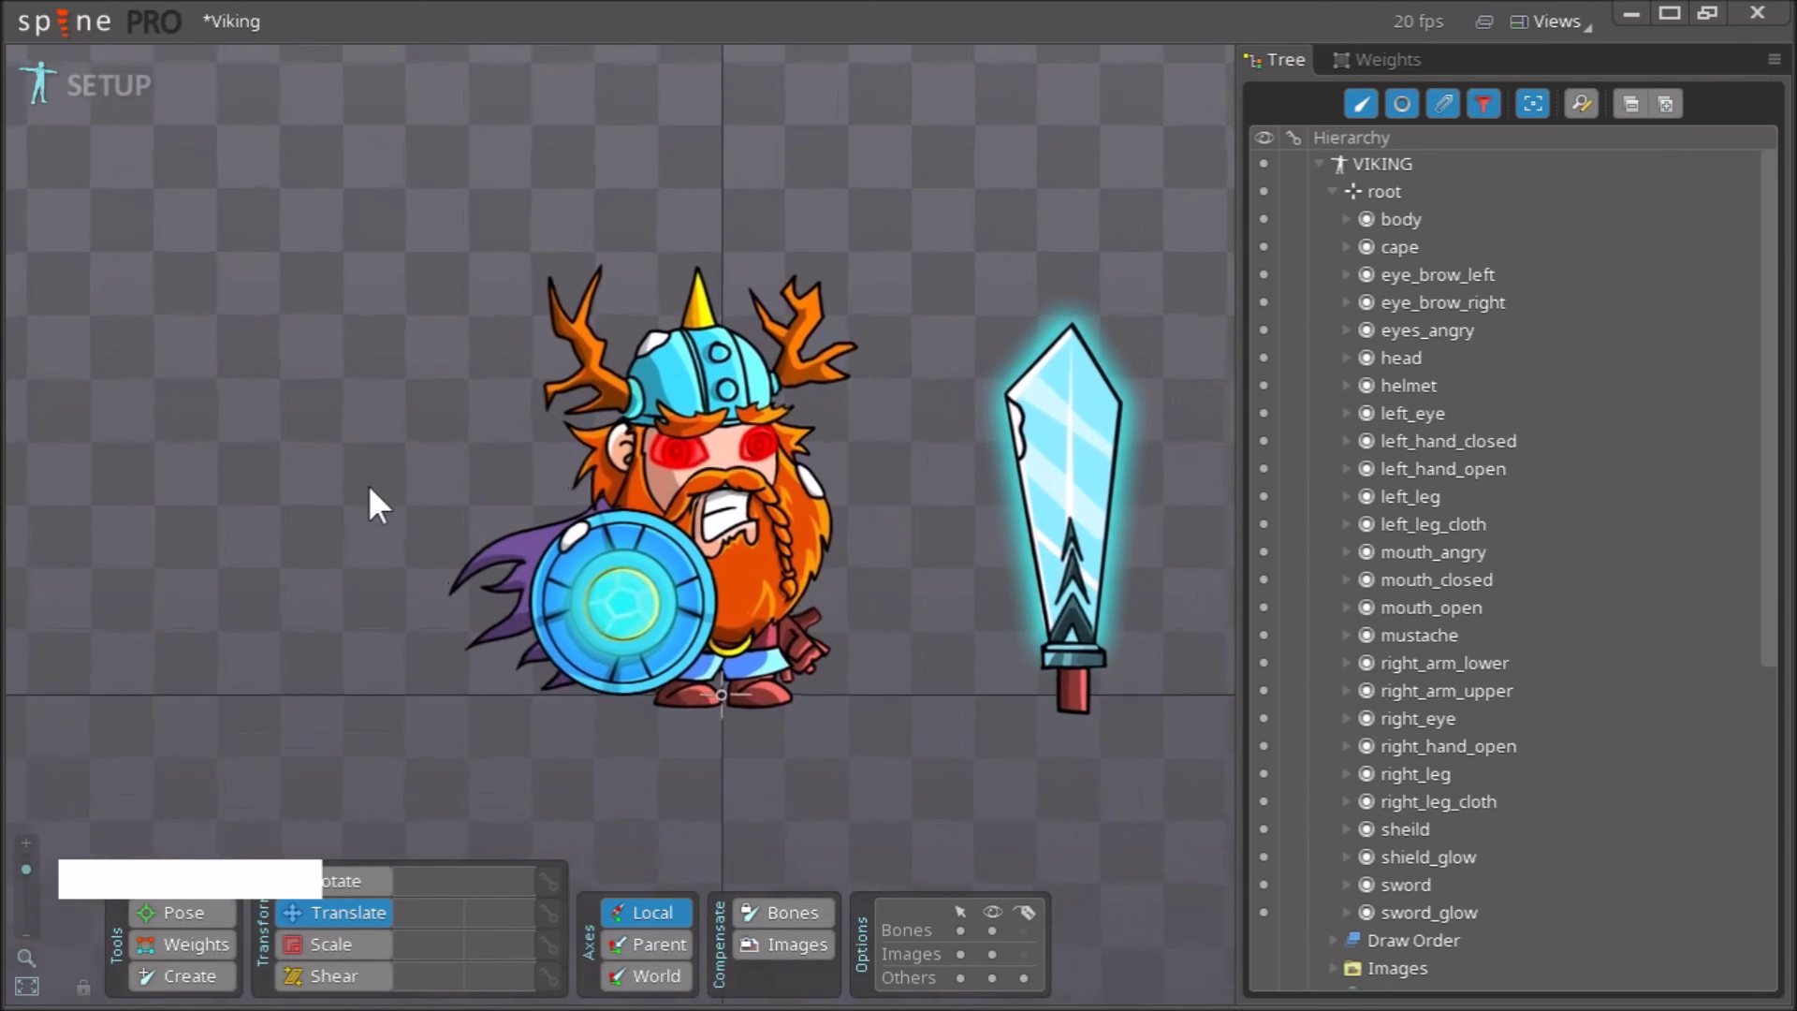
{"action": "right_click", "coordinate": [919, 735]}
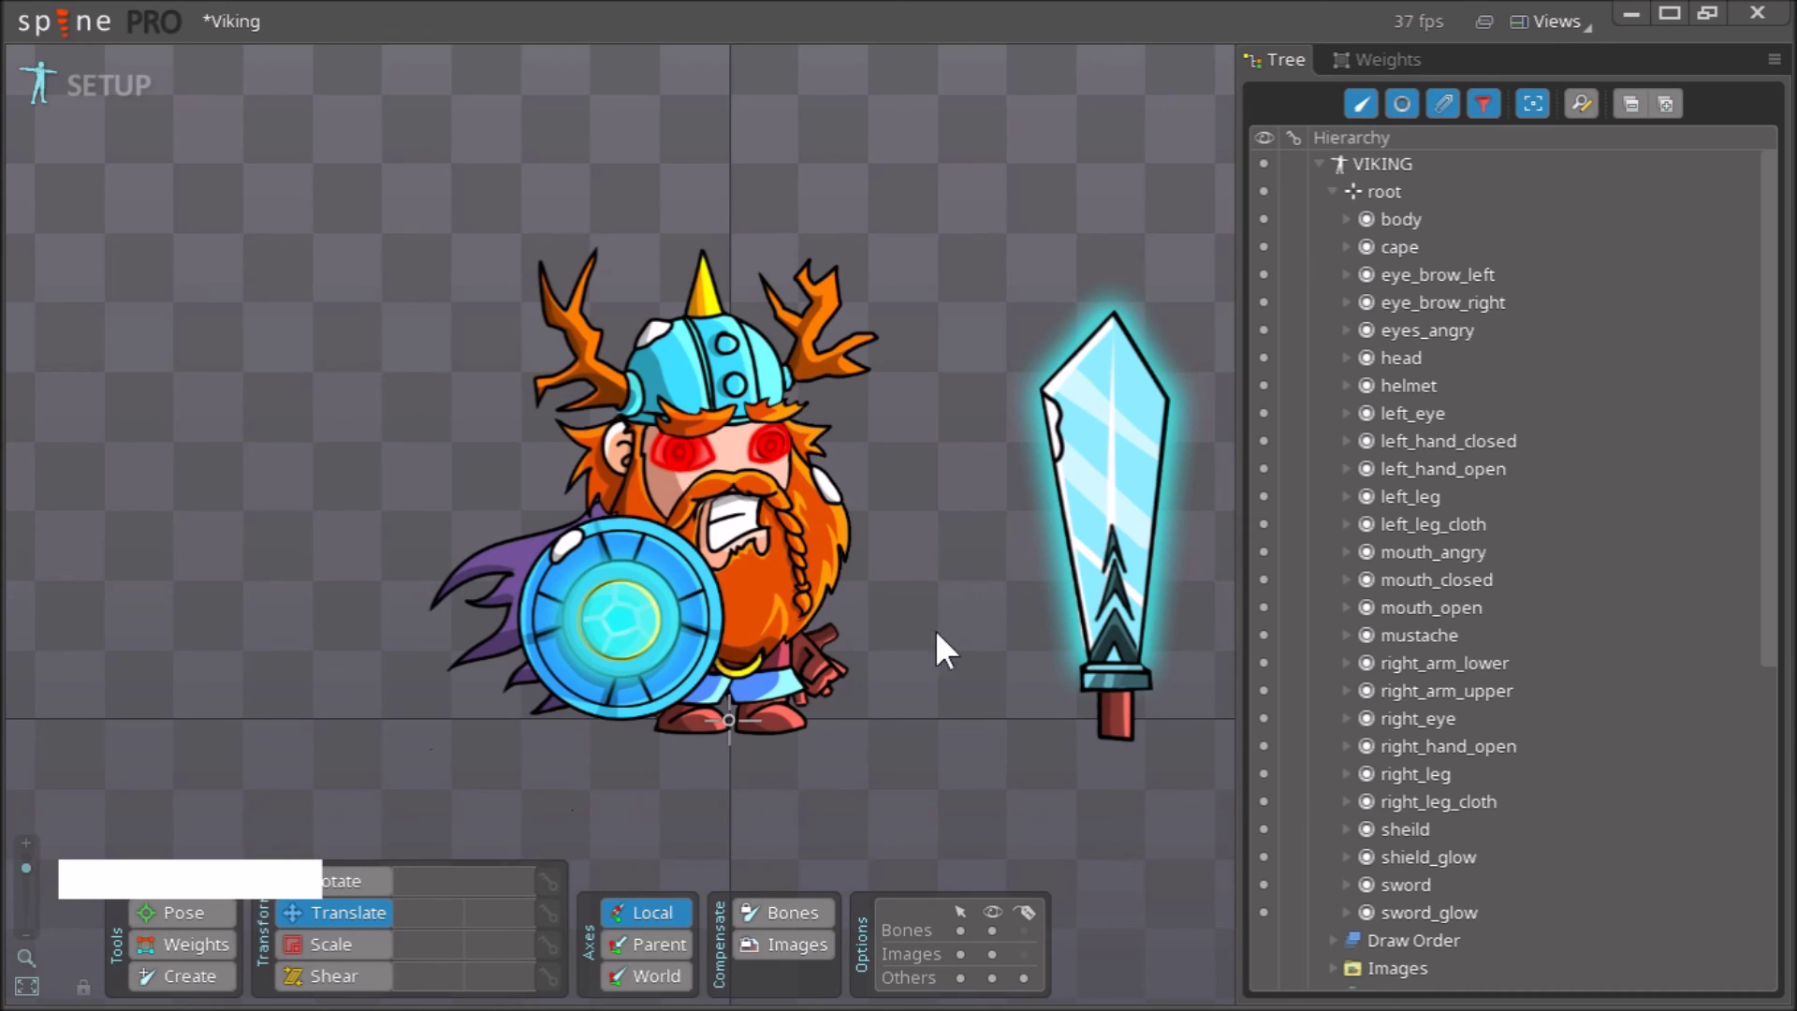